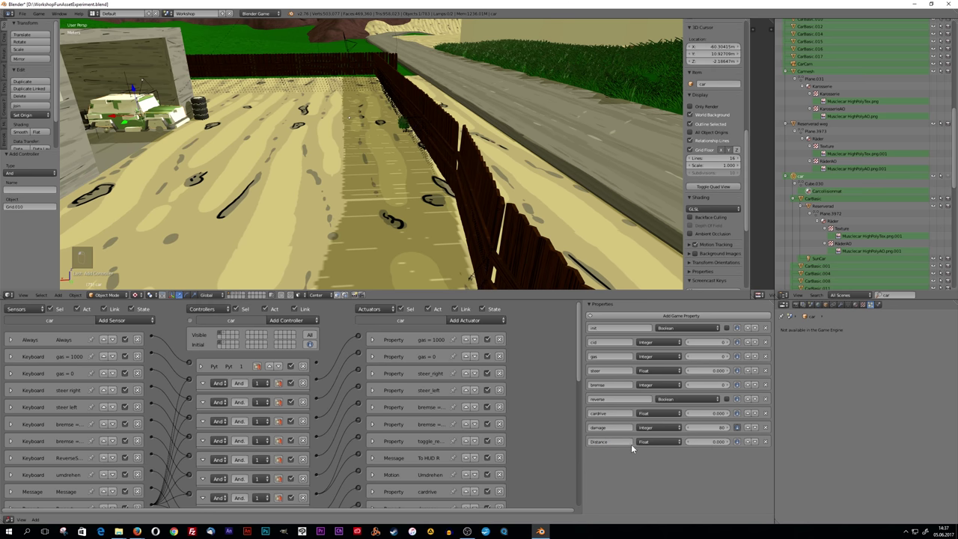
# - Select the grass strip Grid.010 and view it framed from directly above
pyautogui.click(489, 206)
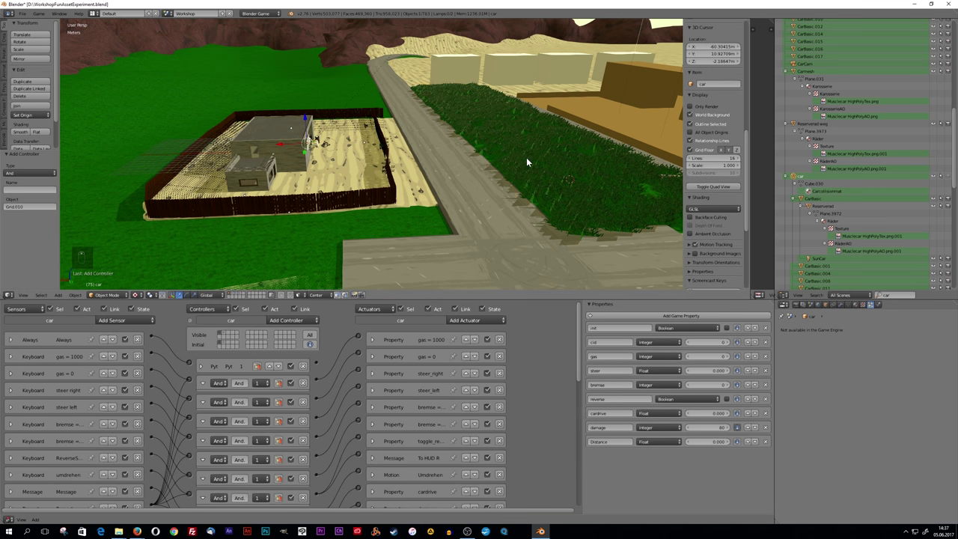
pyautogui.press('KP_Decimal')
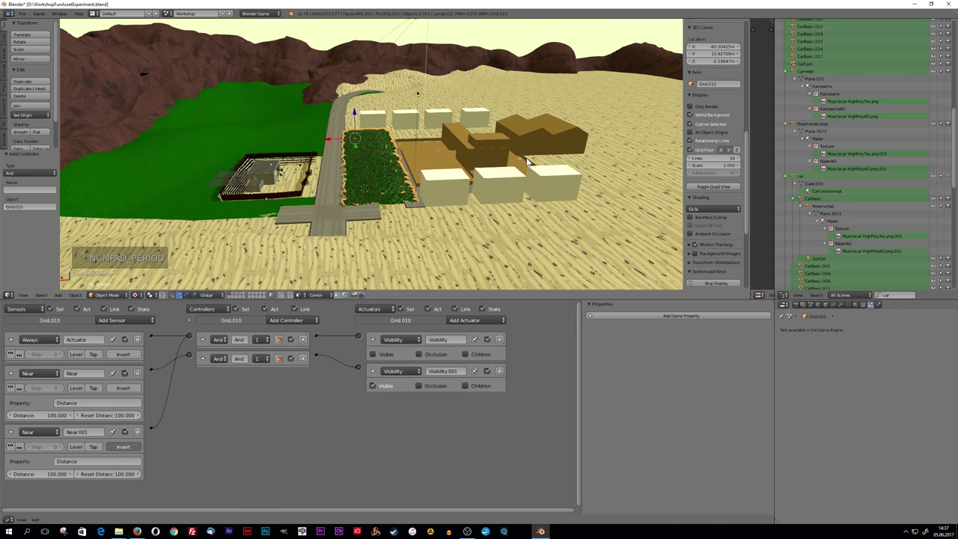
pyautogui.press('KP_5')
pyautogui.press('KP_7')
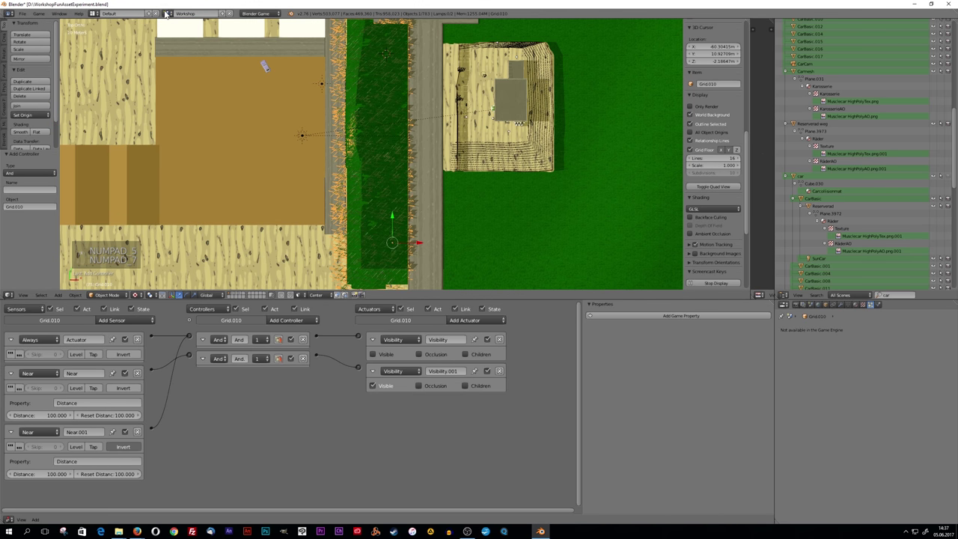
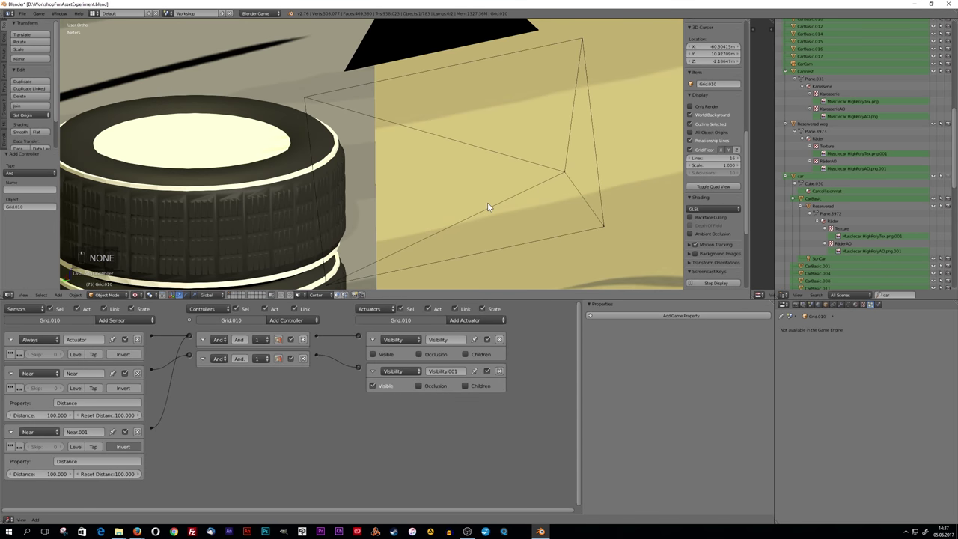
# - Return to the grass strip in top view, ready for mesh editing
pyautogui.press('KP_Decimal')
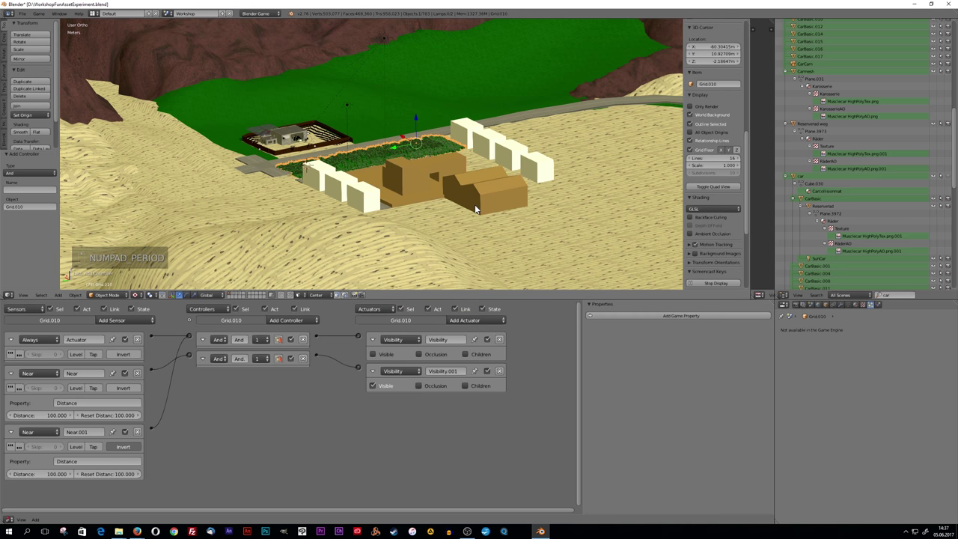
pyautogui.press('KP_5')
pyautogui.press('KP_7')
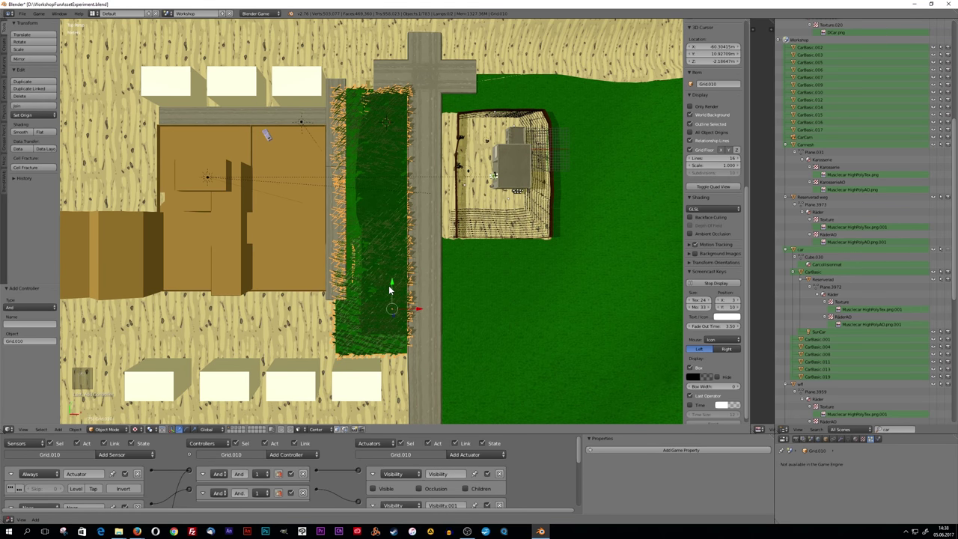
# - Enter Edit Mode and separate the first two bottom face blocks into new meshes
pyautogui.press('Tab')
pyautogui.press('b')
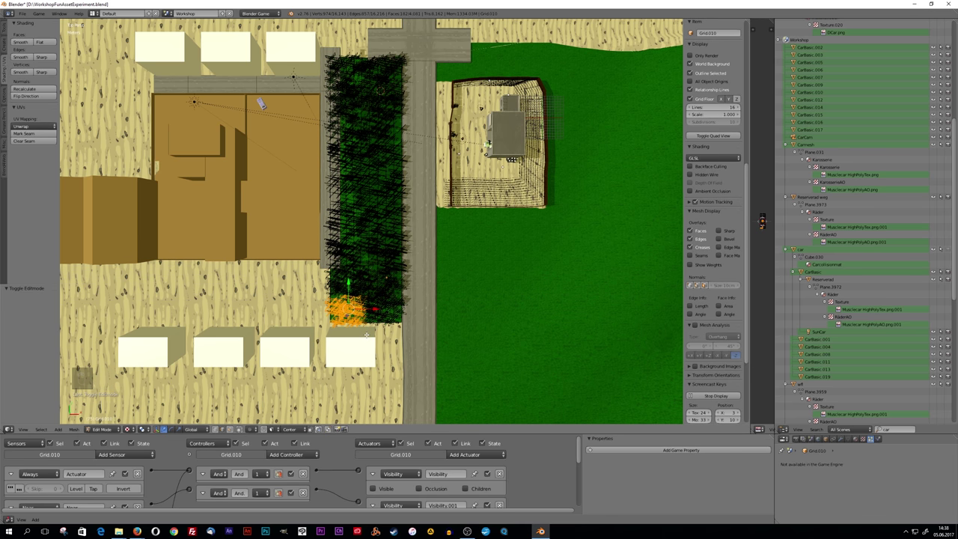
pyautogui.press('p')
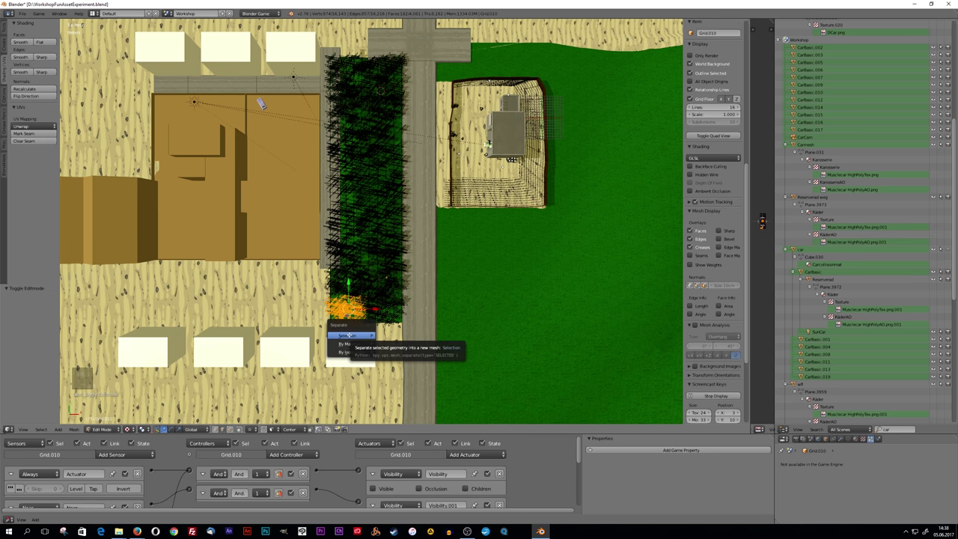
pyautogui.press('b')
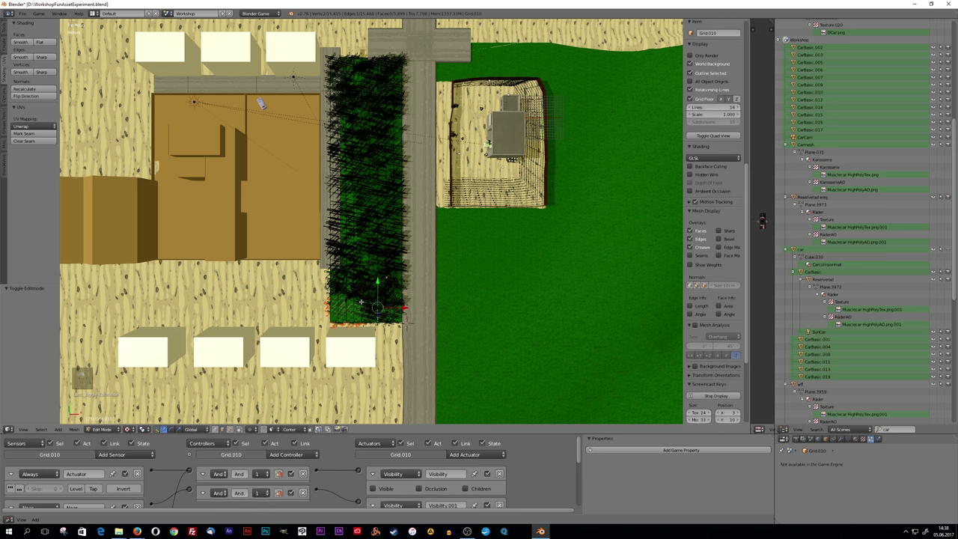
pyautogui.press('b')
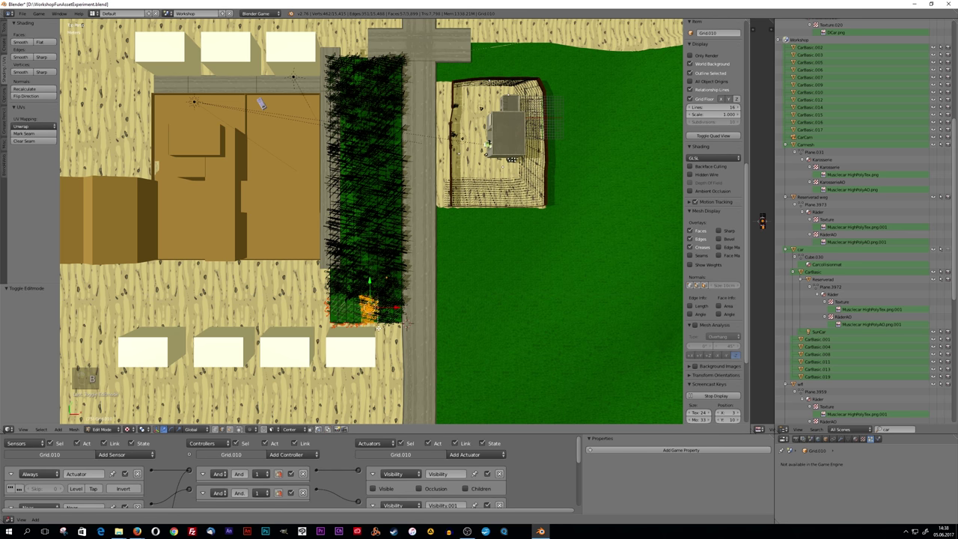
pyautogui.press('p')
pyautogui.press('p')
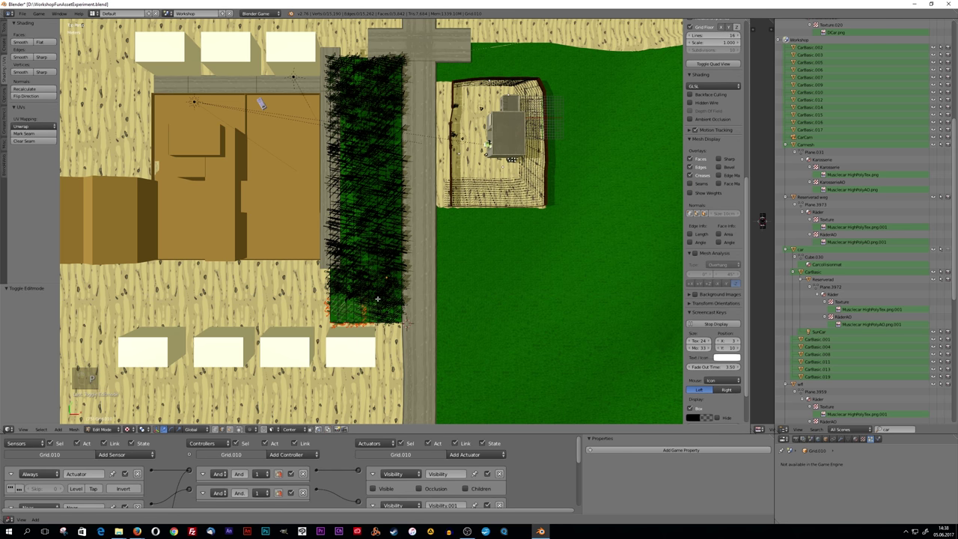
# - Separate four more box-selected face blocks of the strip into their own meshes
pyautogui.press('b')
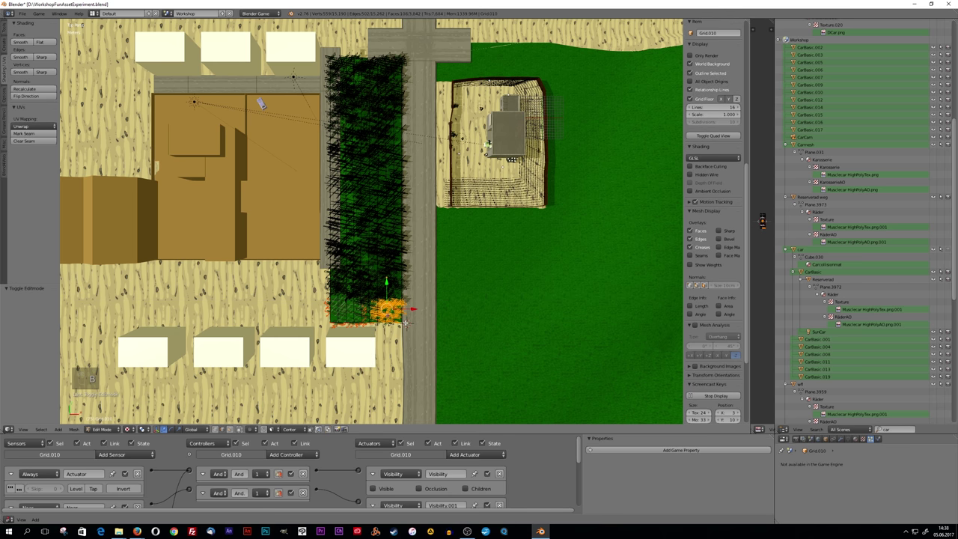
pyautogui.press('p')
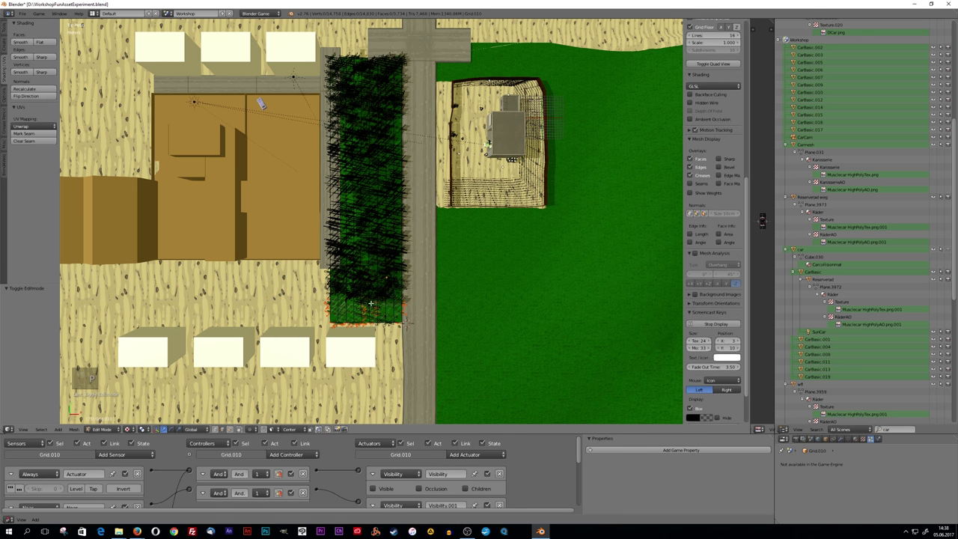
pyautogui.press('b')
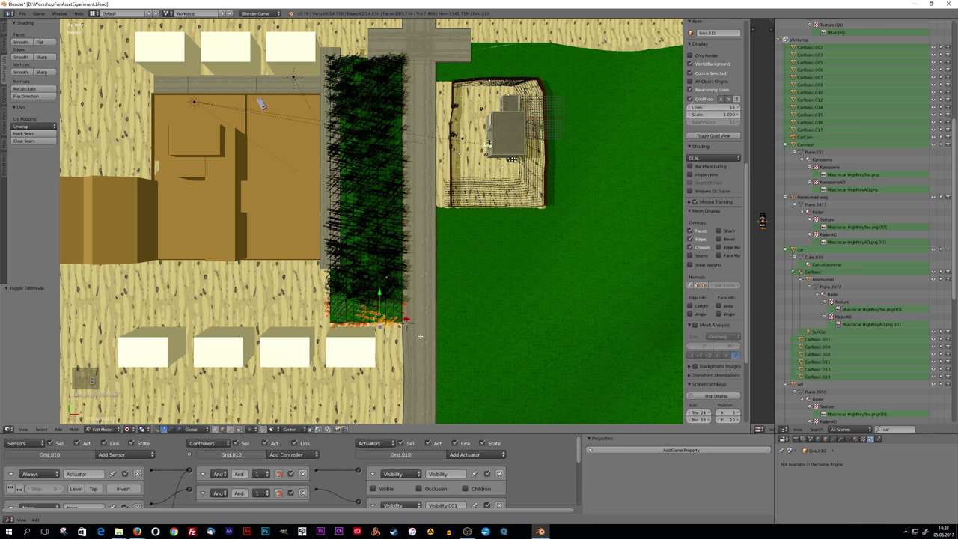
pyautogui.press('p')
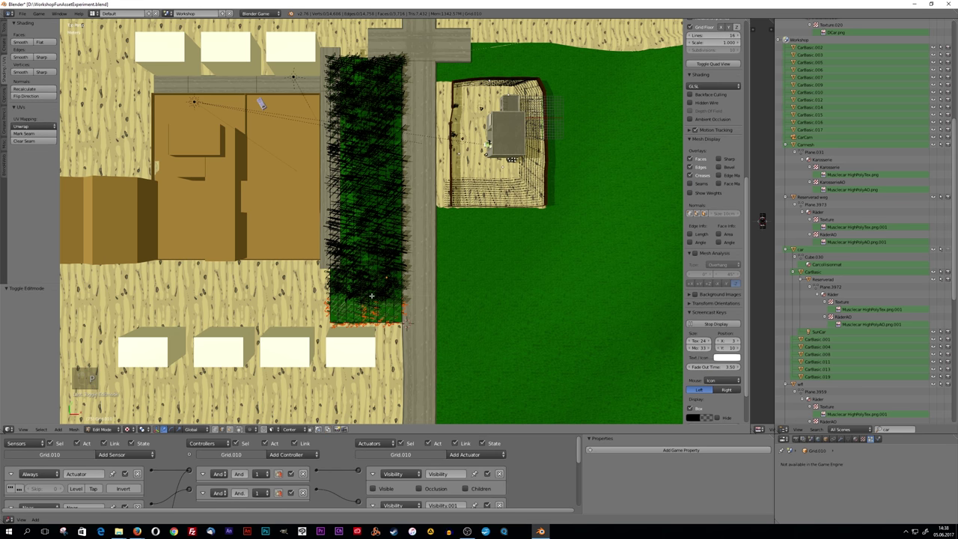
pyautogui.press('b')
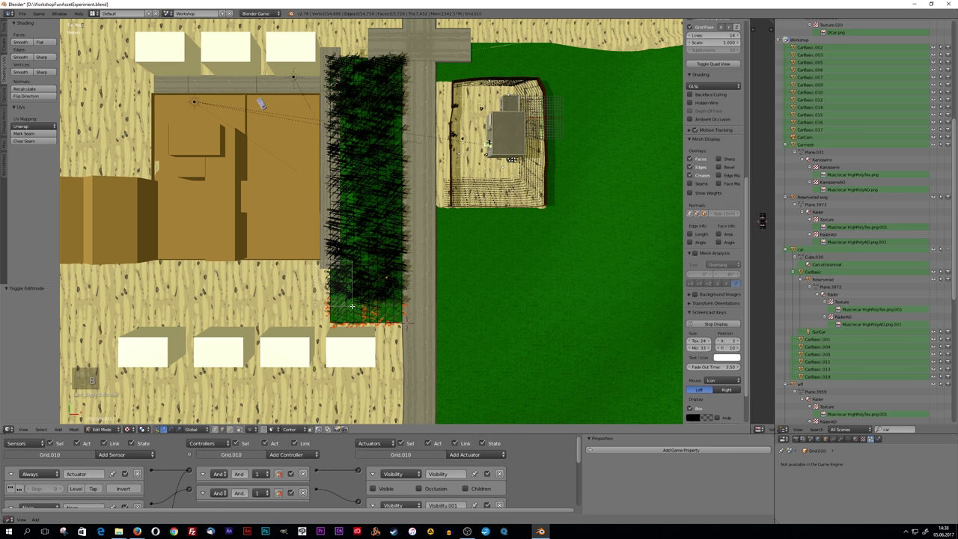
pyautogui.press('p')
pyautogui.press('b')
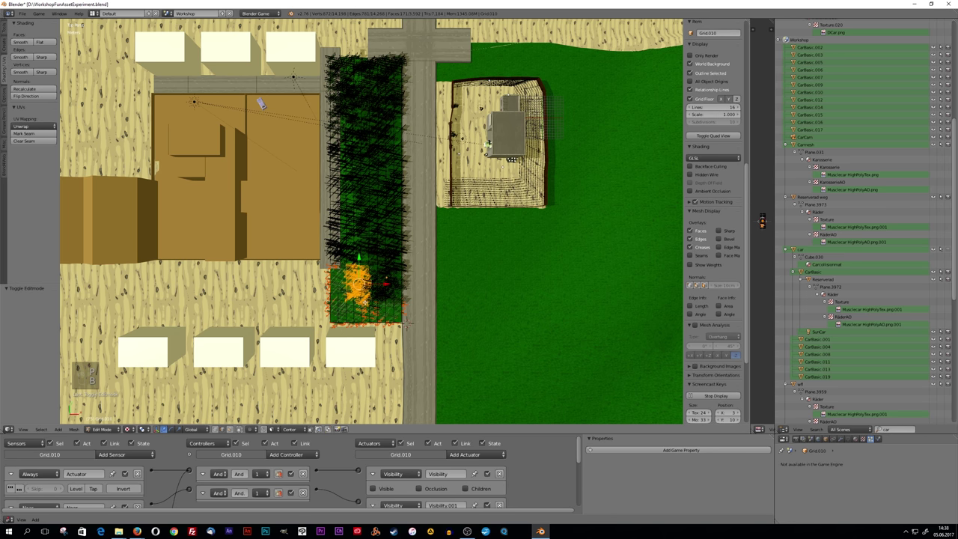
pyautogui.press('p')
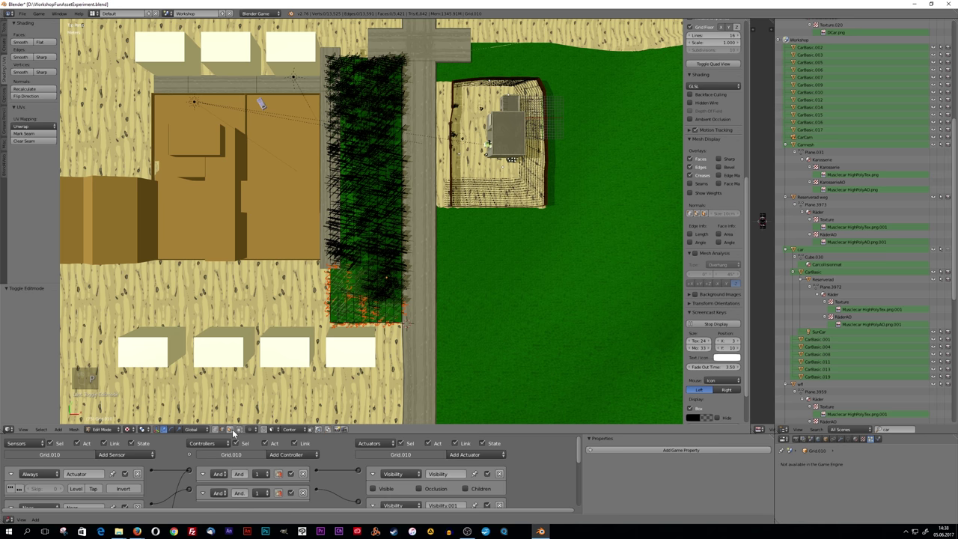
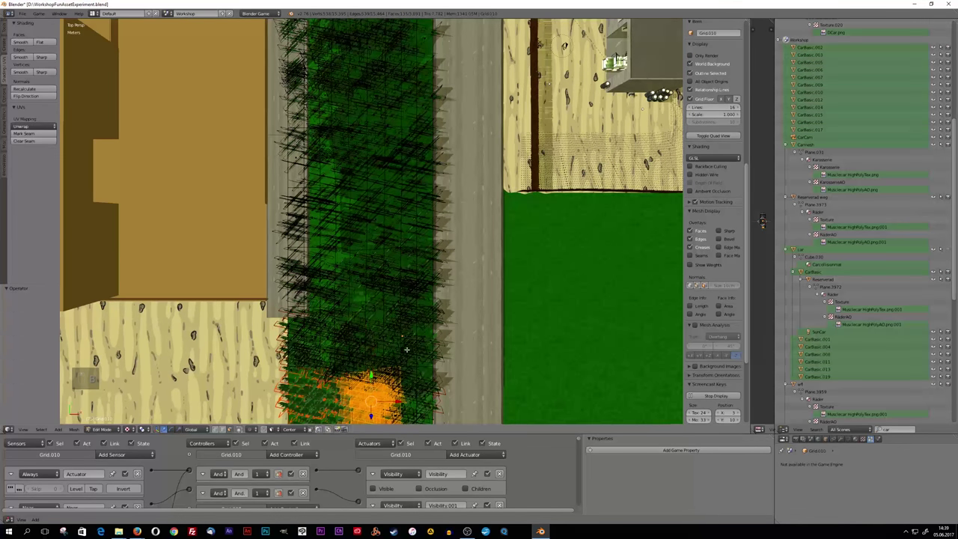
# - Separate the next rows of grass faces above the lower end into individual meshes
pyautogui.press('p')
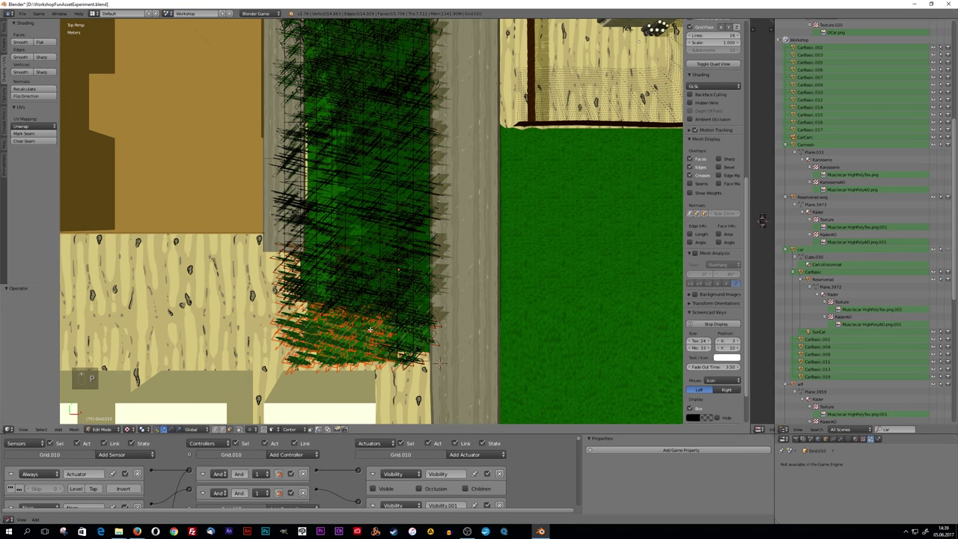
pyautogui.press('b')
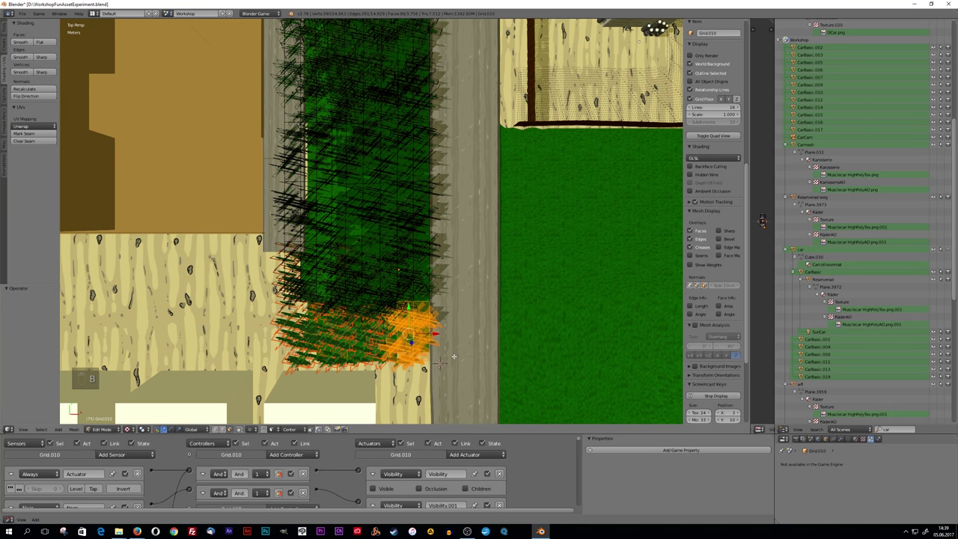
pyautogui.press('p')
pyautogui.press('b')
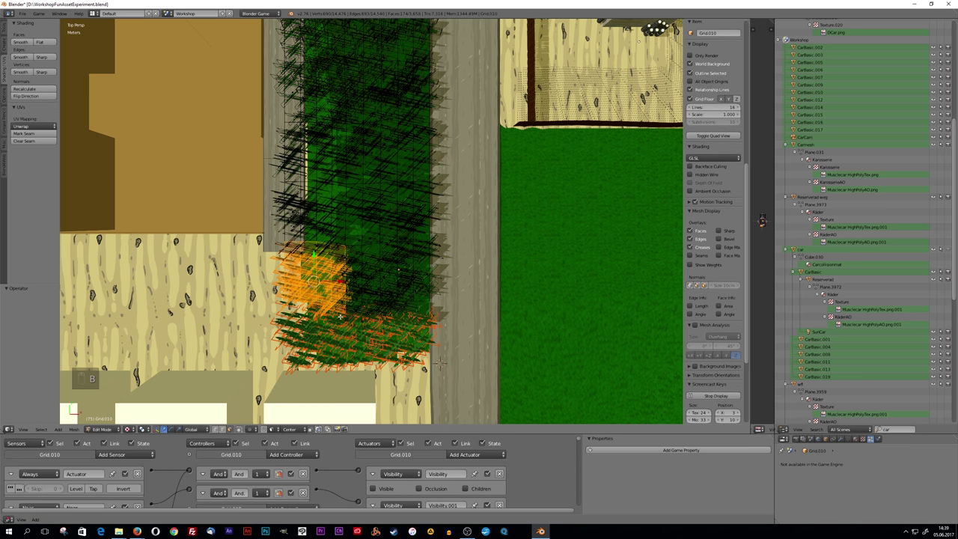
pyautogui.press('p')
pyautogui.press('b')
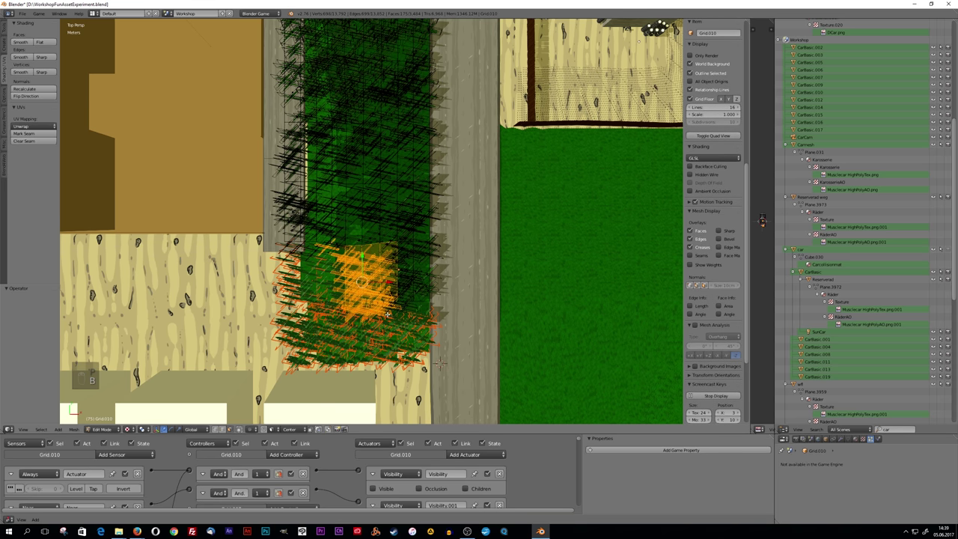
pyautogui.press('p')
pyautogui.press('b')
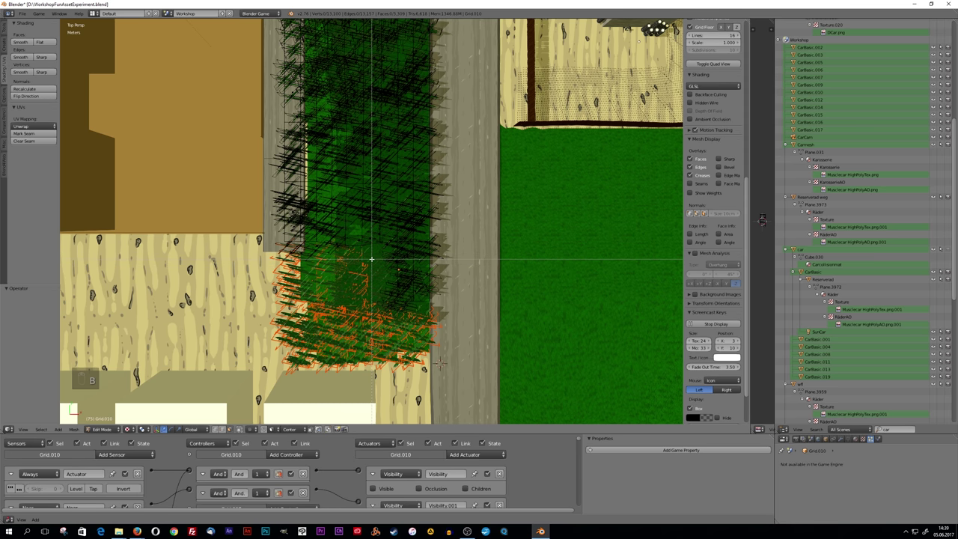
pyautogui.press('p')
# - Continue separating further box-selected grass blocks, moving up the strip
pyautogui.press('b')
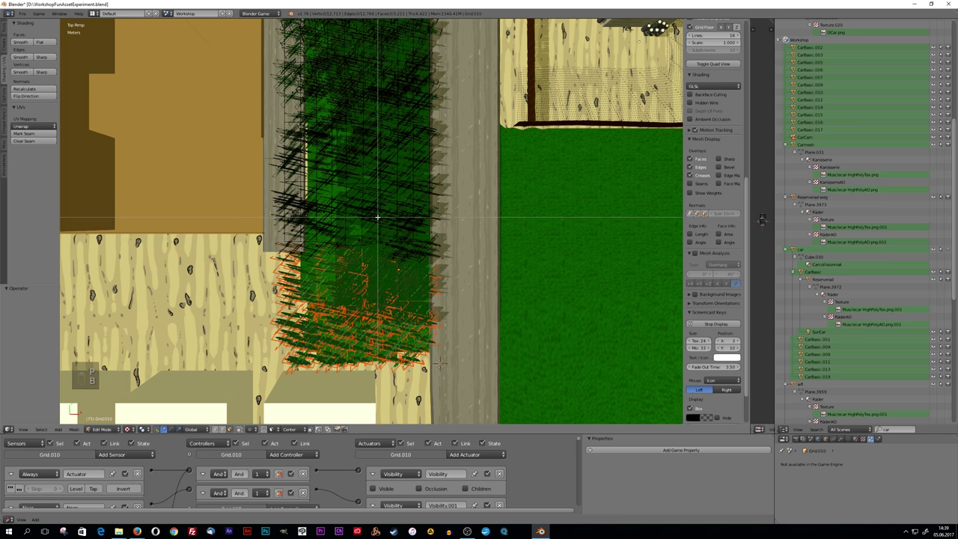
pyautogui.press('p')
pyautogui.press('n')
pyautogui.press('n')
pyautogui.press('b')
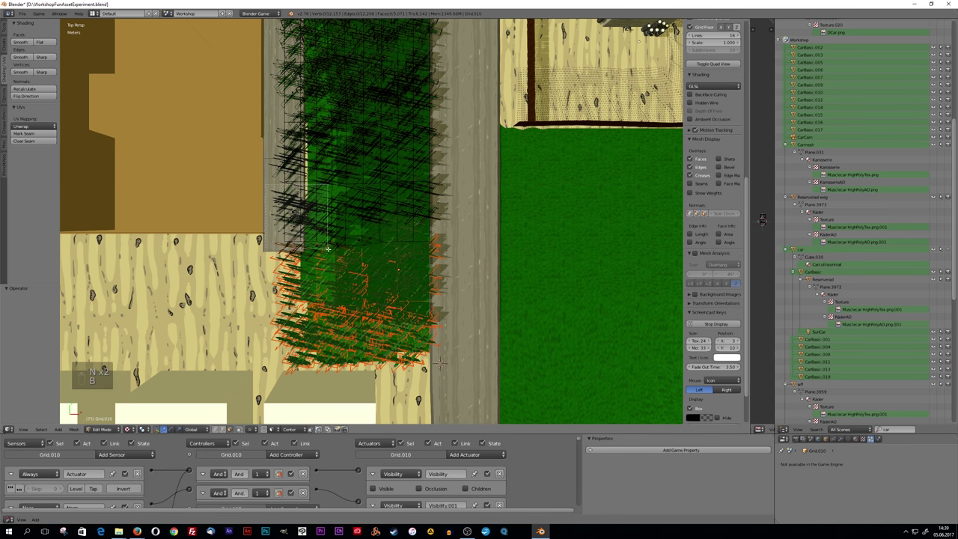
pyautogui.press('p')
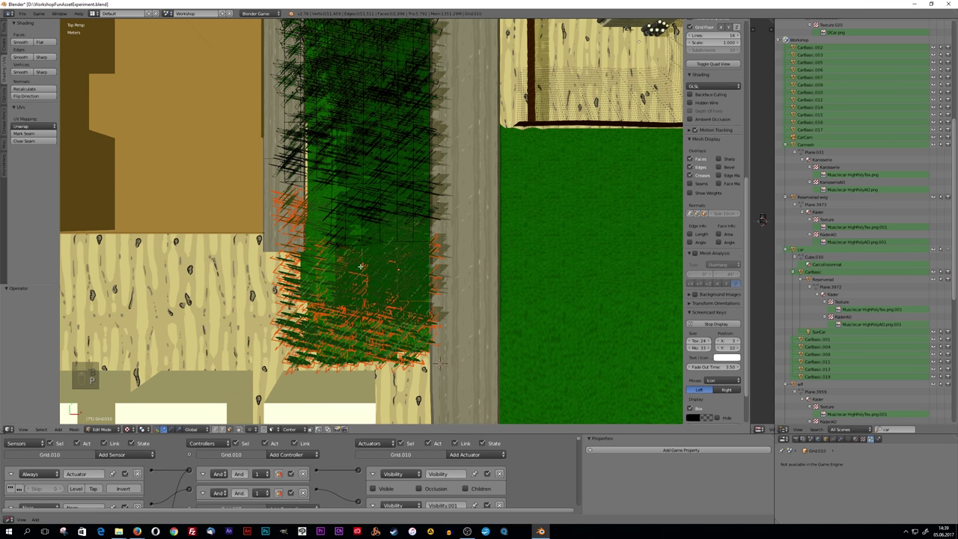
pyautogui.press('b')
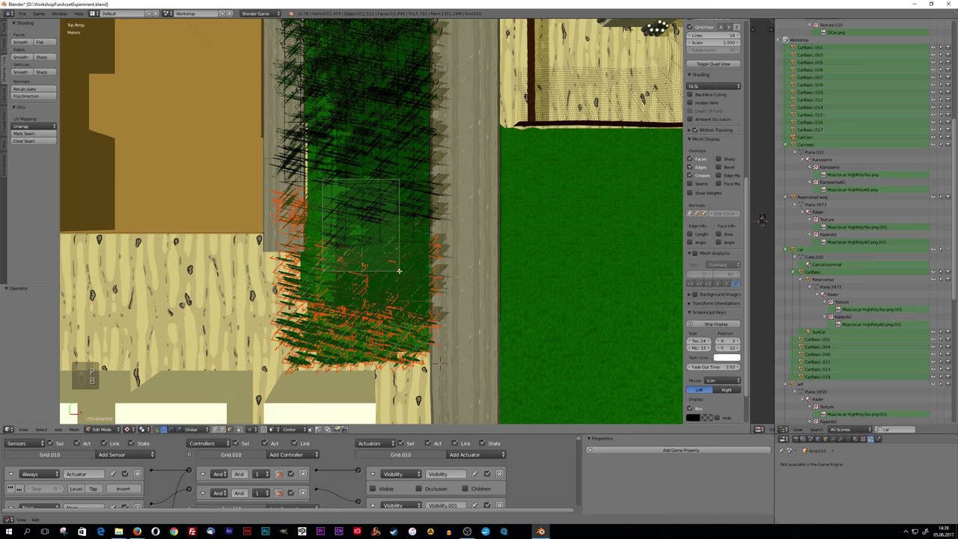
pyautogui.press('p')
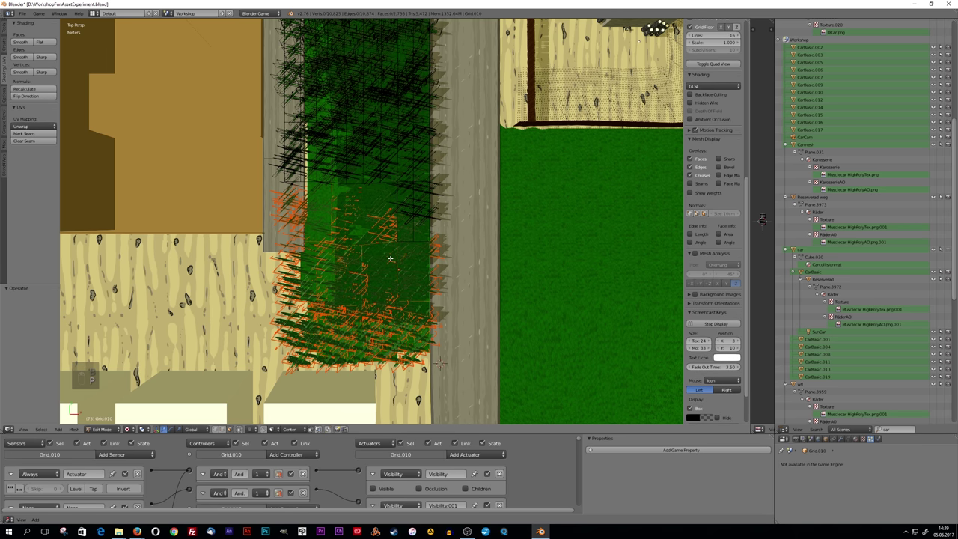
pyautogui.press('b')
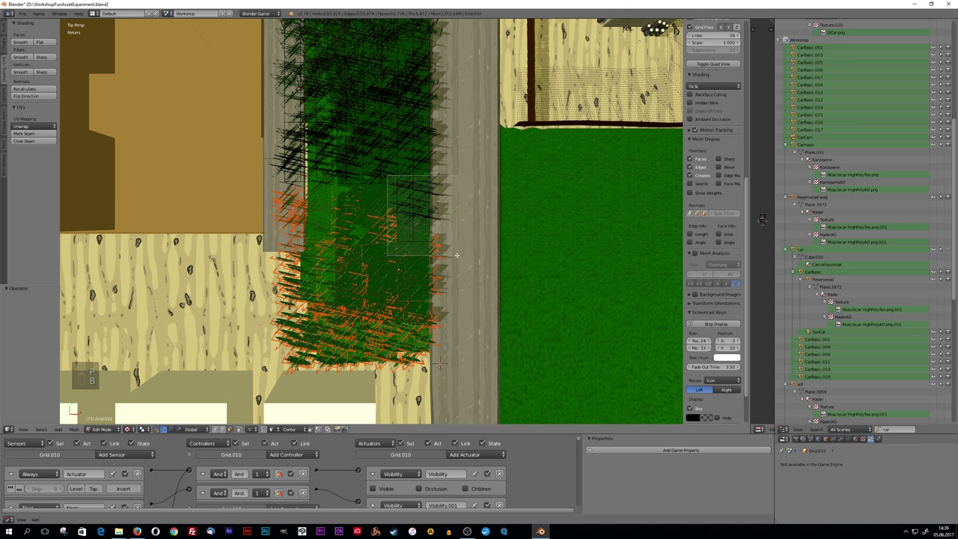
pyautogui.press('p')
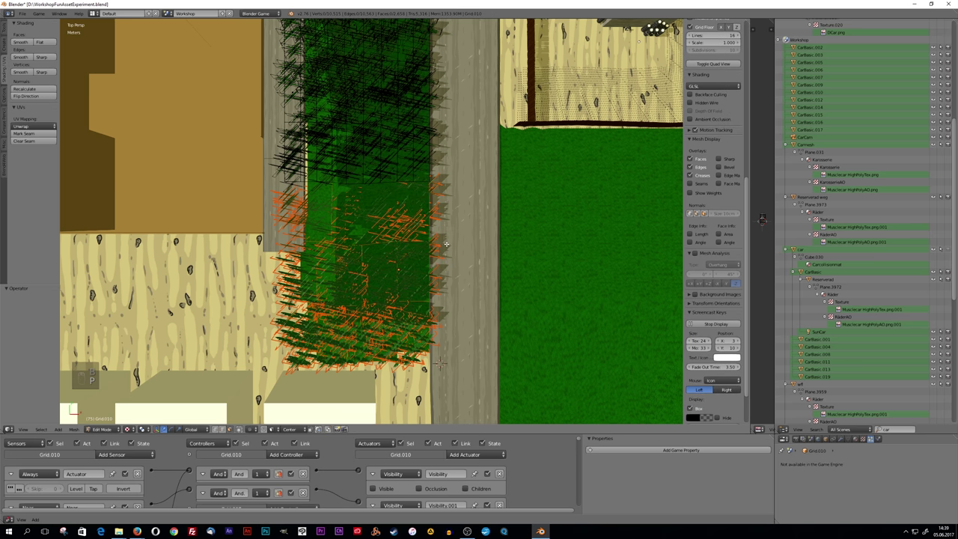
# - Separate several grass patches along the middle of the strip into objects
pyautogui.press('b')
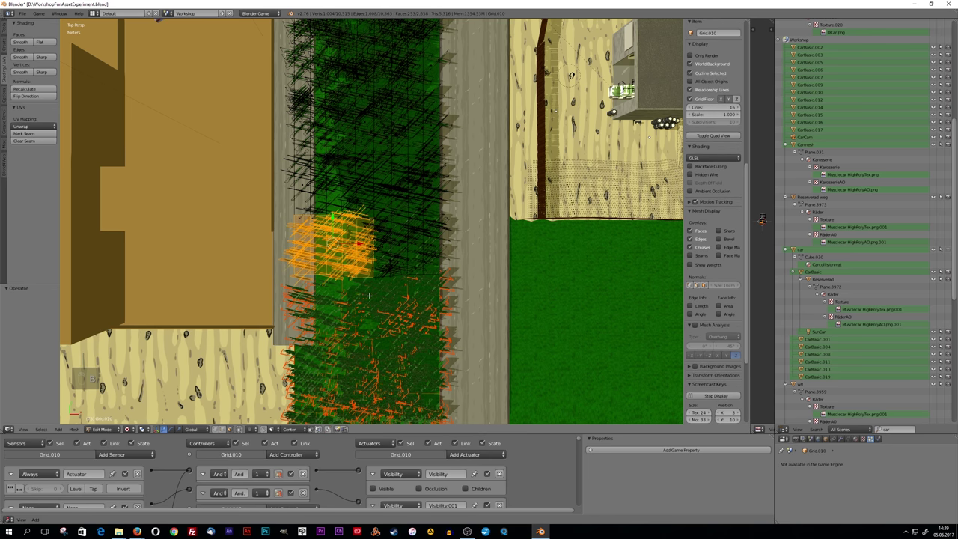
pyautogui.press('p')
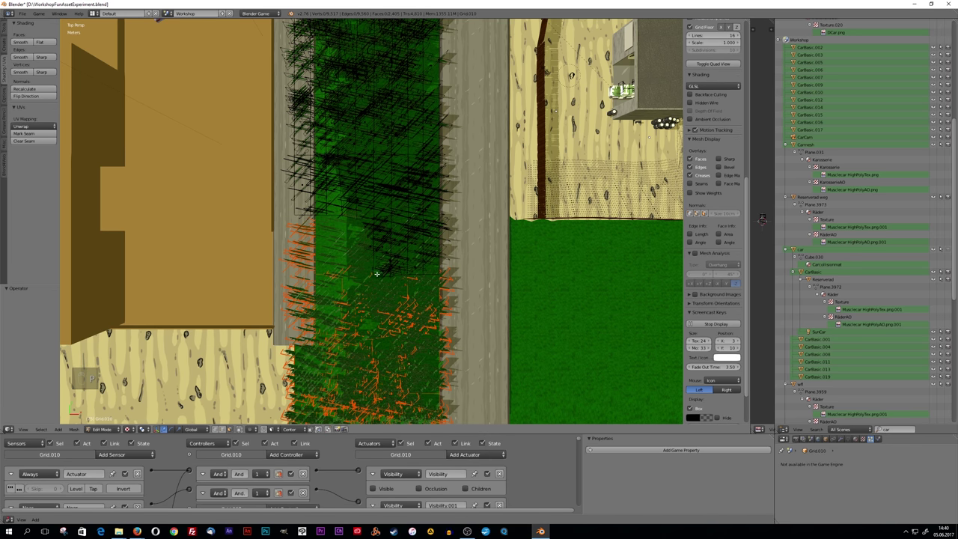
pyautogui.press('b')
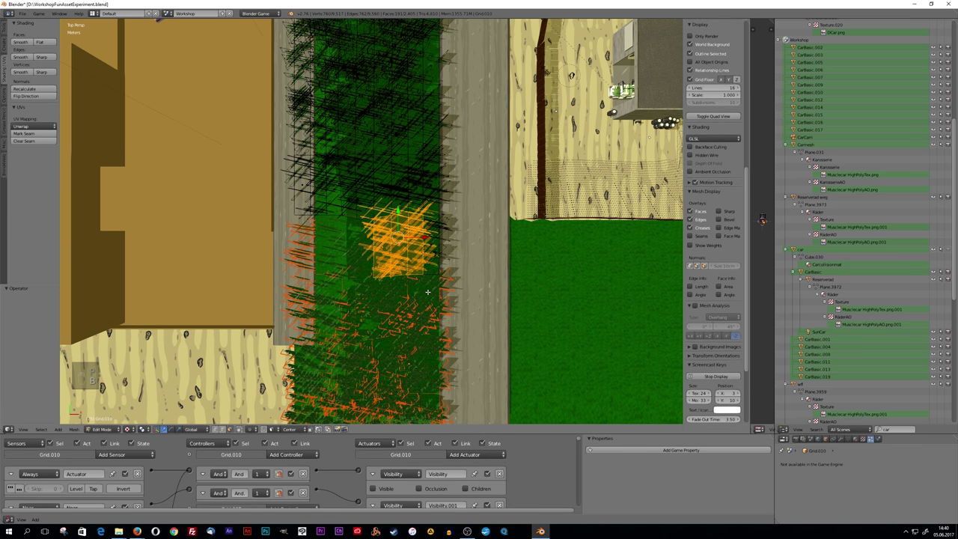
pyautogui.press('b')
pyautogui.press('p')
pyautogui.press('b')
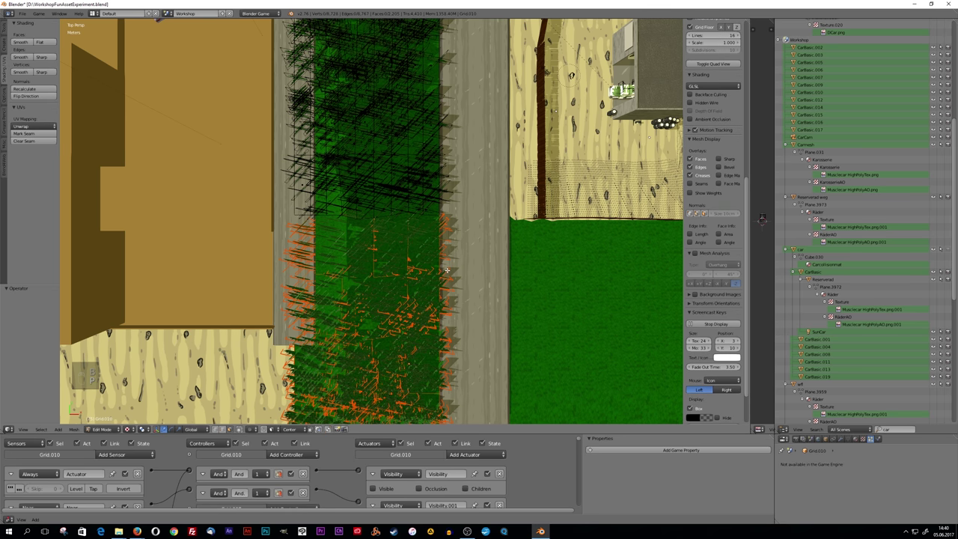
pyautogui.press('b')
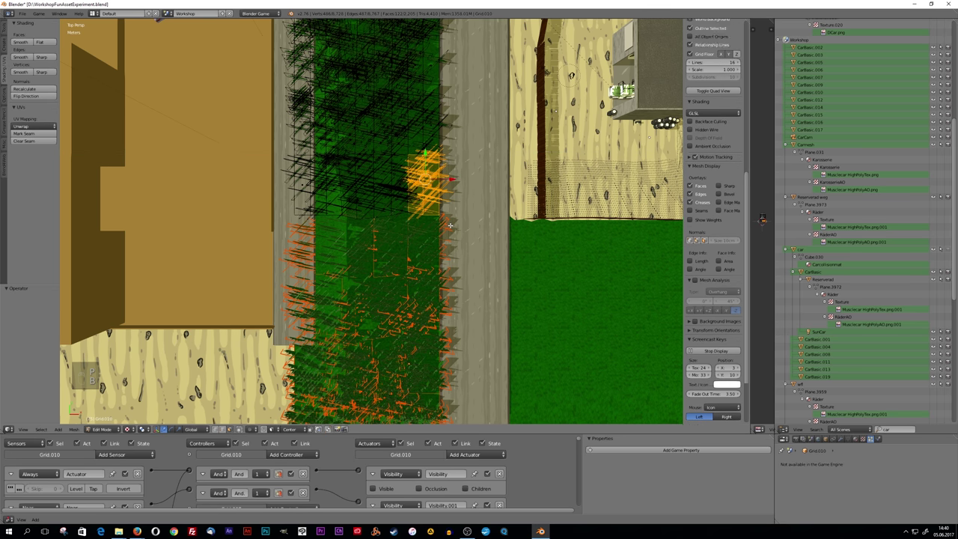
pyautogui.press('p')
pyautogui.press('b')
pyautogui.press('p')
# - Separate the following grass chunks further up the strip into their own objects
pyautogui.press('b')
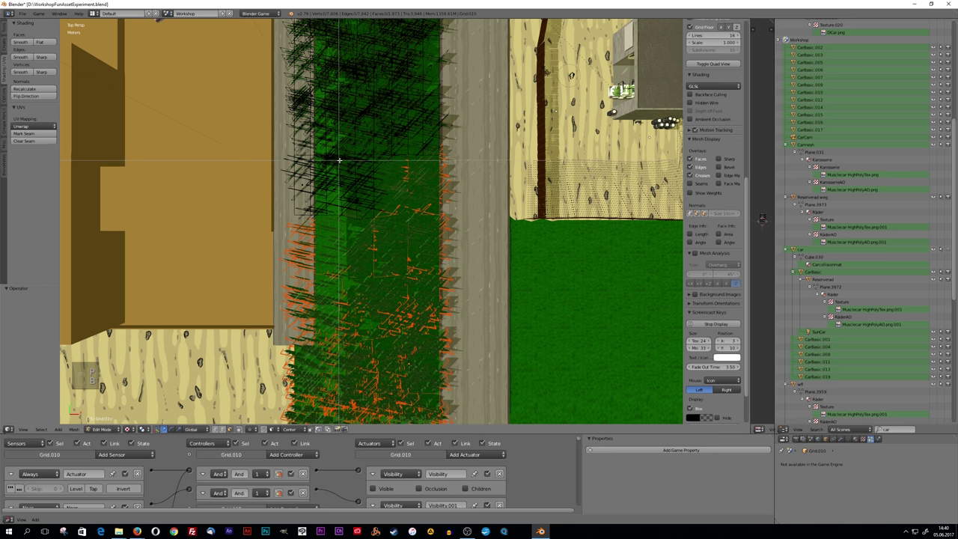
pyautogui.press('p')
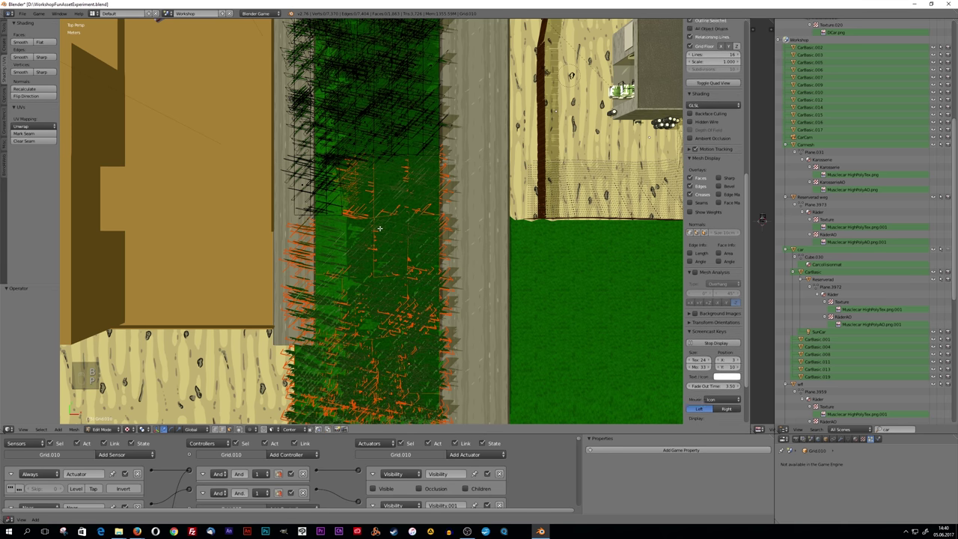
pyautogui.press('b')
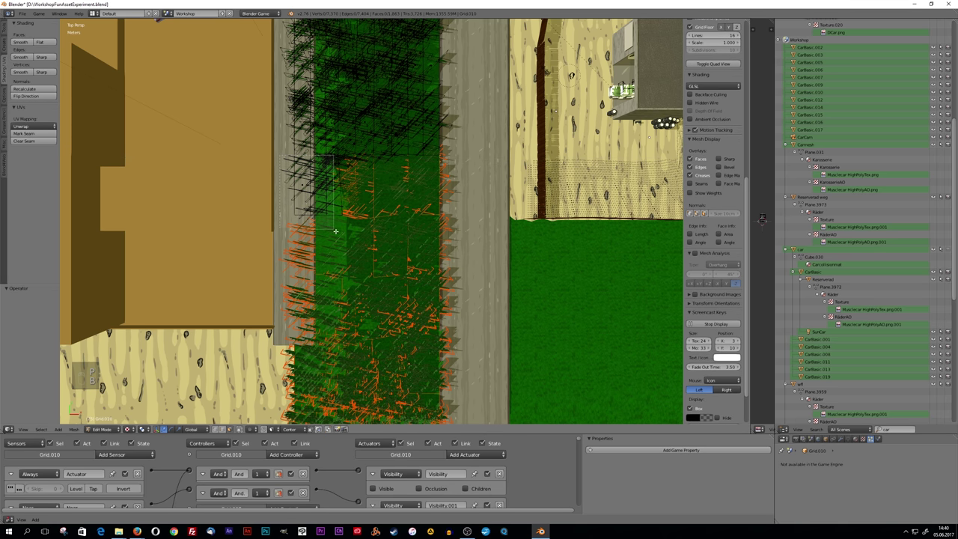
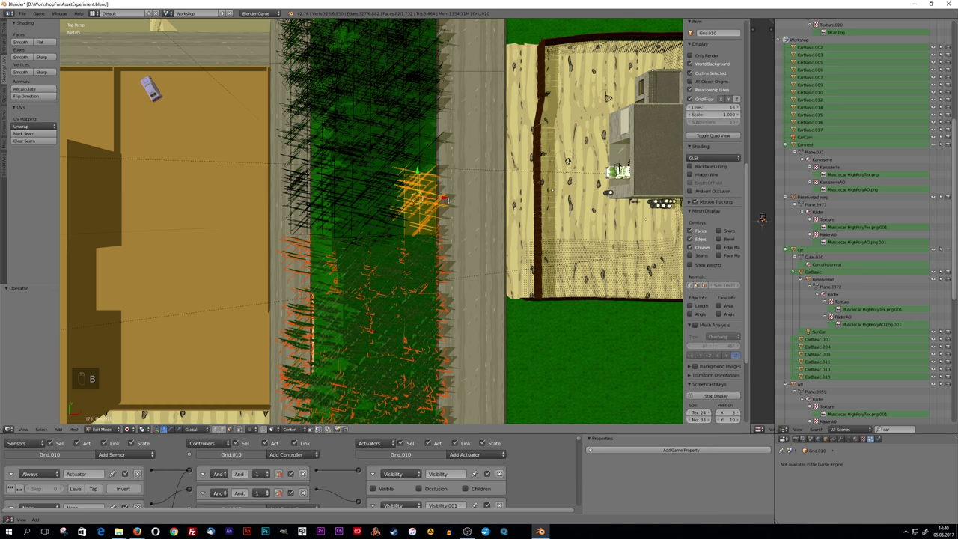
pyautogui.press('p')
pyautogui.press('b')
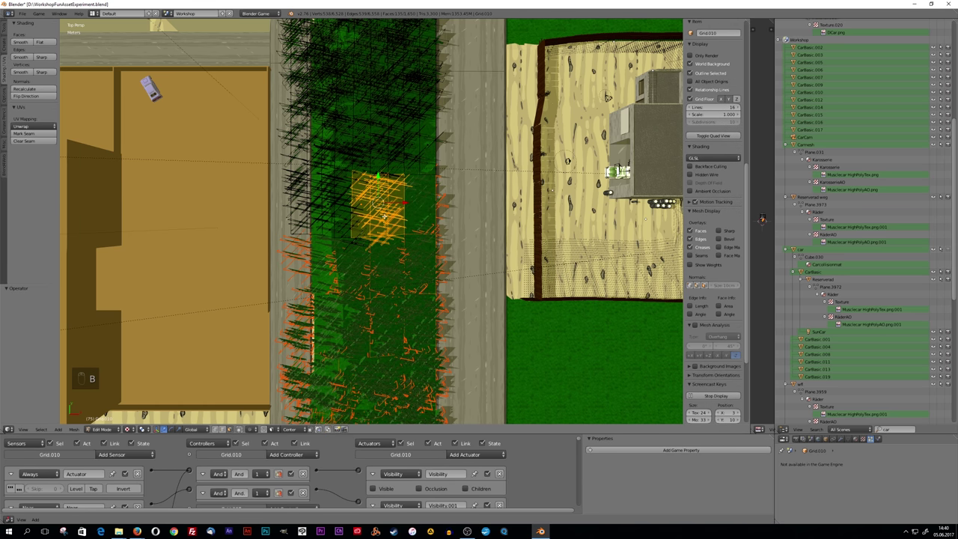
pyautogui.press('p')
pyautogui.press('b')
pyautogui.press('p')
pyautogui.press('b')
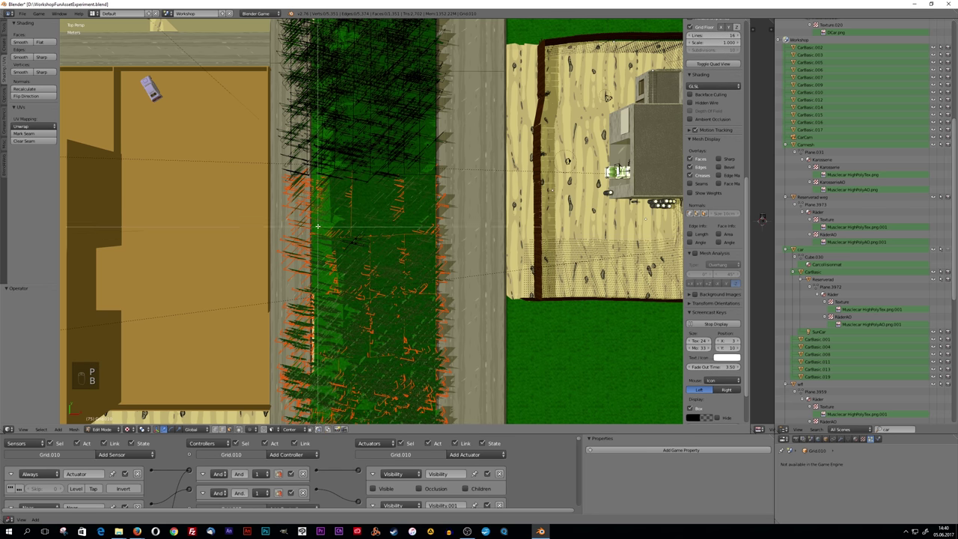
pyautogui.press('p')
pyautogui.press('b')
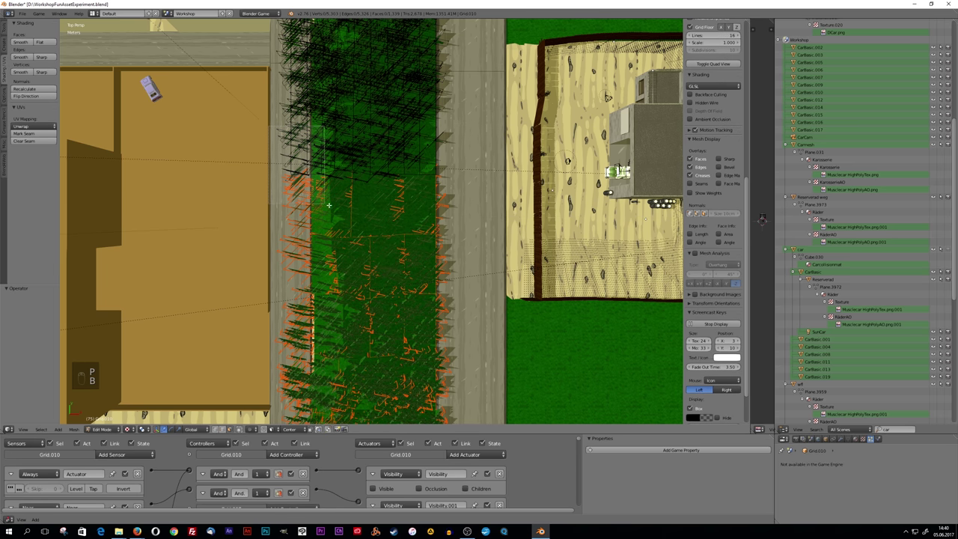
# - Separate grass patches near the top end of the field into objects
pyautogui.press('p')
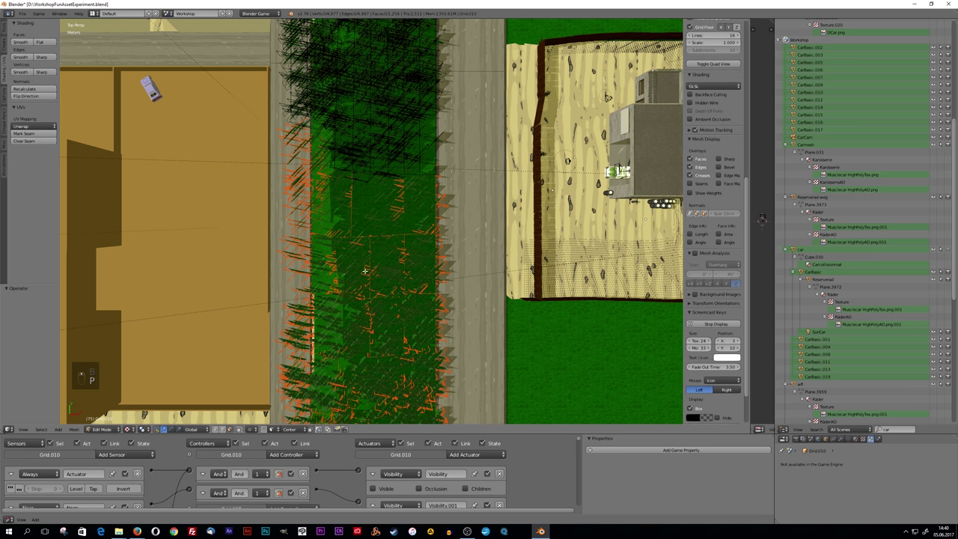
pyautogui.press('b')
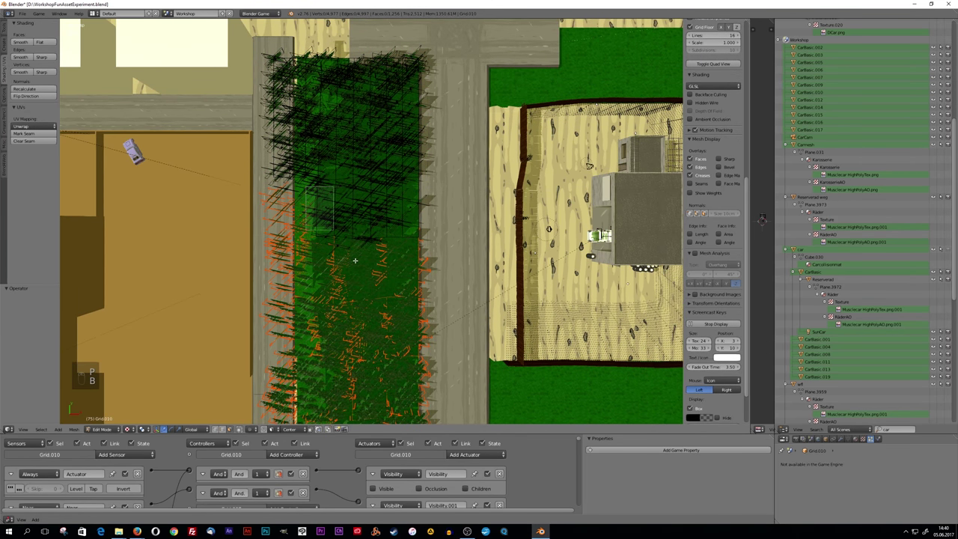
pyautogui.press('p')
pyautogui.press('b')
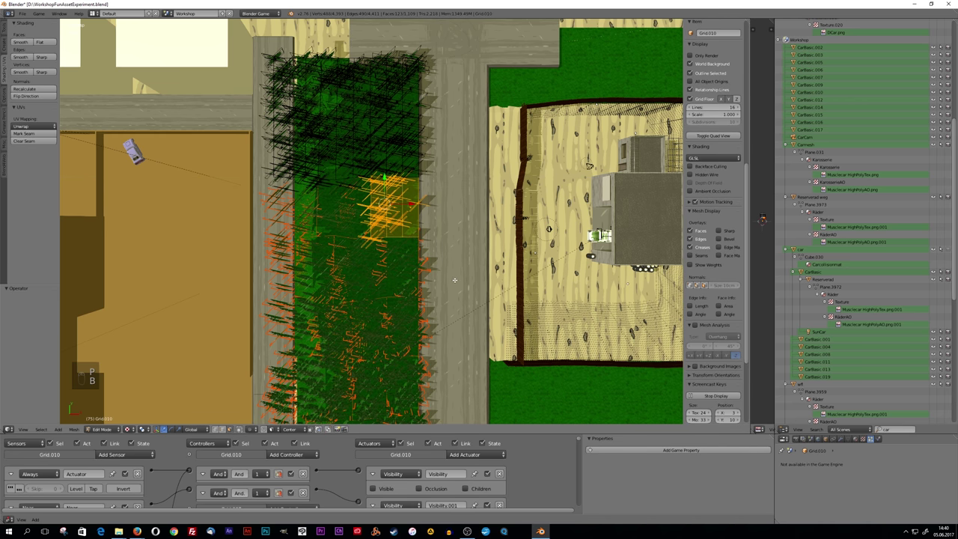
pyautogui.press('p')
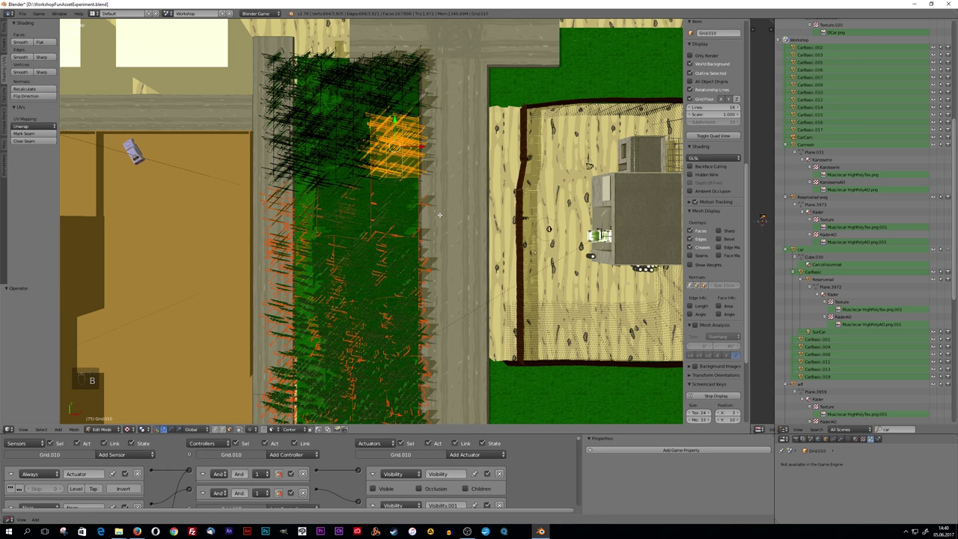
pyautogui.press('p')
pyautogui.press('b')
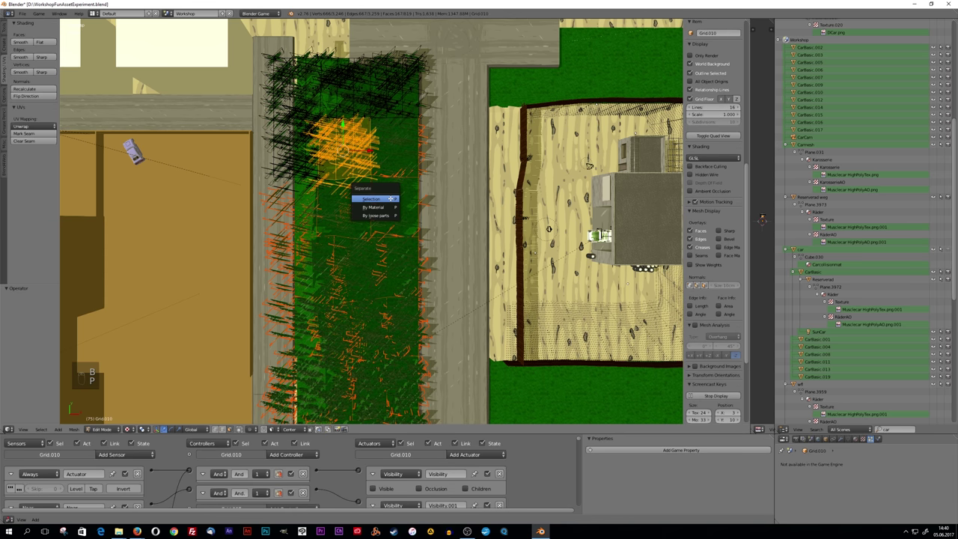
# - Separate the last grass chunks at the top corner into their own objects
pyautogui.press('b')
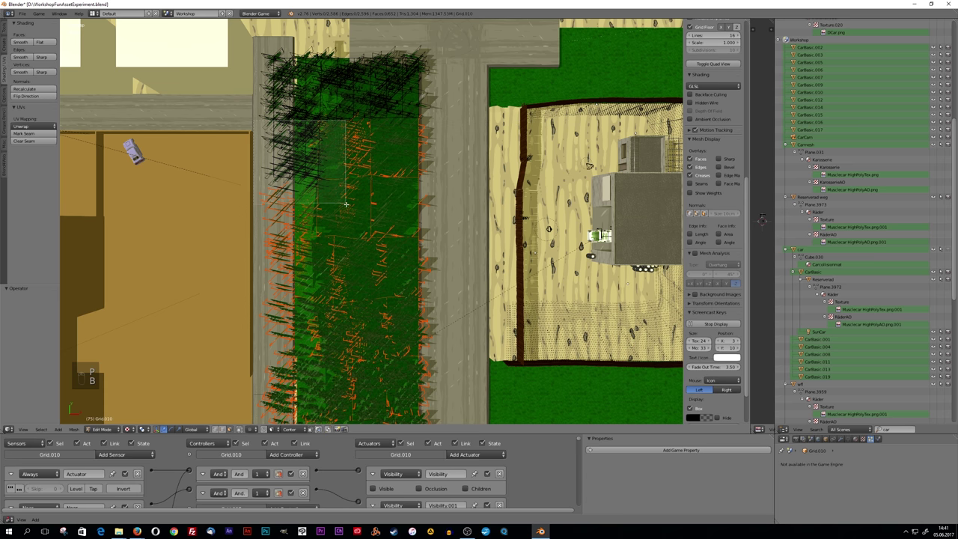
pyautogui.press('p')
pyautogui.press('b')
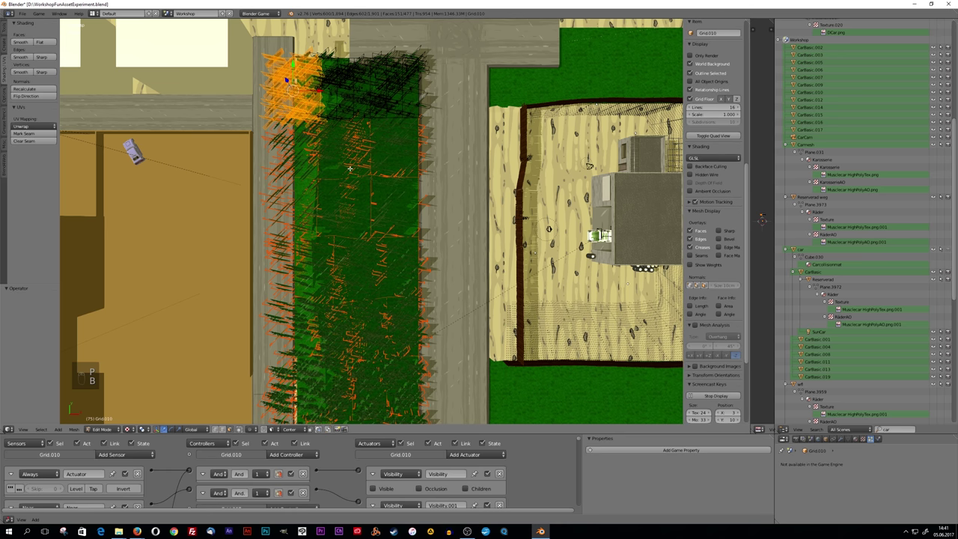
pyautogui.press('p')
pyautogui.press('b')
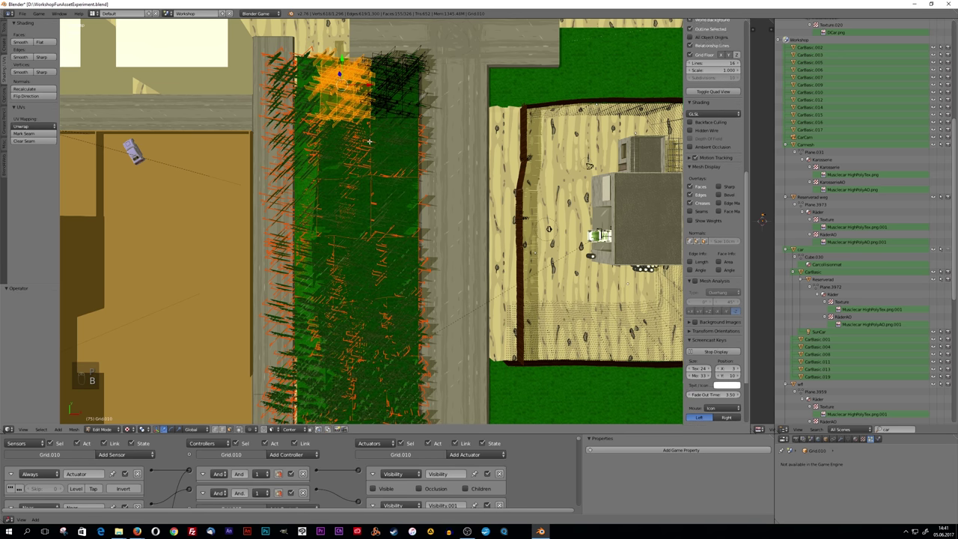
pyautogui.press('p')
pyautogui.press('b')
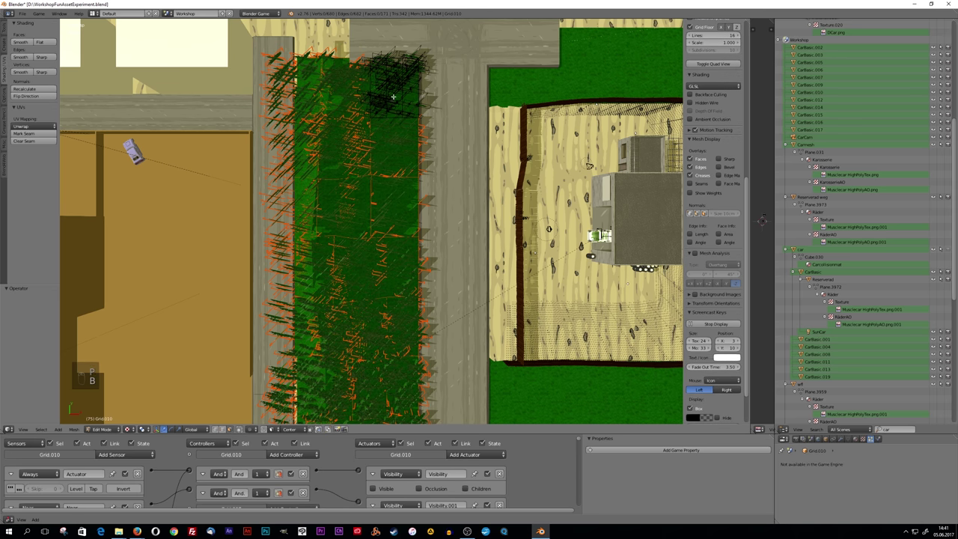
# - Leave Edit Mode and set the grass chunks' origins to their own geometry
pyautogui.press('Tab')
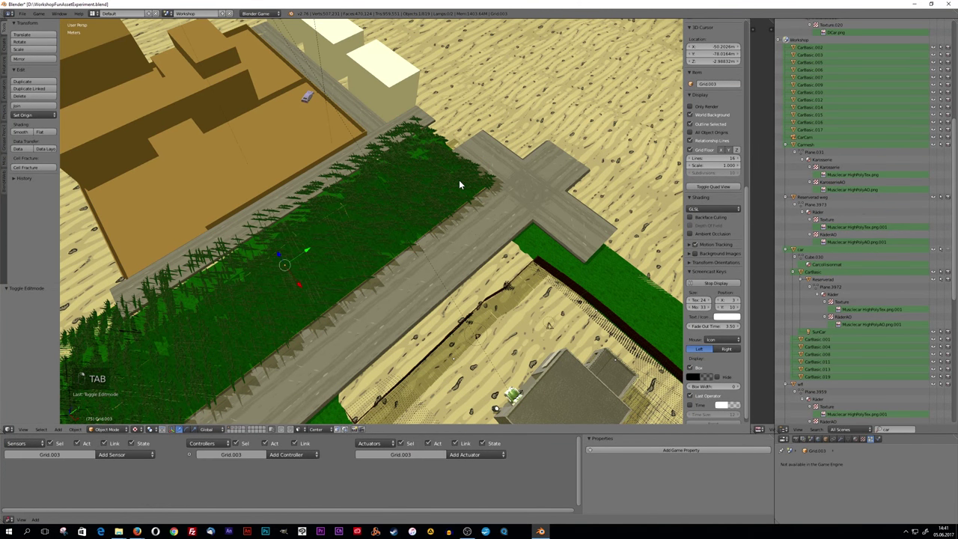
pyautogui.press('g')
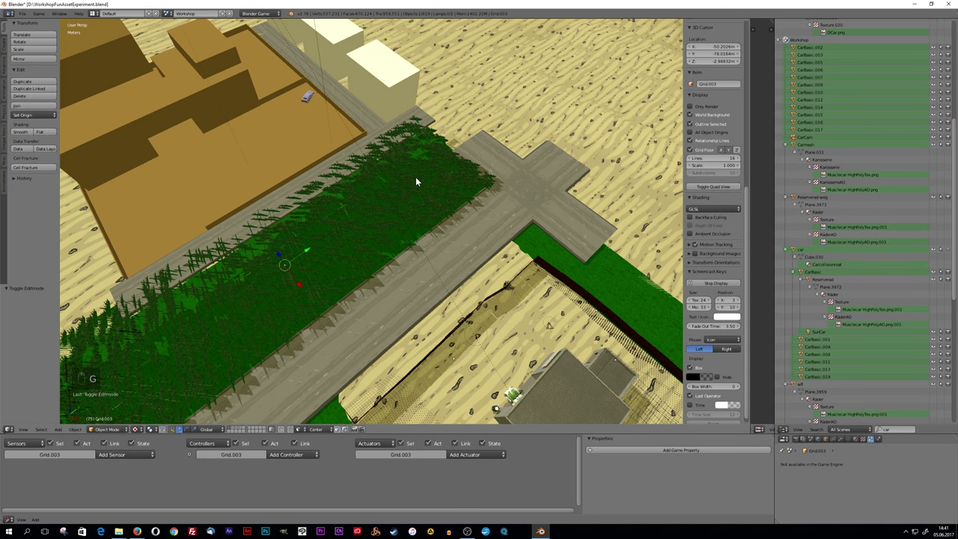
pyautogui.press('g')
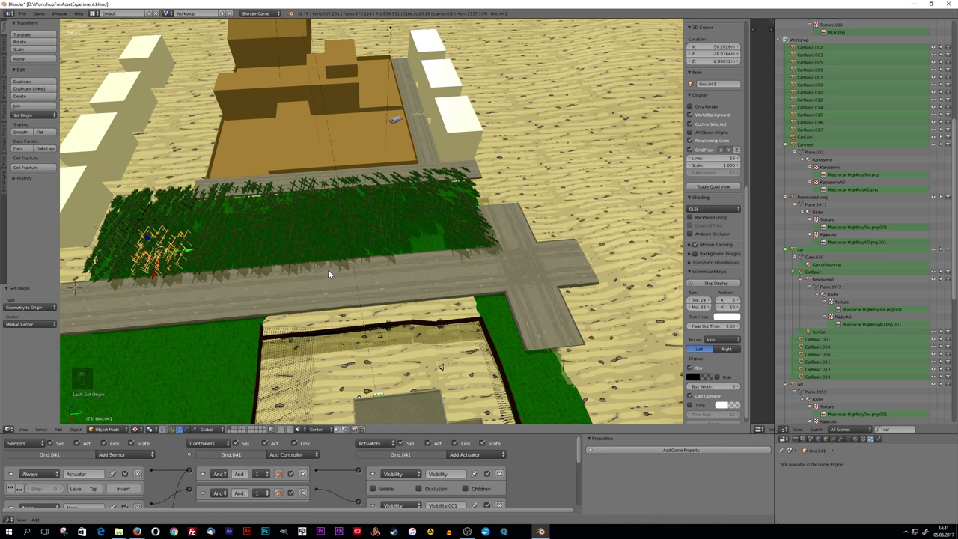
pyautogui.press('ctrl+z')
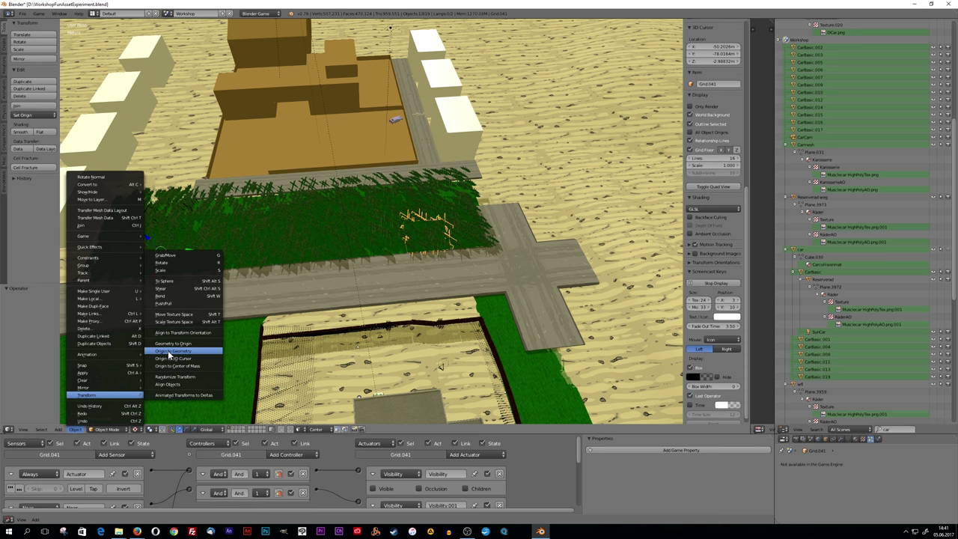
pyautogui.rightClick(387, 232)
pyautogui.press('t')
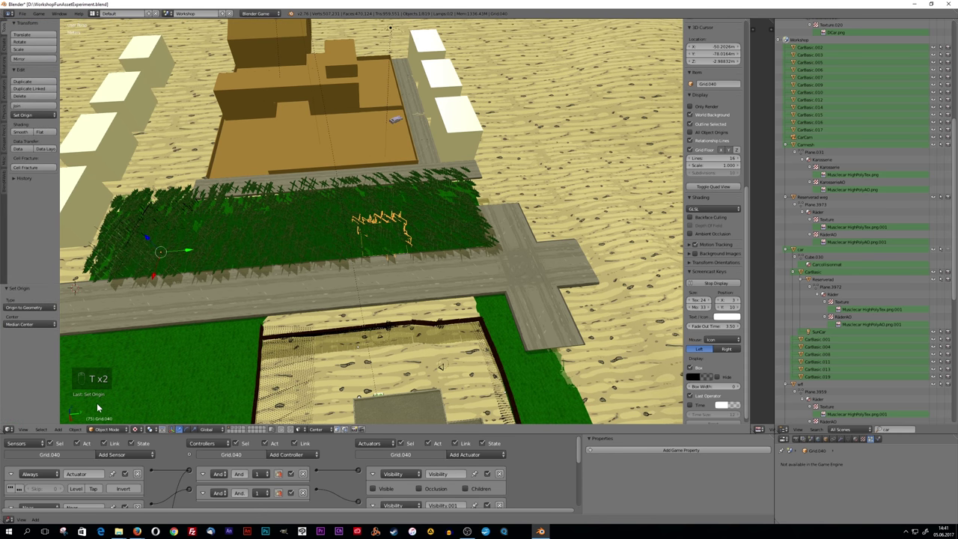
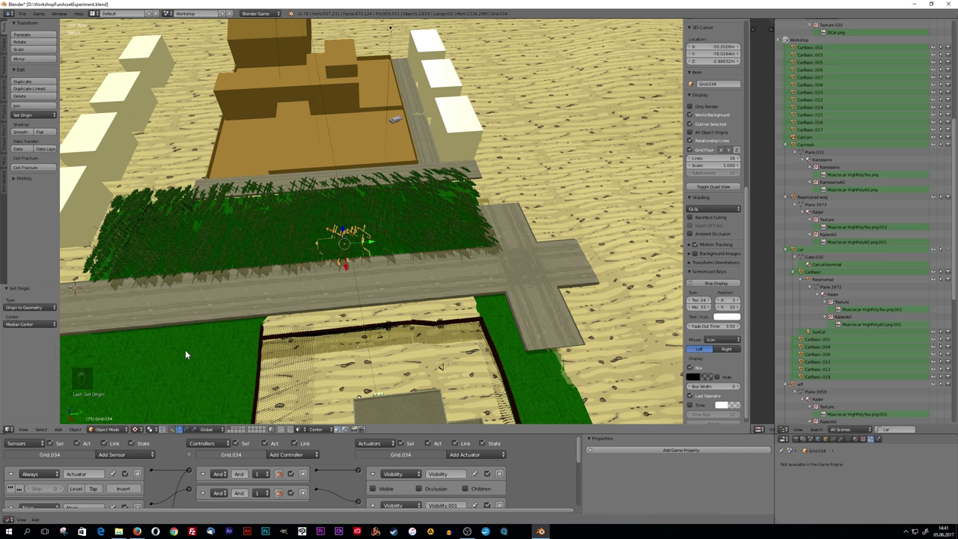
pyautogui.moveTo(270, 288); pyautogui.dragTo(174, 371)
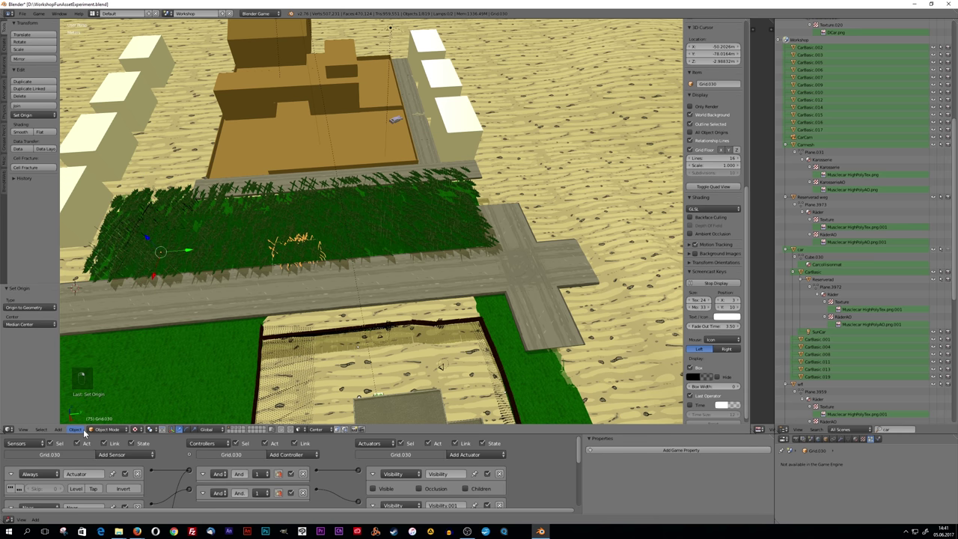
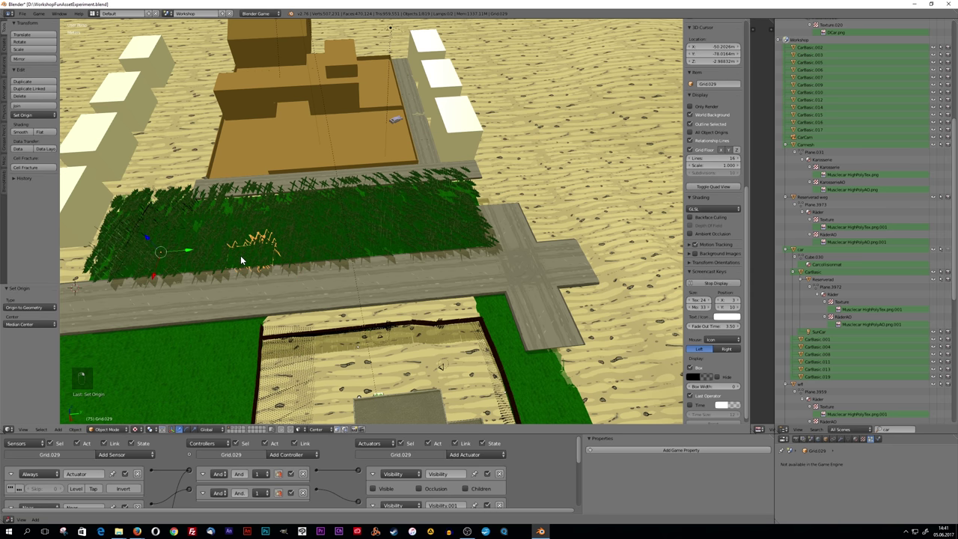
pyautogui.click(82, 428)
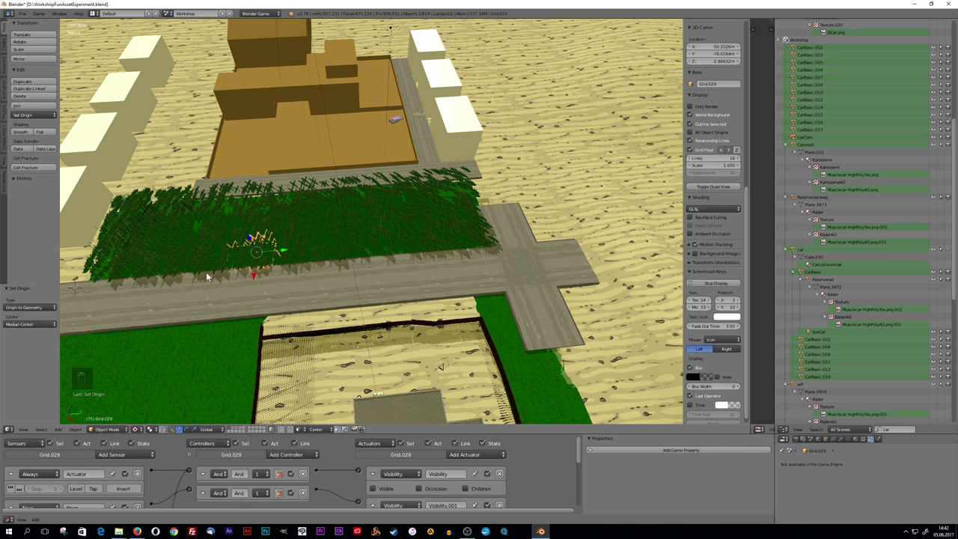
pyautogui.moveTo(206, 260); pyautogui.dragTo(80, 429)
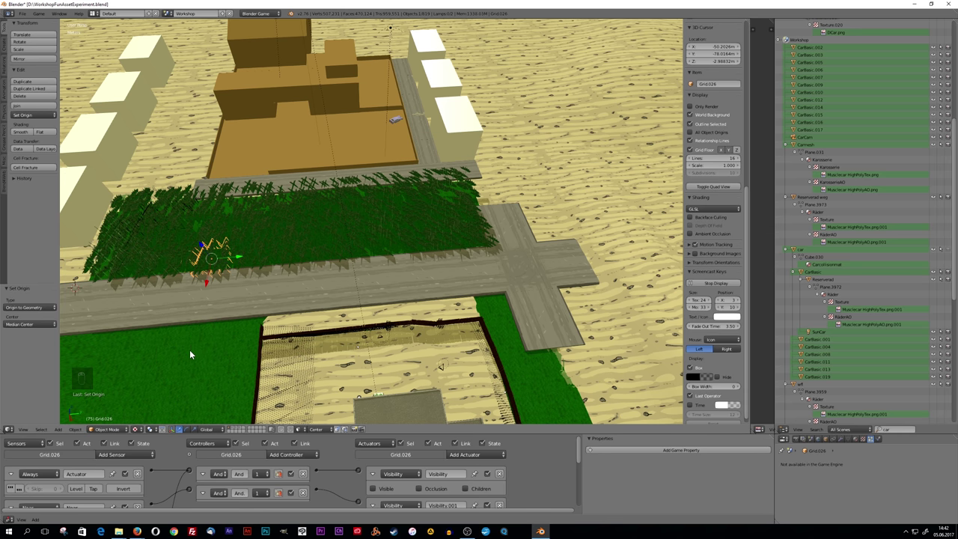
pyautogui.rightClick(166, 257)
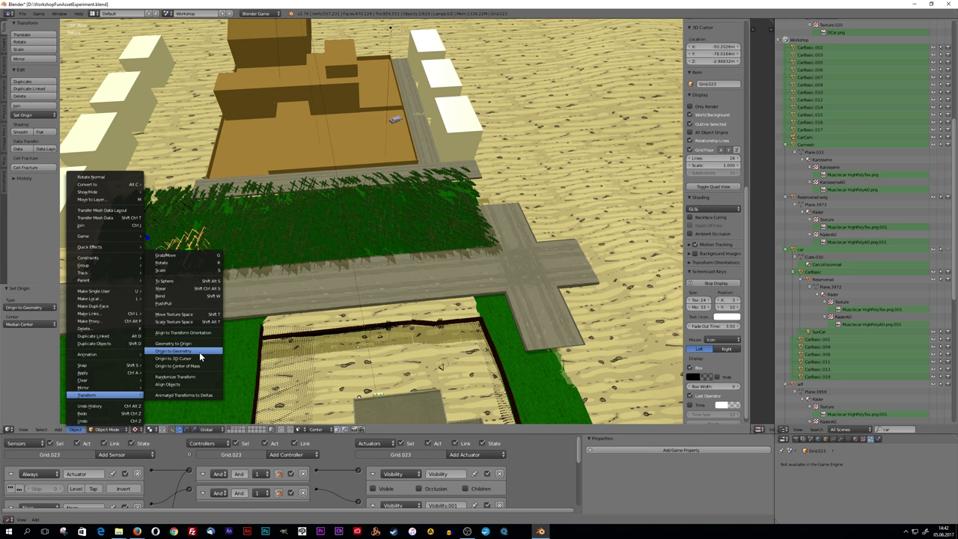
pyautogui.moveTo(148, 258); pyautogui.dragTo(84, 432)
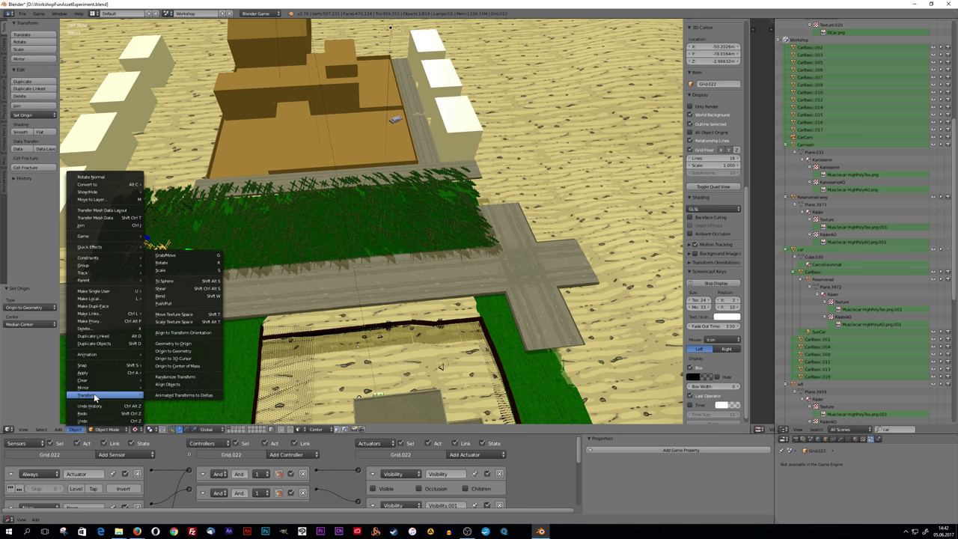
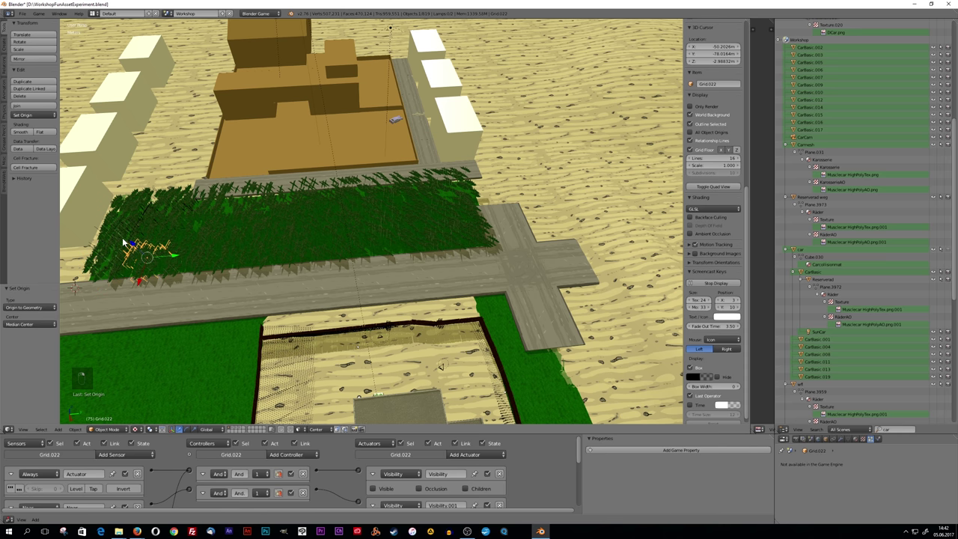
pyautogui.click(82, 429)
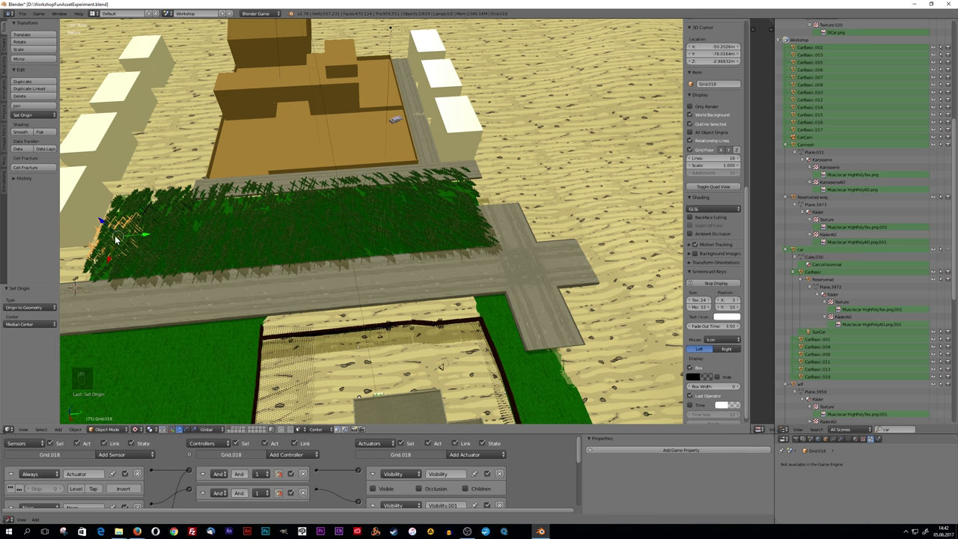
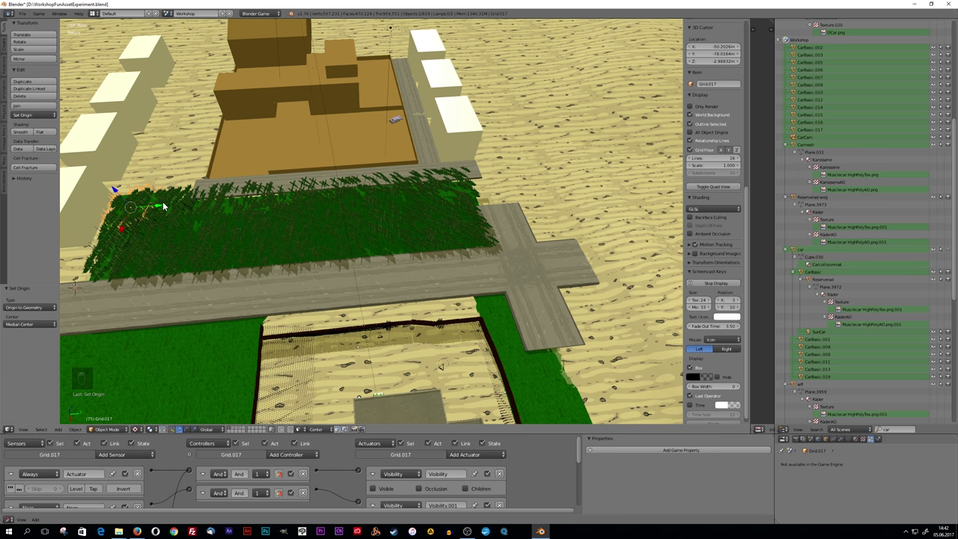
pyautogui.rightClick(172, 198)
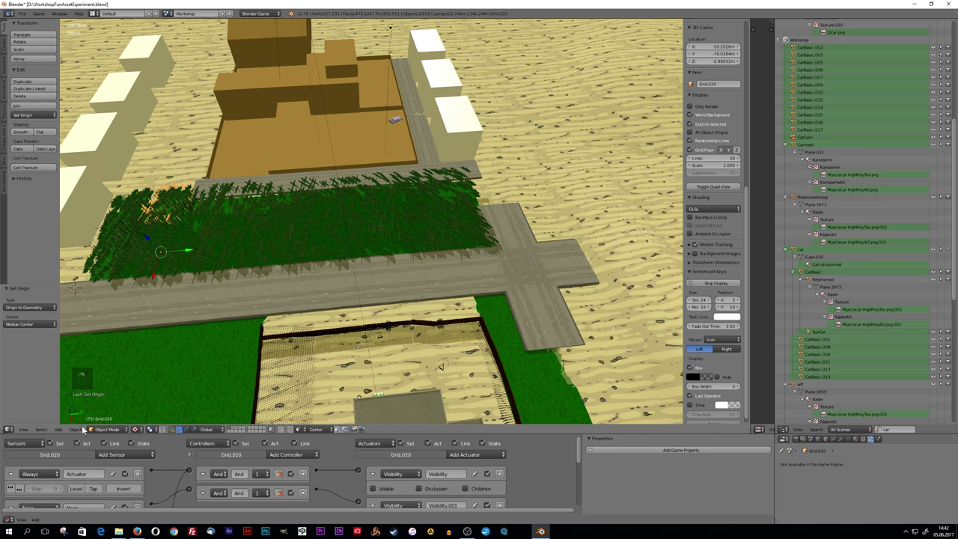
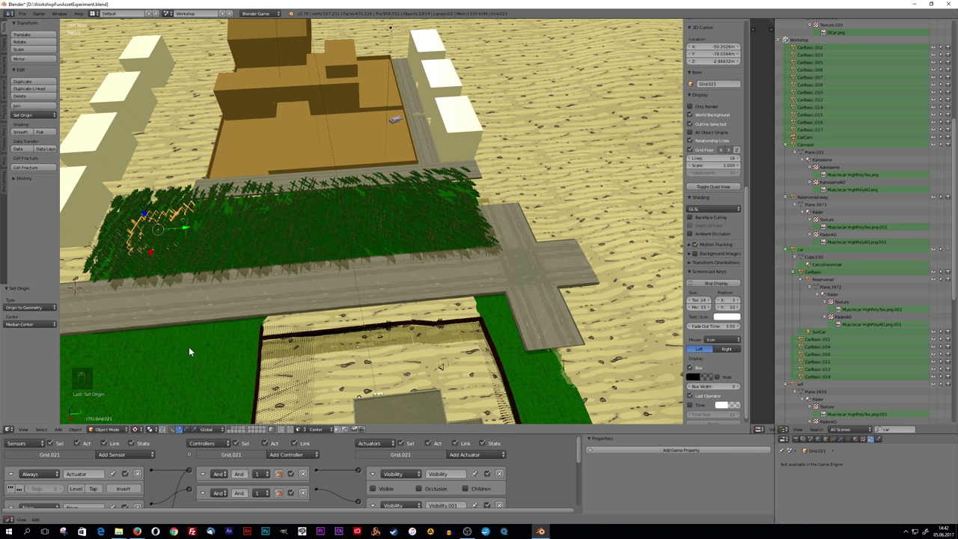
pyautogui.moveTo(180, 259); pyautogui.dragTo(78, 431)
pyautogui.click(78, 430)
pyautogui.moveTo(181, 397); pyautogui.dragTo(89, 432)
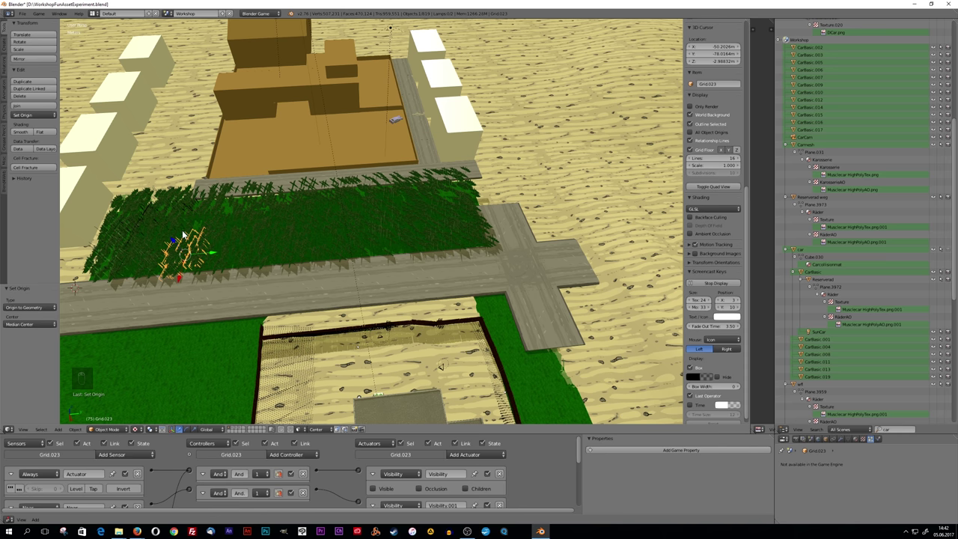
pyautogui.moveTo(189, 227); pyautogui.dragTo(152, 249)
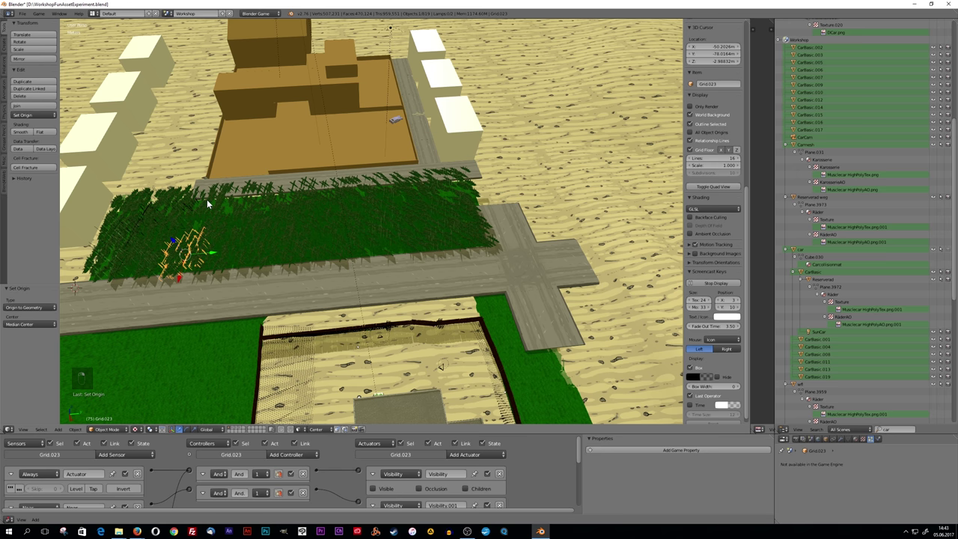
pyautogui.click(83, 427)
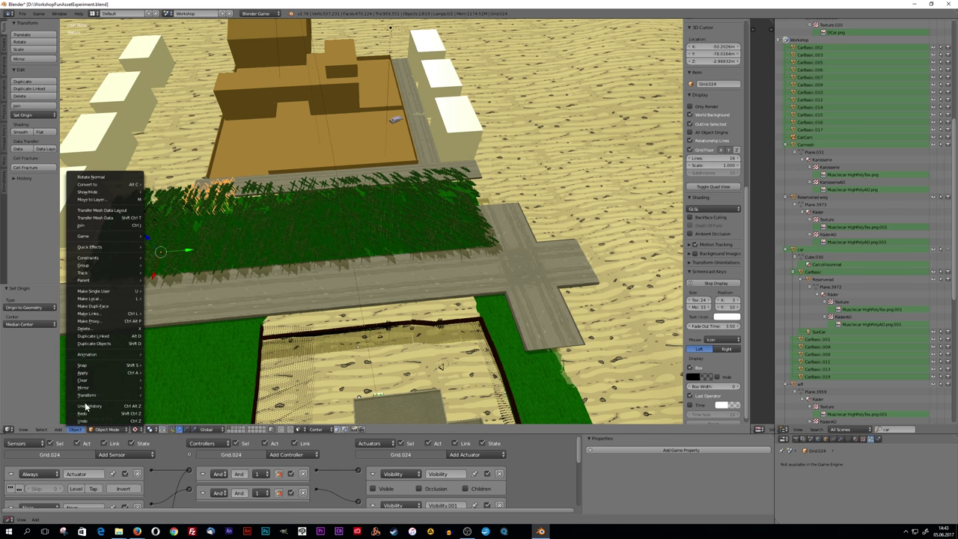
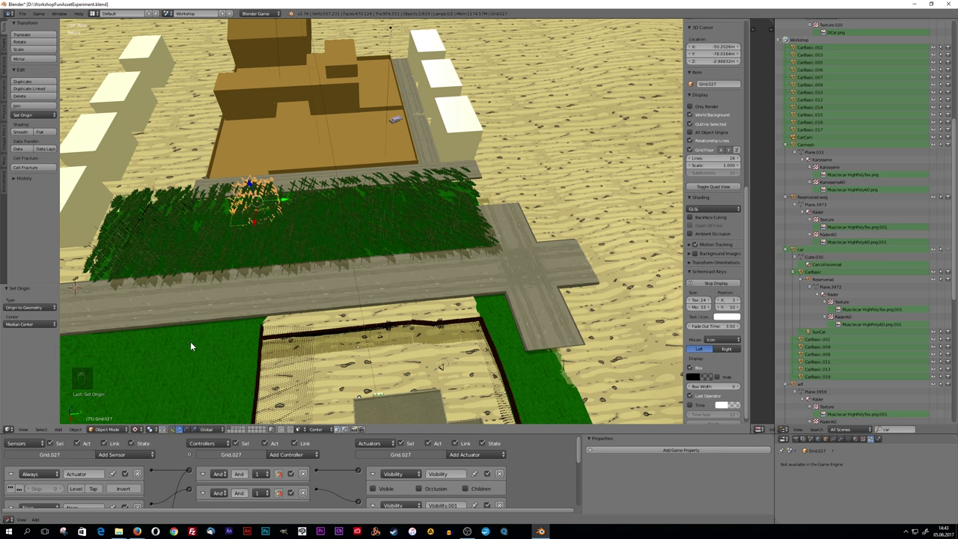
pyautogui.moveTo(262, 228); pyautogui.dragTo(164, 309)
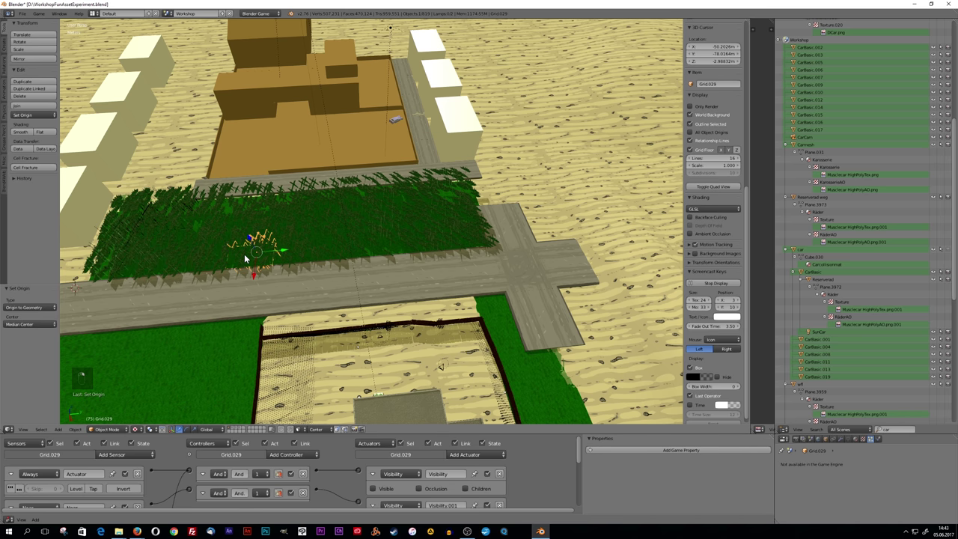
pyautogui.click(86, 429)
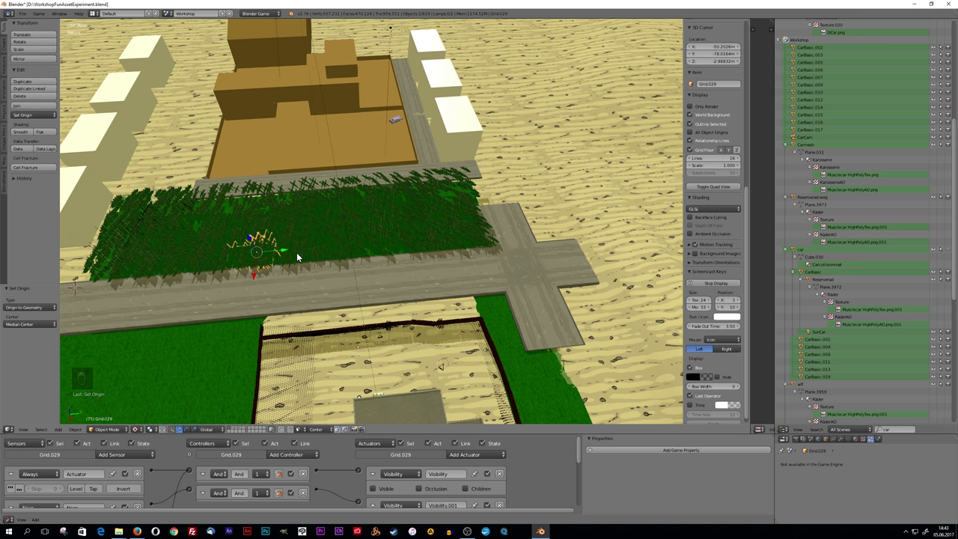
pyautogui.moveTo(302, 254); pyautogui.dragTo(174, 358)
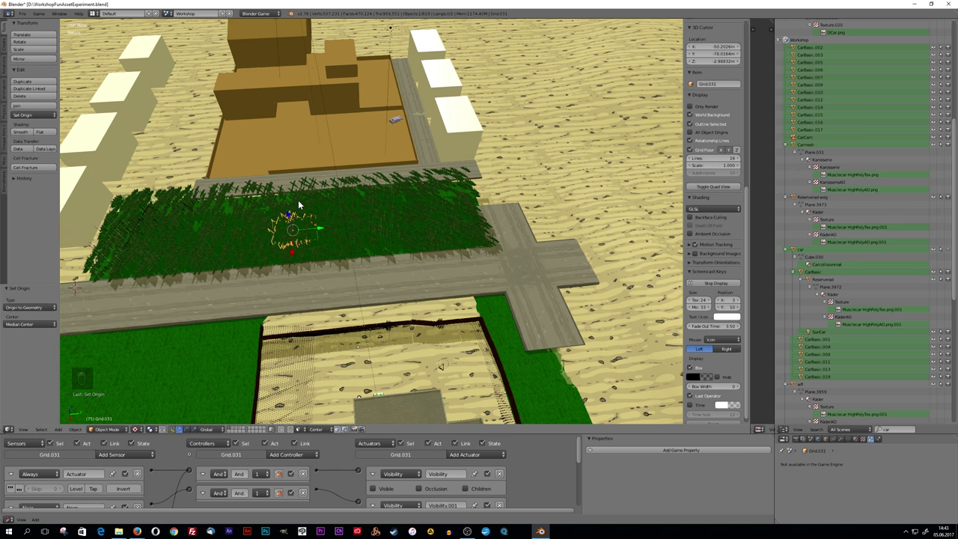
pyautogui.moveTo(301, 202); pyautogui.dragTo(144, 303)
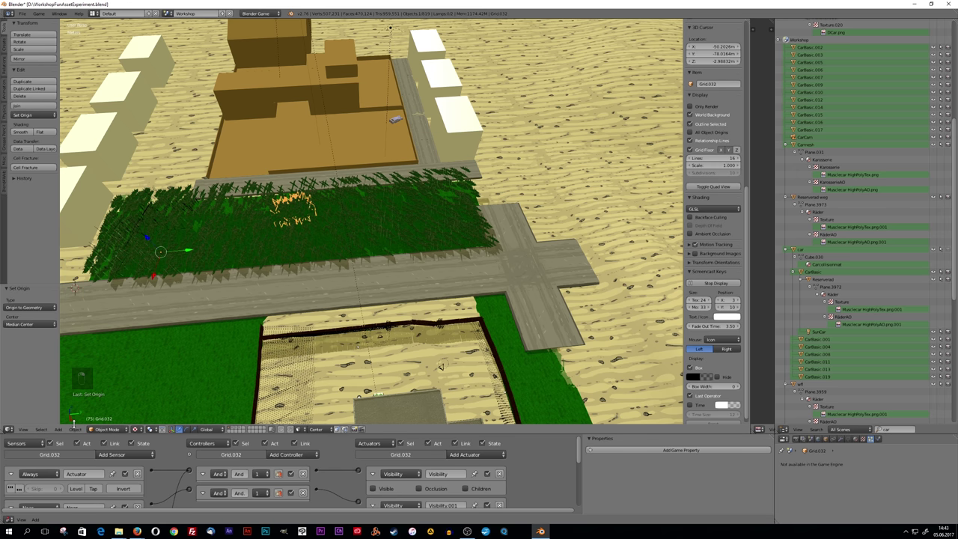
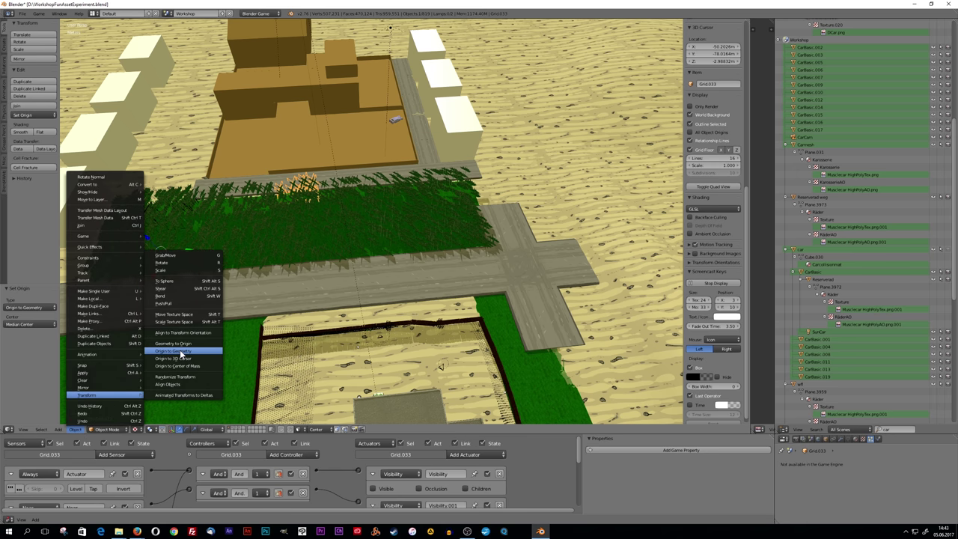
pyautogui.moveTo(346, 182); pyautogui.dragTo(79, 428)
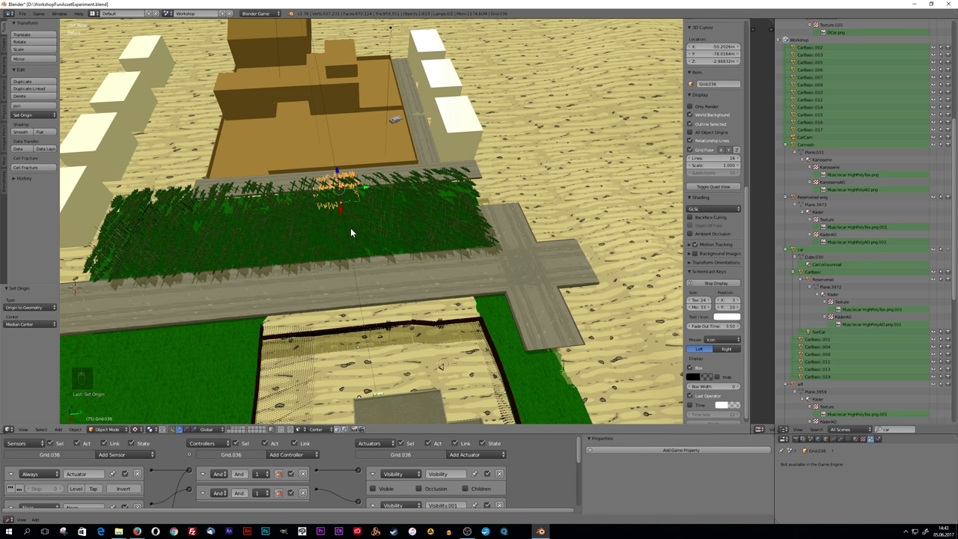
pyautogui.moveTo(339, 217); pyautogui.dragTo(81, 428)
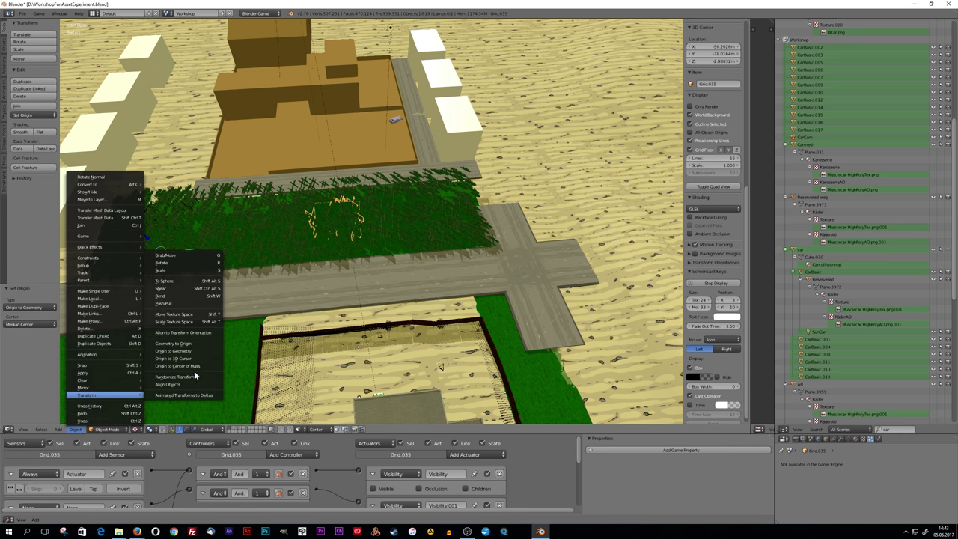
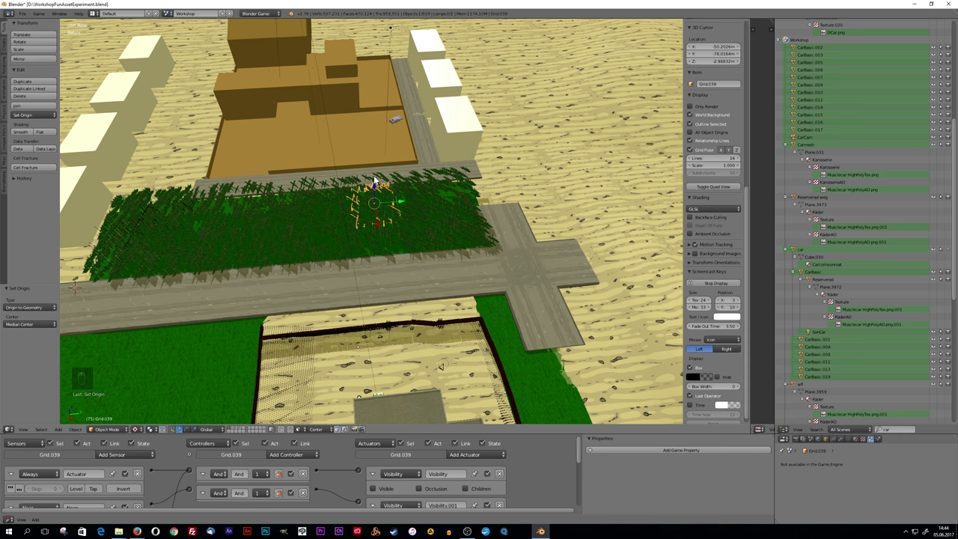
pyautogui.moveTo(381, 176); pyautogui.dragTo(86, 434)
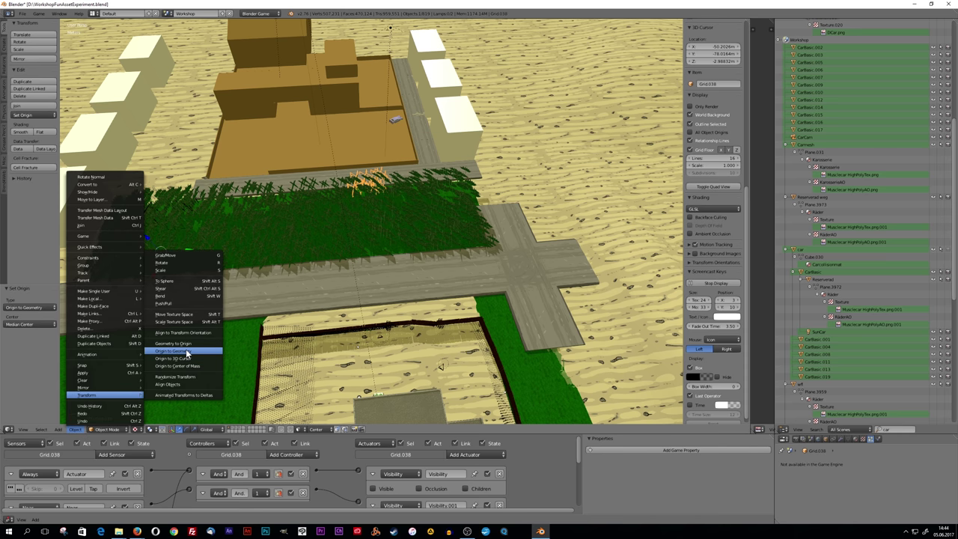
pyautogui.moveTo(408, 189); pyautogui.dragTo(169, 412)
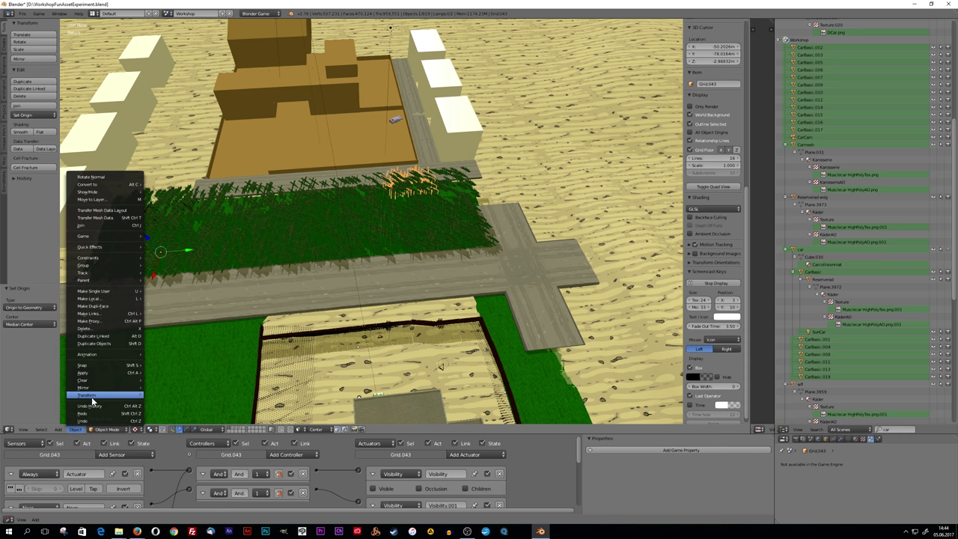
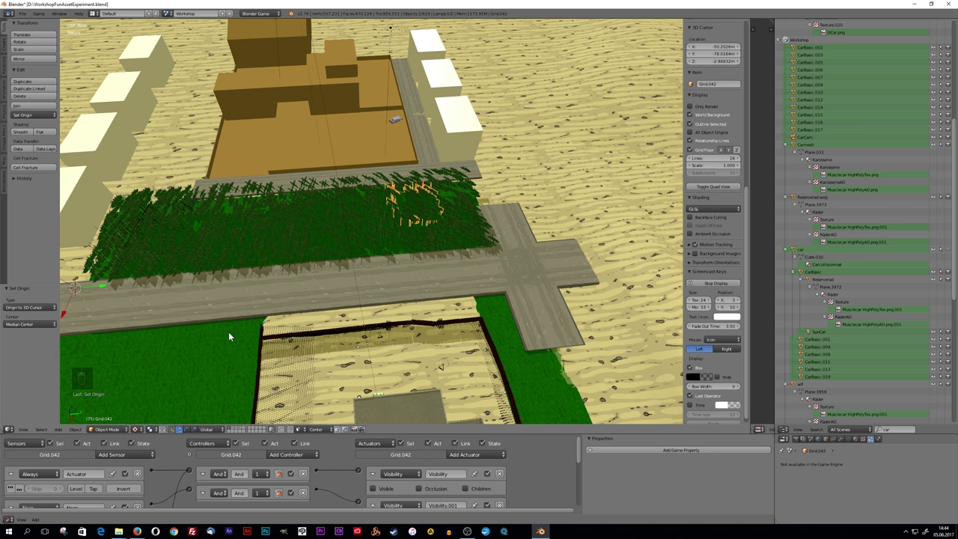
pyautogui.press('ctrl+z')
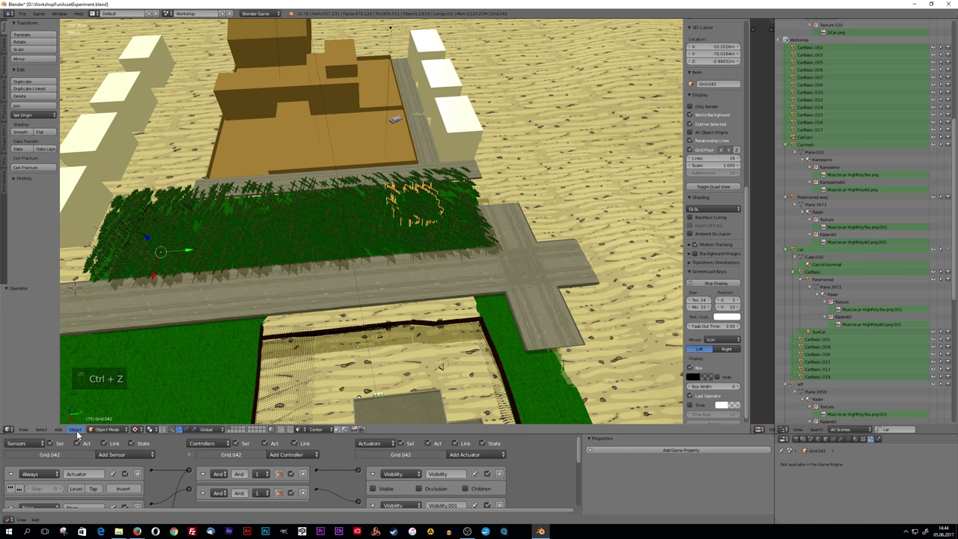
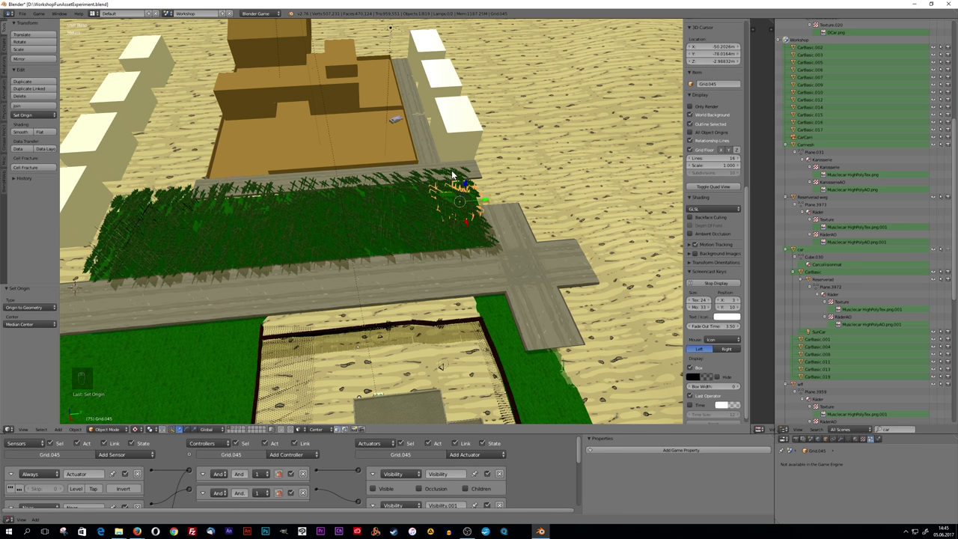
# - Orbit over the grass field, then switch to the game's Menu scene
pyautogui.moveTo(455, 172); pyautogui.dragTo(74, 432)
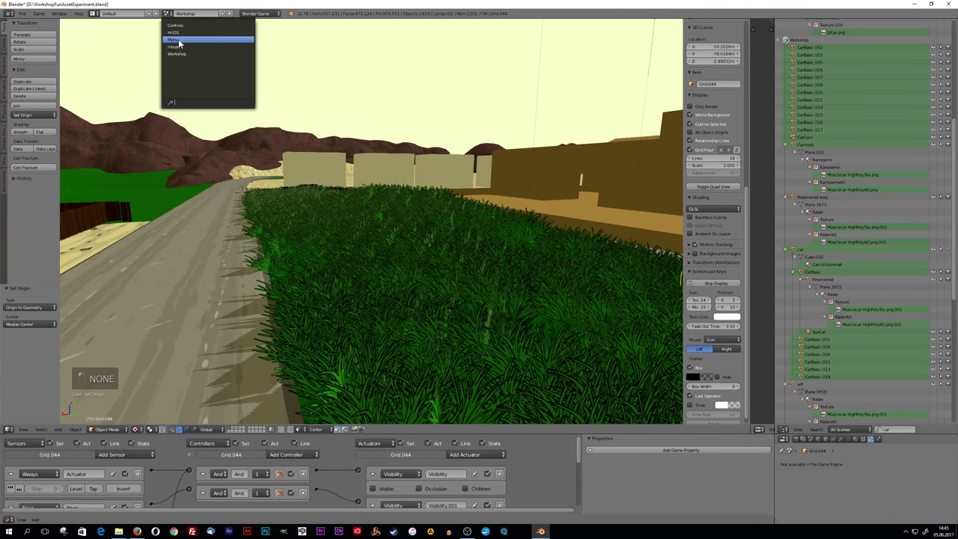
pyautogui.press('KP_0')
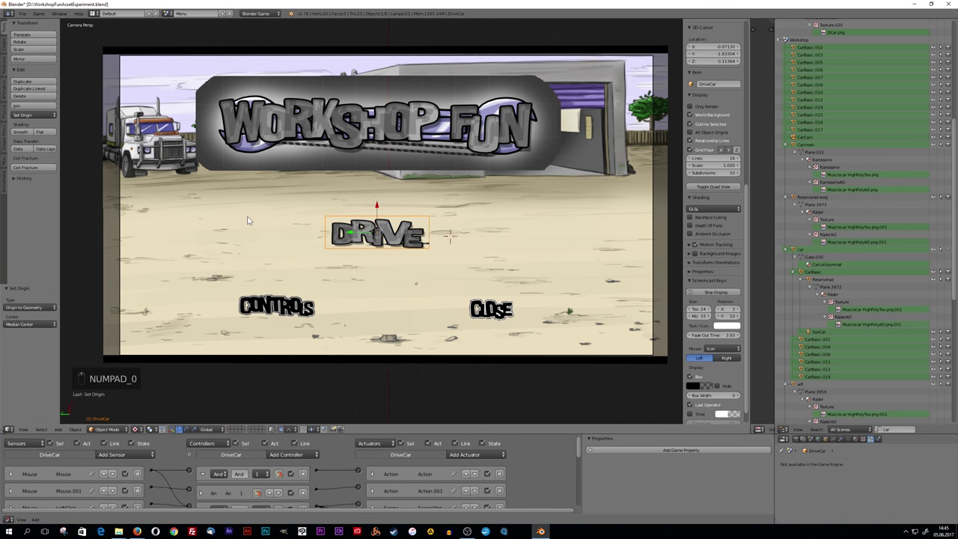
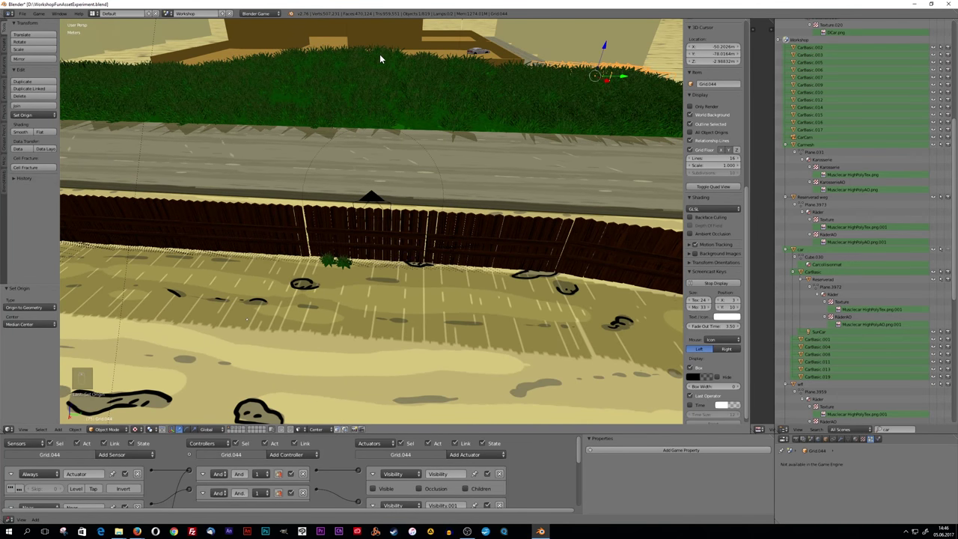
pyautogui.press('KP_0')
pyautogui.press('KP_Decimal')
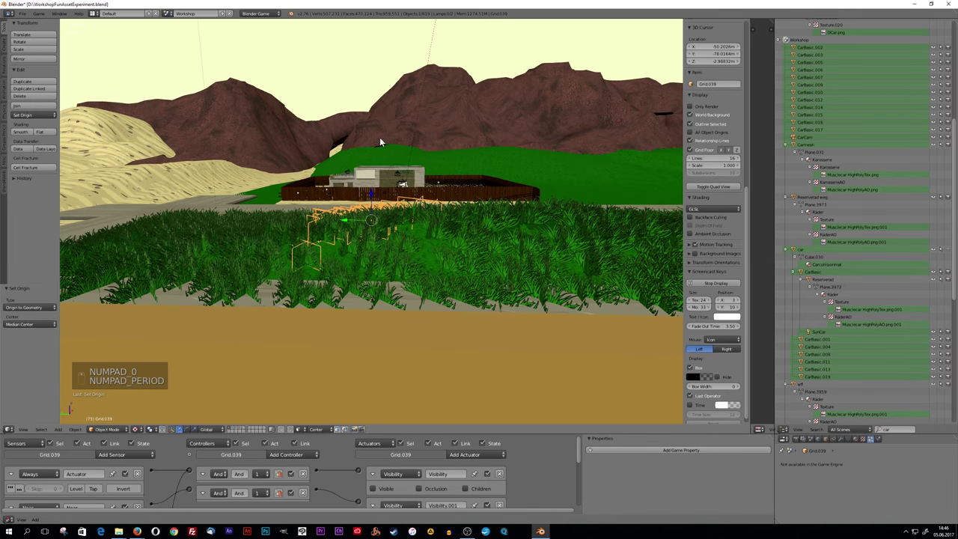
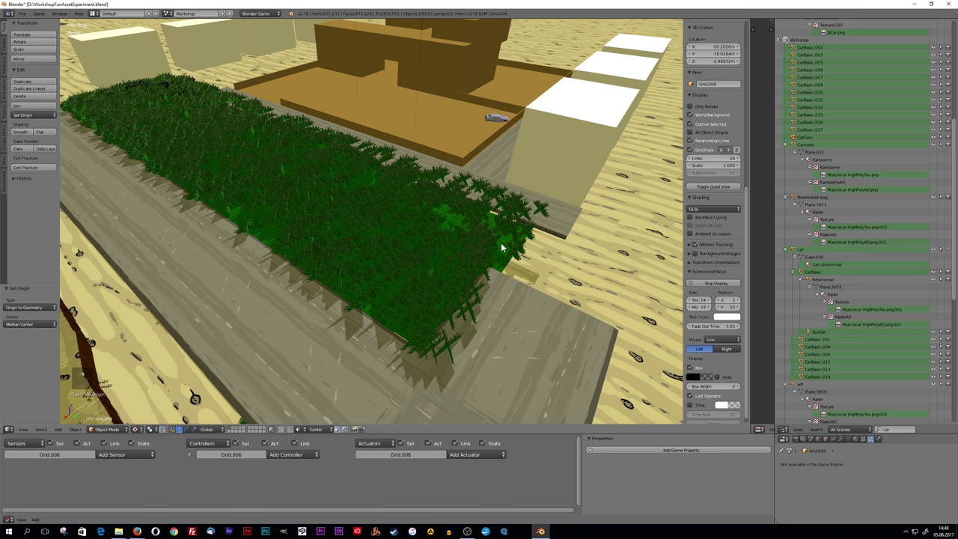
# - Make the plain Grid.046LOD copy of the grass chunk and move it to another layer
pyautogui.press('g')
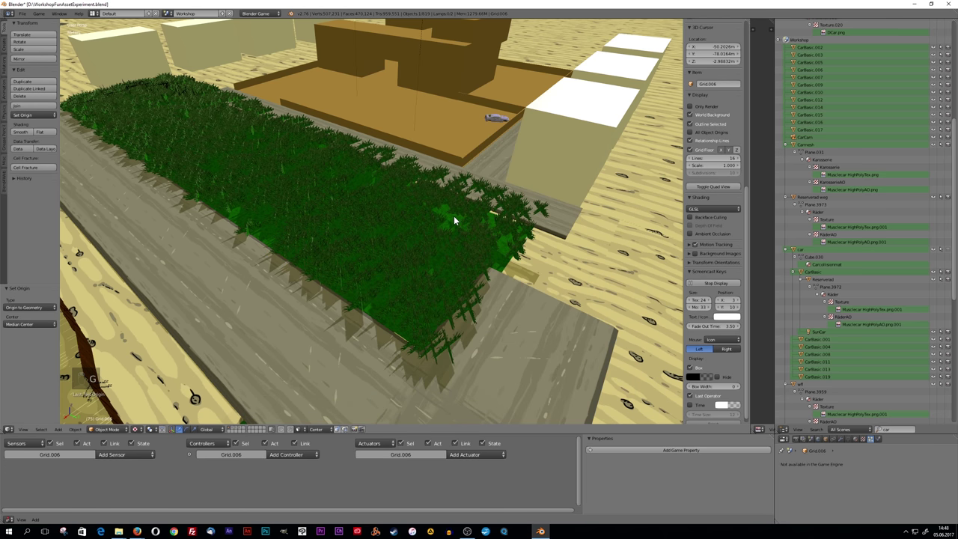
pyautogui.press('g')
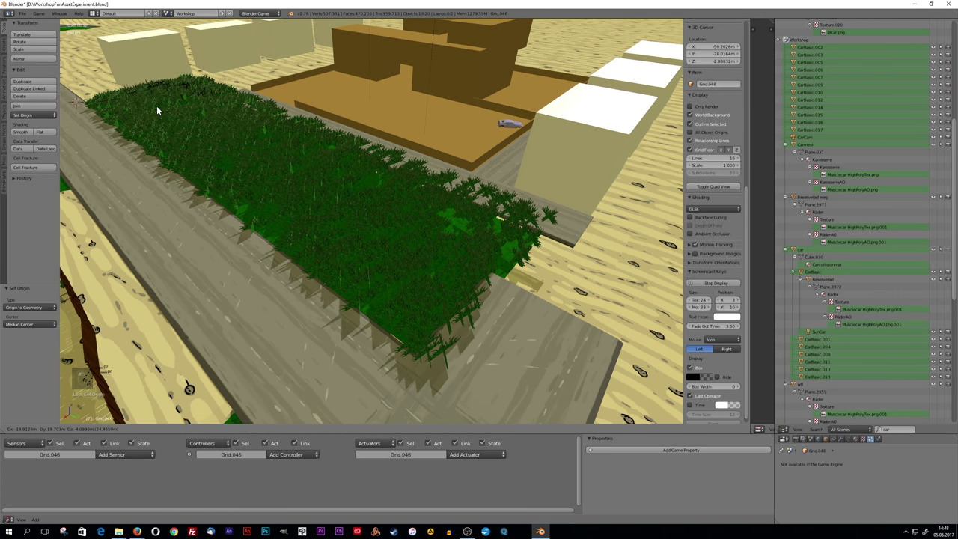
pyautogui.moveTo(325, 184); pyautogui.dragTo(293, 349)
pyautogui.press('m')
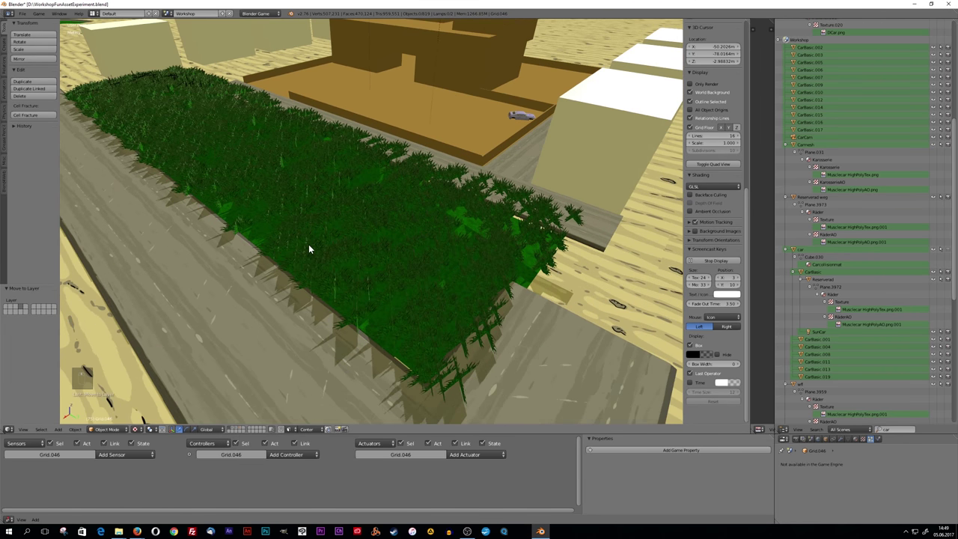
pyautogui.press('g')
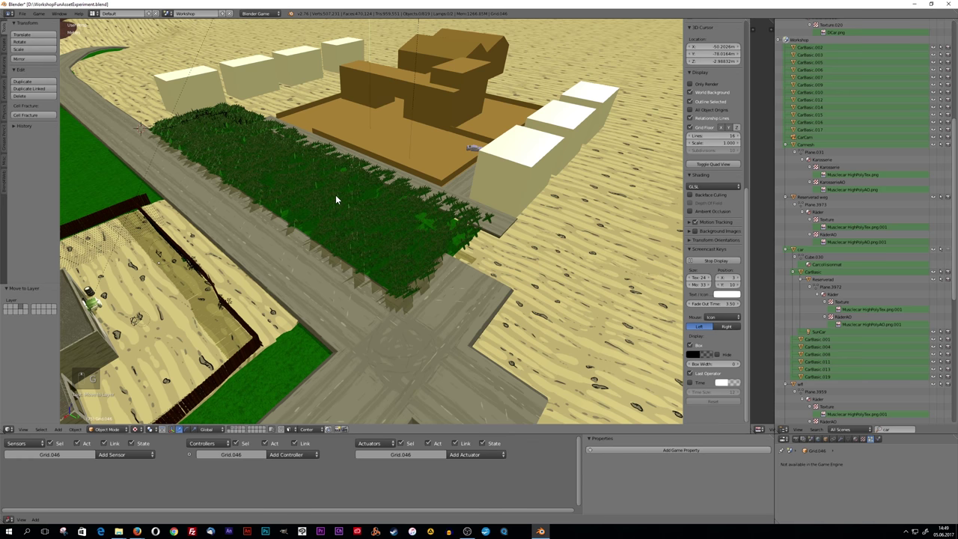
# - Show the Grid.046LOD layer and hide the first grass chunks along the road
pyautogui.press('g')
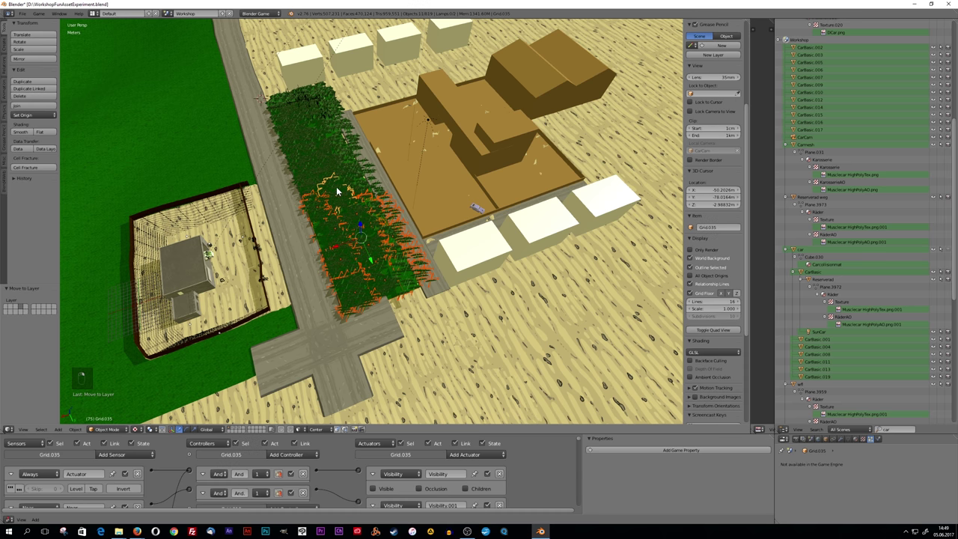
pyautogui.press('h')
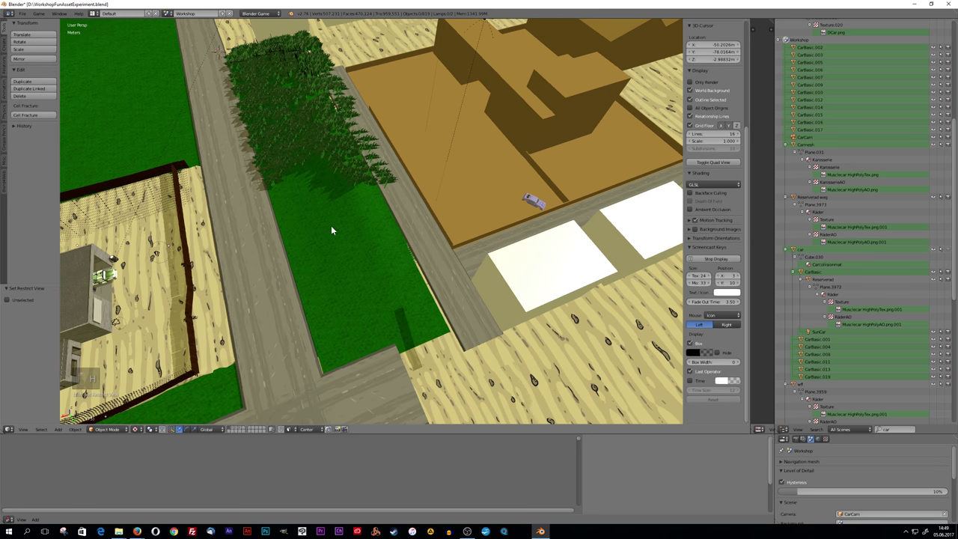
pyautogui.moveTo(327, 262); pyautogui.dragTo(413, 234)
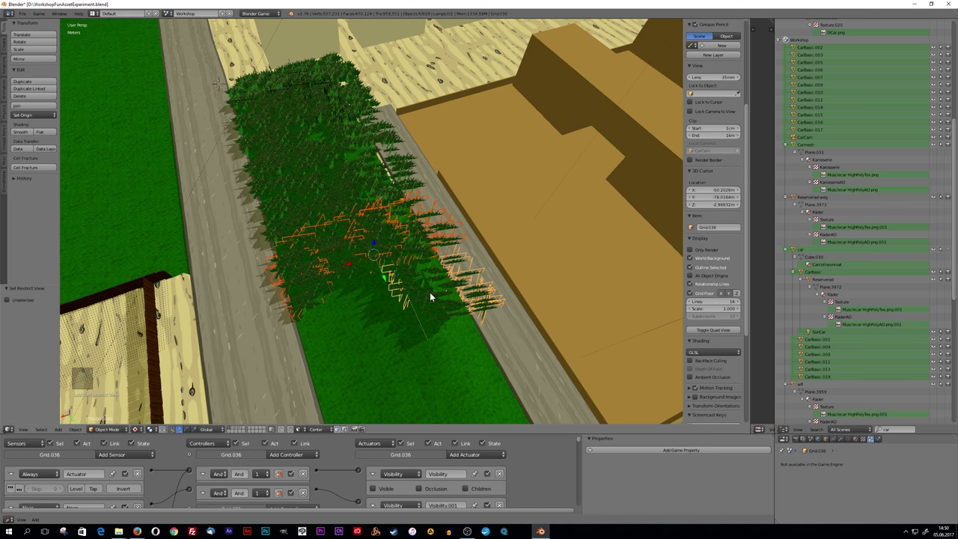
pyautogui.press('h')
pyautogui.click(394, 259)
pyautogui.press('h')
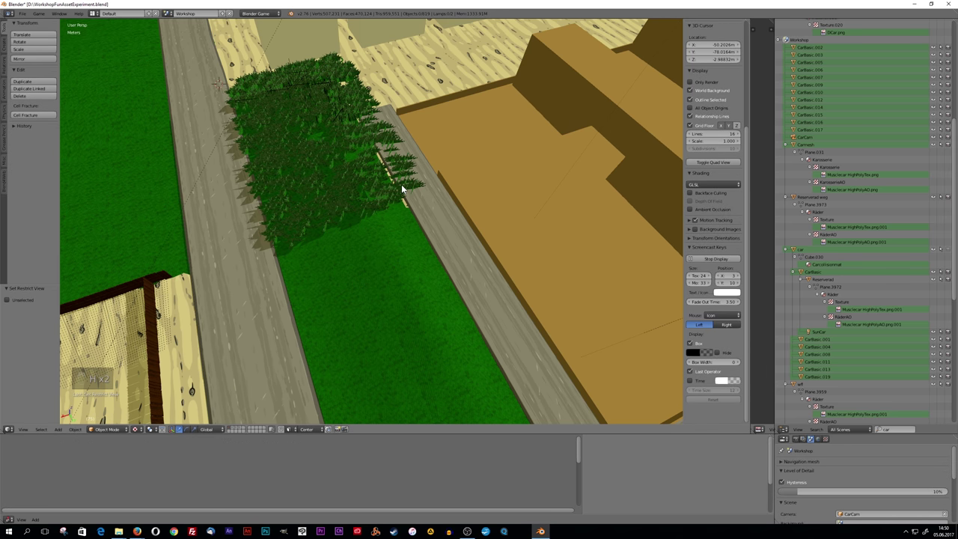
# - Hide the remaining particle-grass chunks so only plain green ground shows
pyautogui.moveTo(404, 188); pyautogui.dragTo(346, 151)
pyautogui.press('g')
pyautogui.press('h')
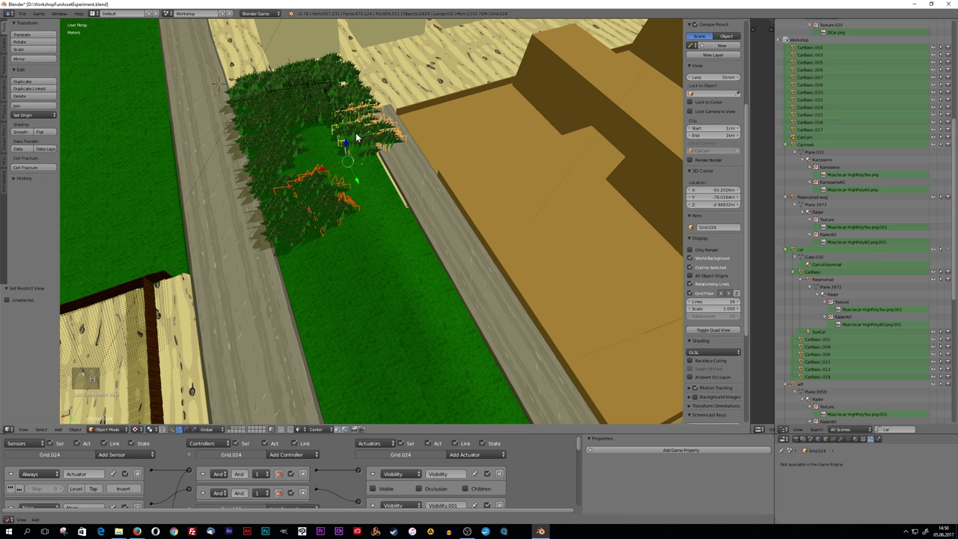
pyautogui.press('h')
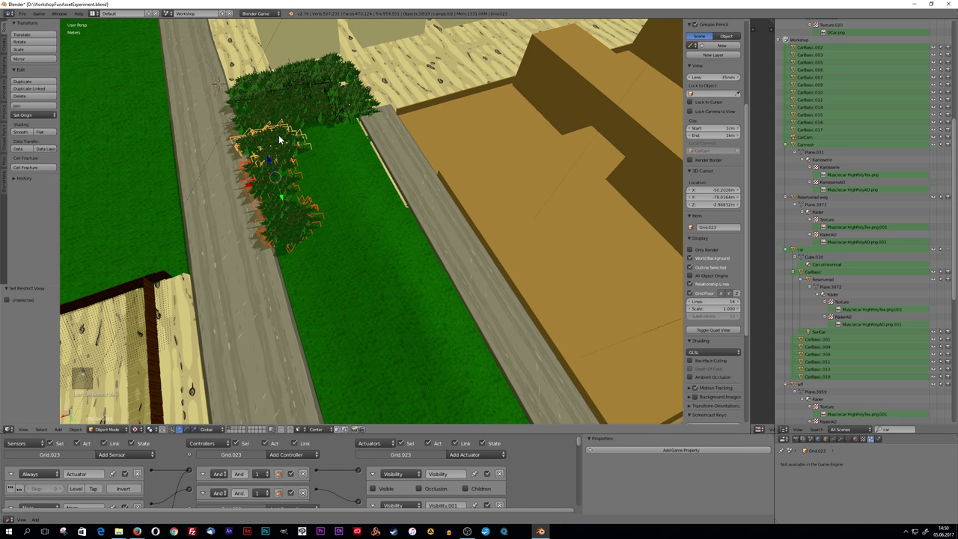
pyautogui.press('h')
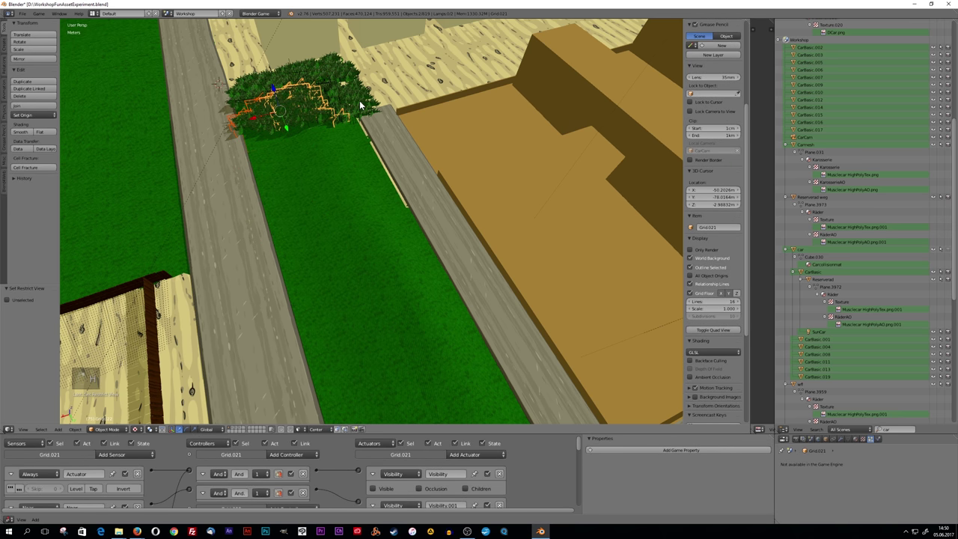
pyautogui.press('h')
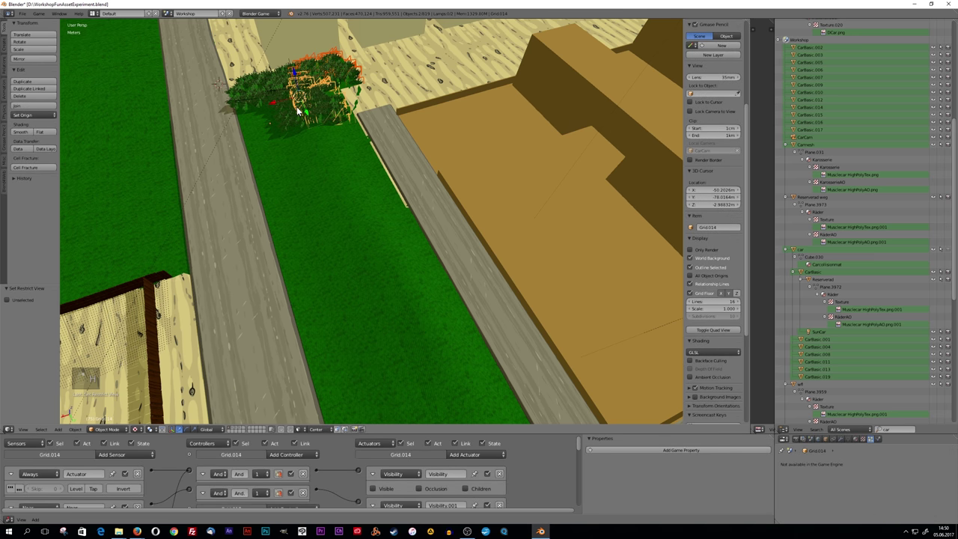
# - Hide the remaining roadside grass chunks one after another with H
pyautogui.press('h')
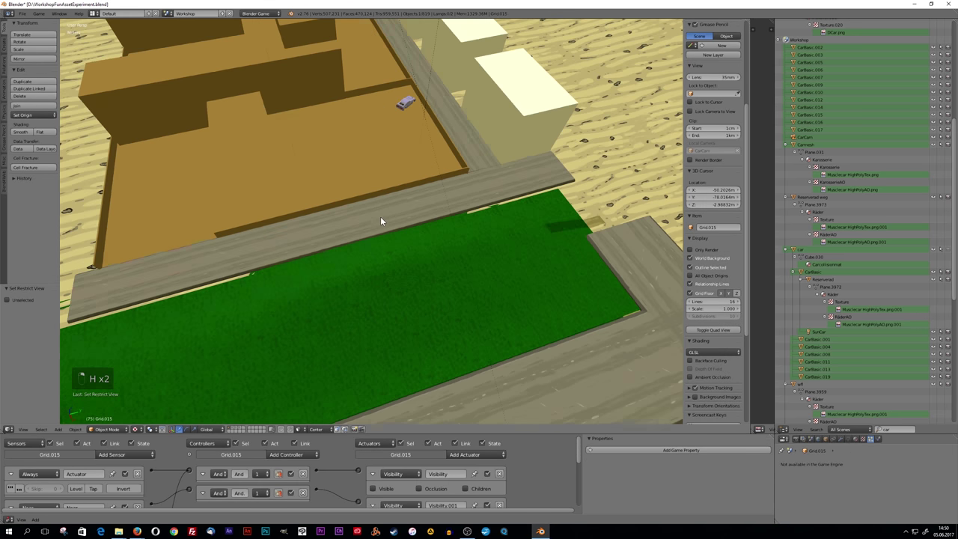
pyautogui.moveTo(374, 255); pyautogui.dragTo(365, 296)
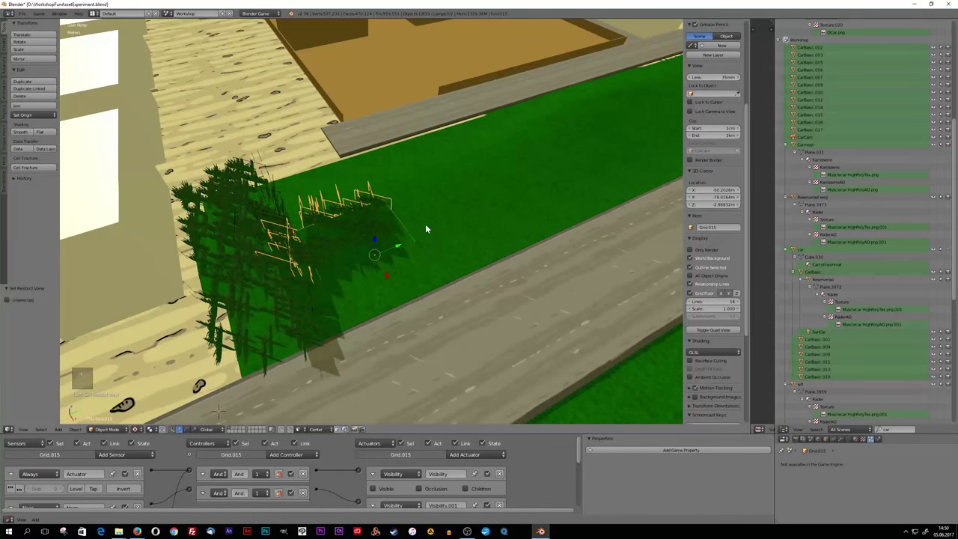
pyautogui.press('h')
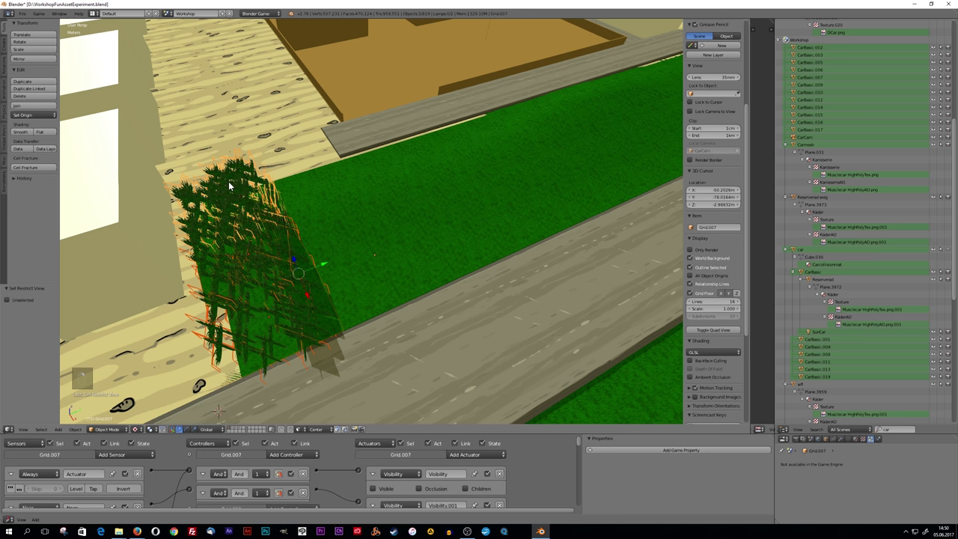
pyautogui.press('h')
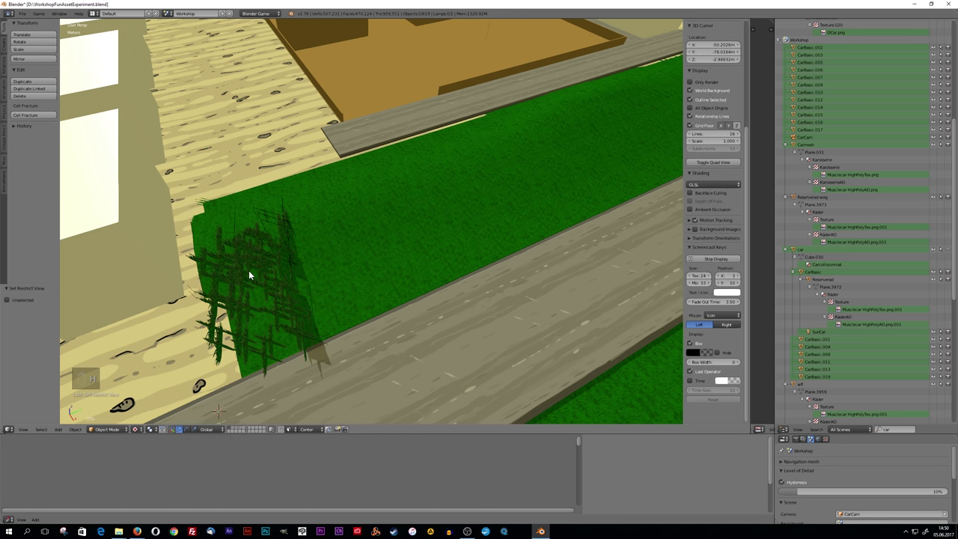
pyautogui.press('h')
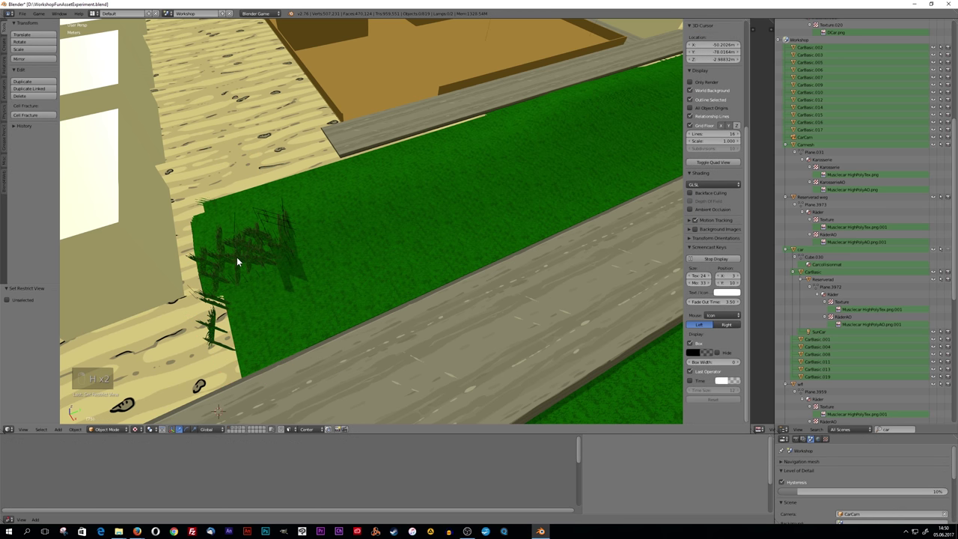
pyautogui.press('h')
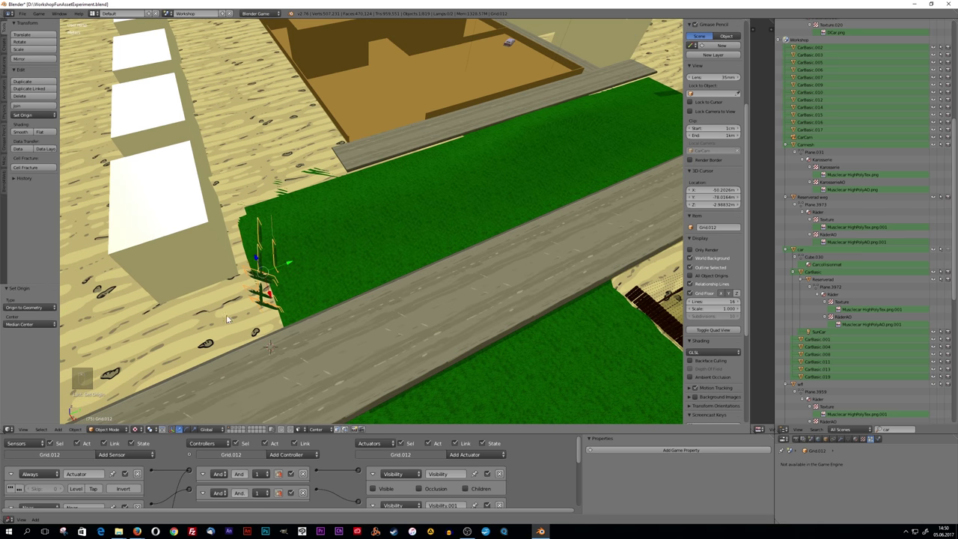
pyautogui.press('h')
pyautogui.press('g')
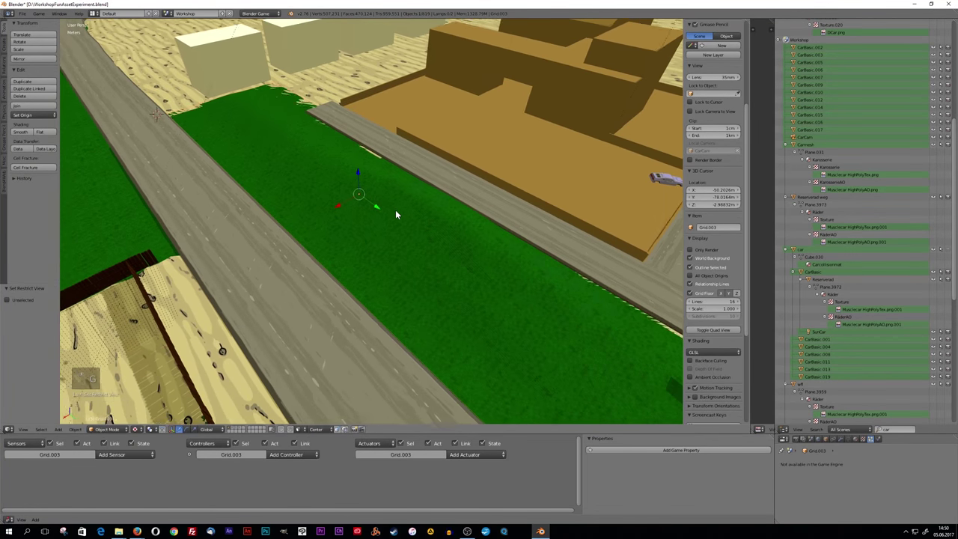
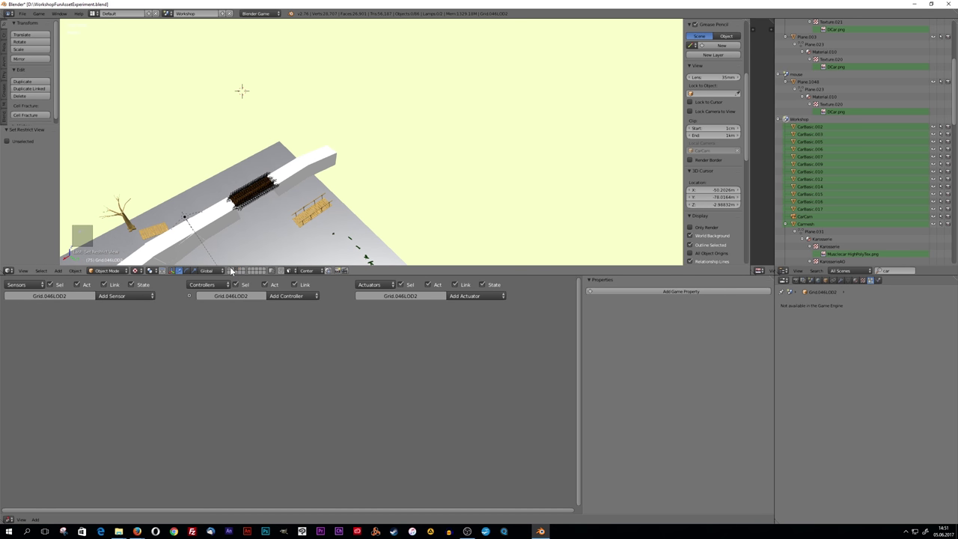
# - Set the plain ground copy Grid.046LOD2 to No Collision physics and return to the full scene
pyautogui.moveTo(370, 163); pyautogui.dragTo(477, 284)
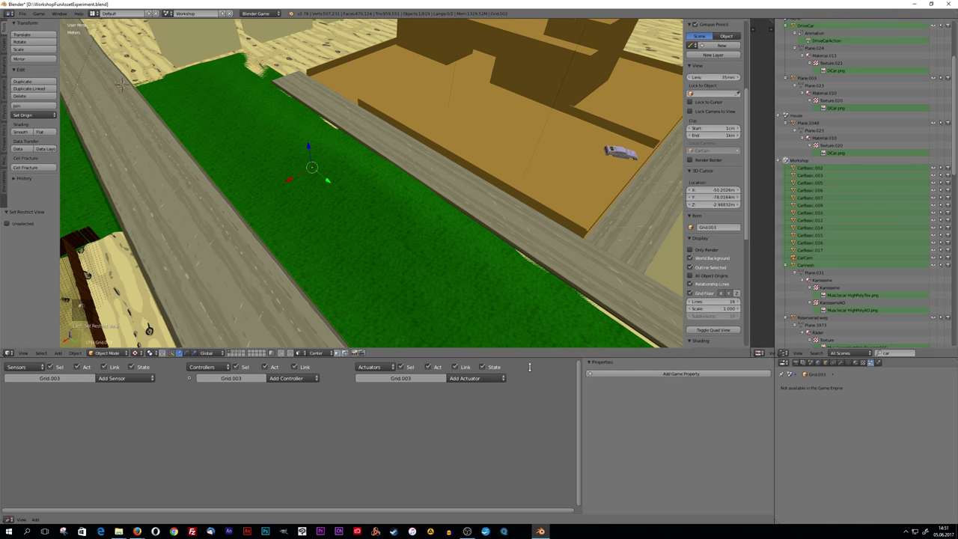
pyautogui.press('g')
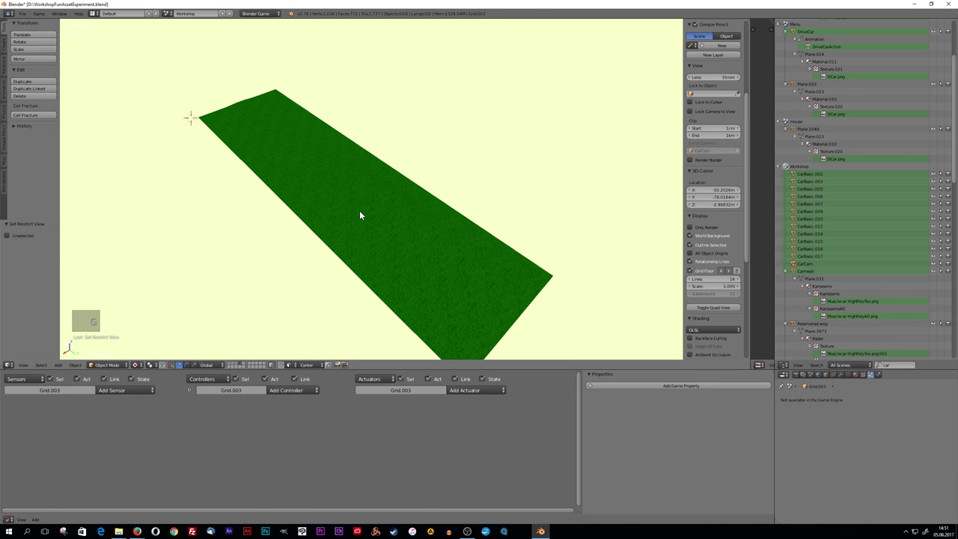
pyautogui.press('g')
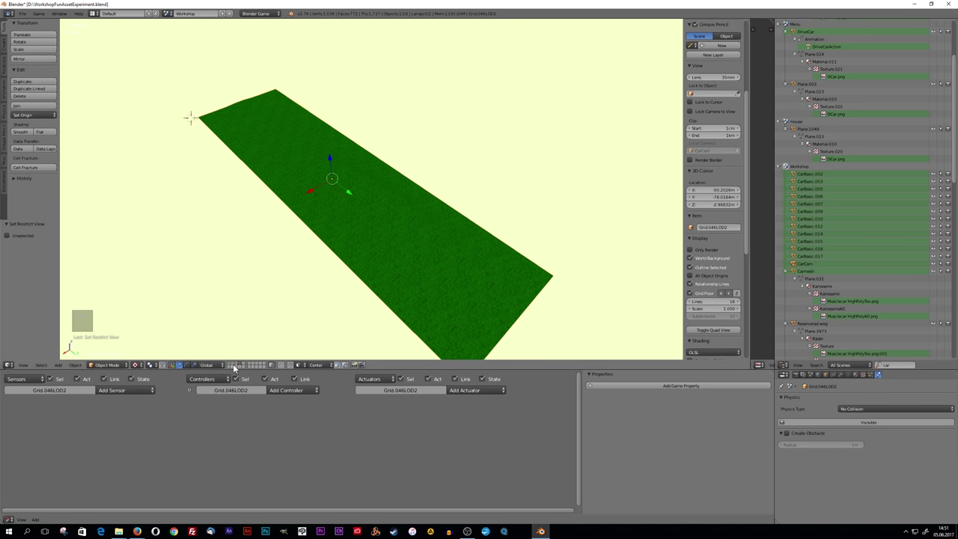
pyautogui.press('g')
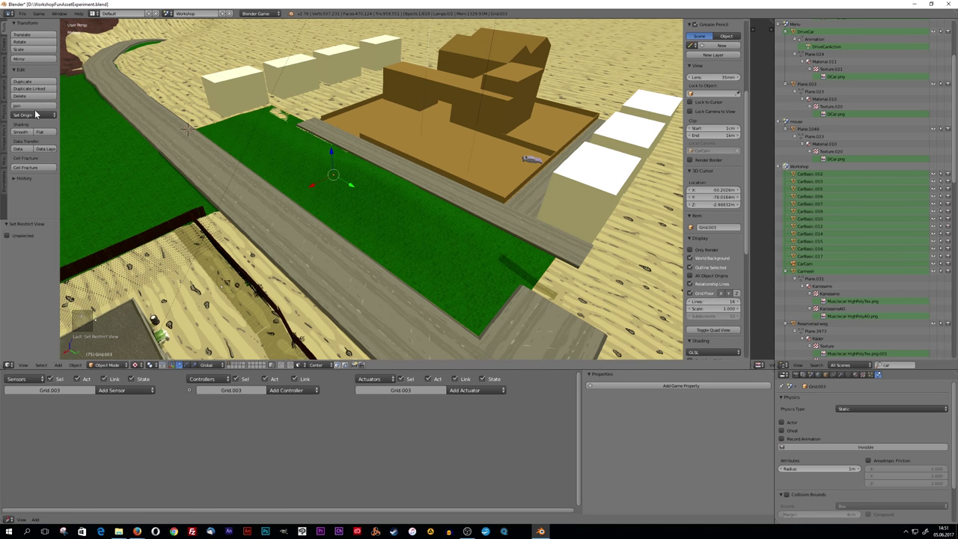
# - Add a particle system to Grid.046 rendering as Object with a grass clump as Dupli Object
pyautogui.press('g')
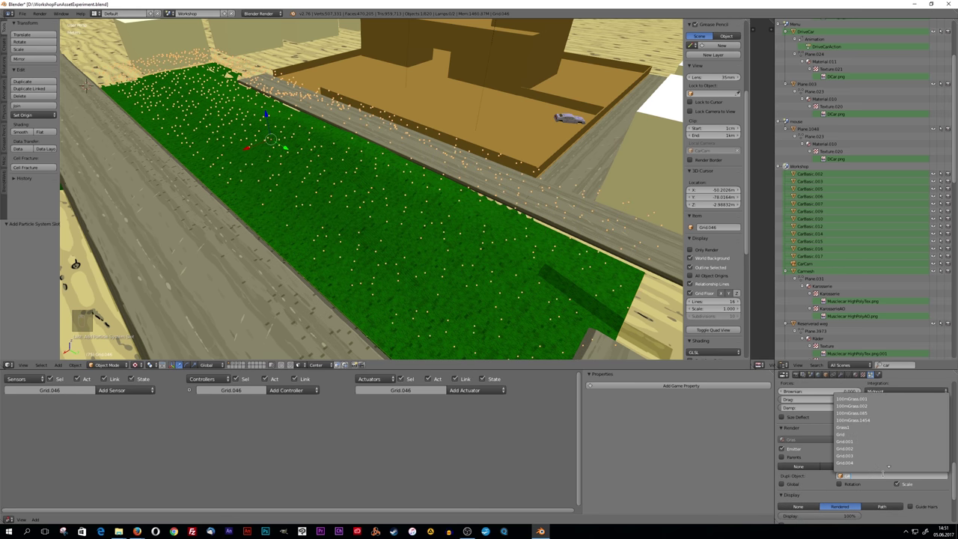
pyautogui.press('s')
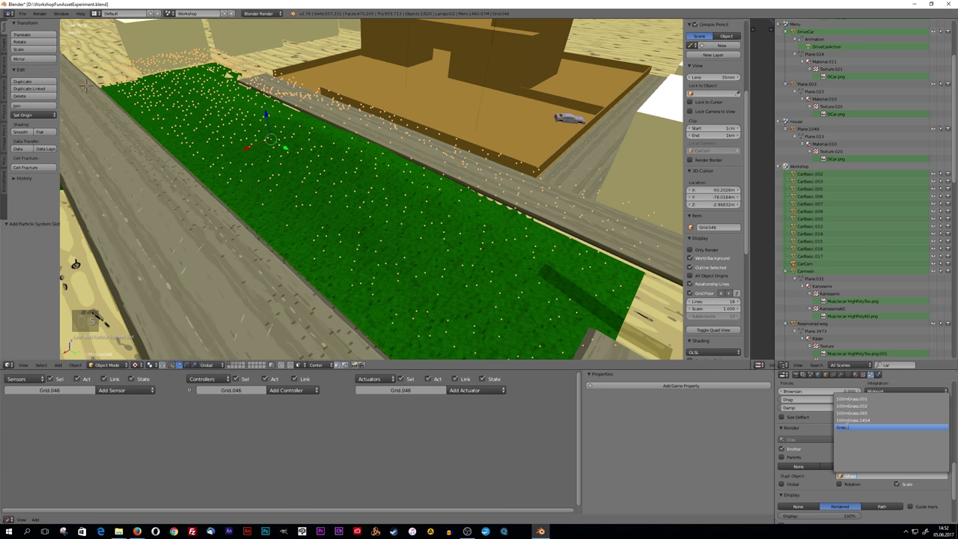
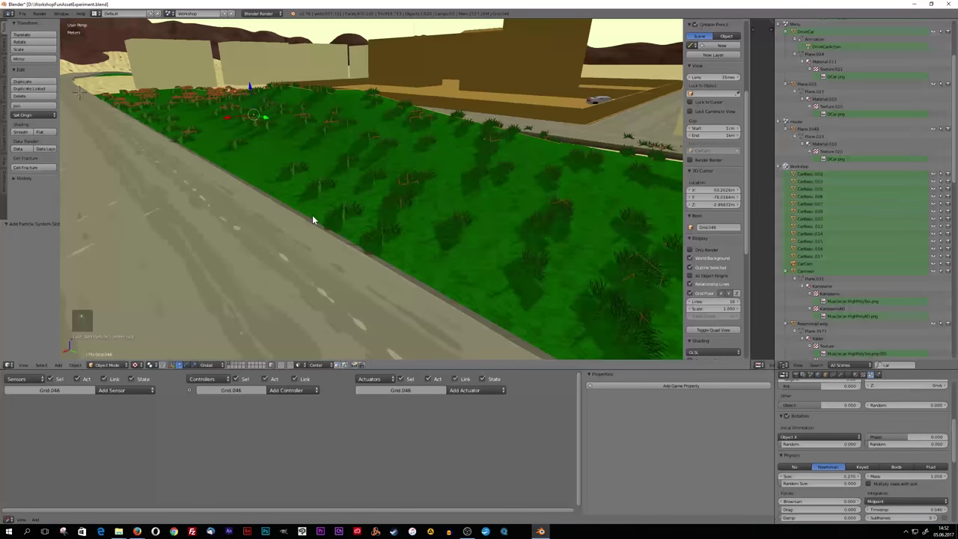
# - Raise the grass particle Size from 0.270 to 0.770 and make the duplicates real objects
pyautogui.moveTo(331, 246); pyautogui.dragTo(368, 256)
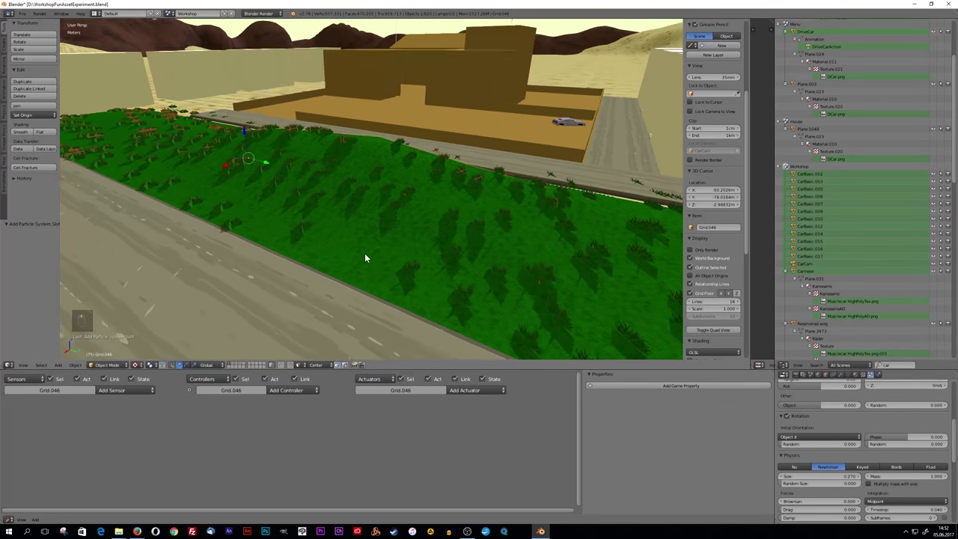
pyautogui.middleClick(369, 258)
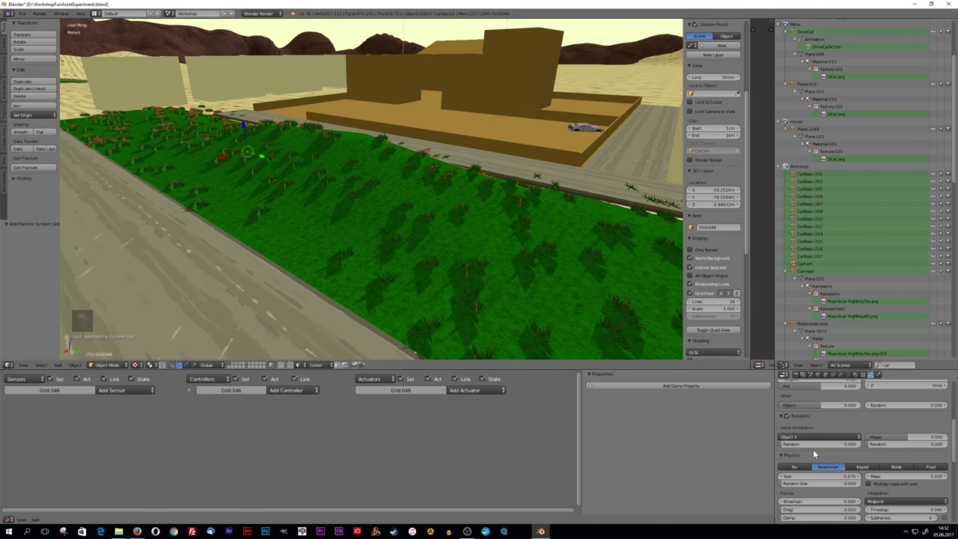
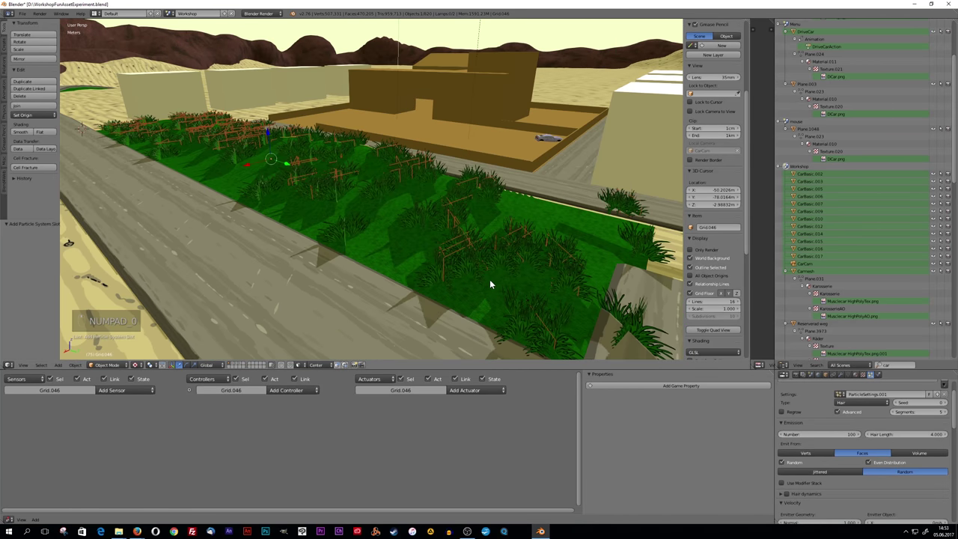
pyautogui.moveTo(515, 278); pyautogui.dragTo(559, 280)
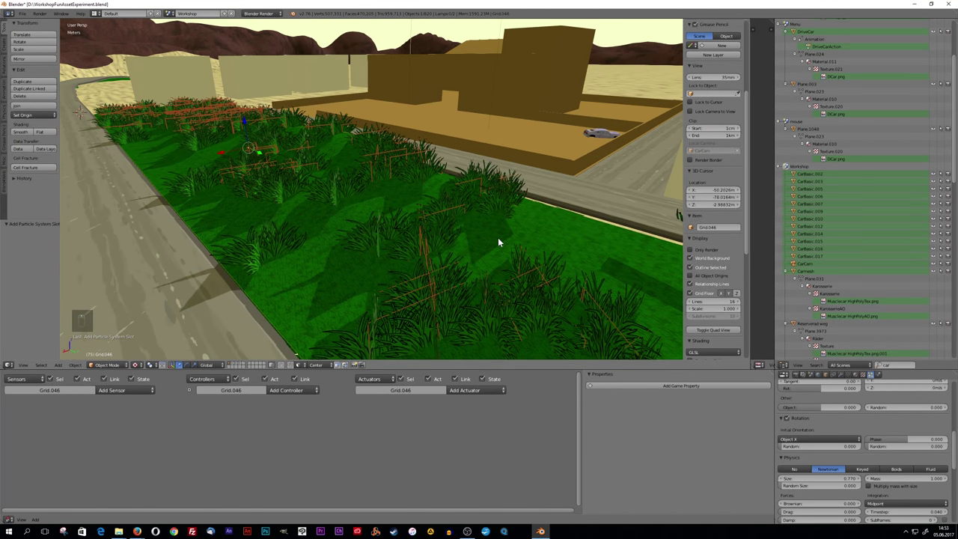
# - Remove Grid.046's leftover particle system and set the render engine to Blender Game
pyautogui.press('g')
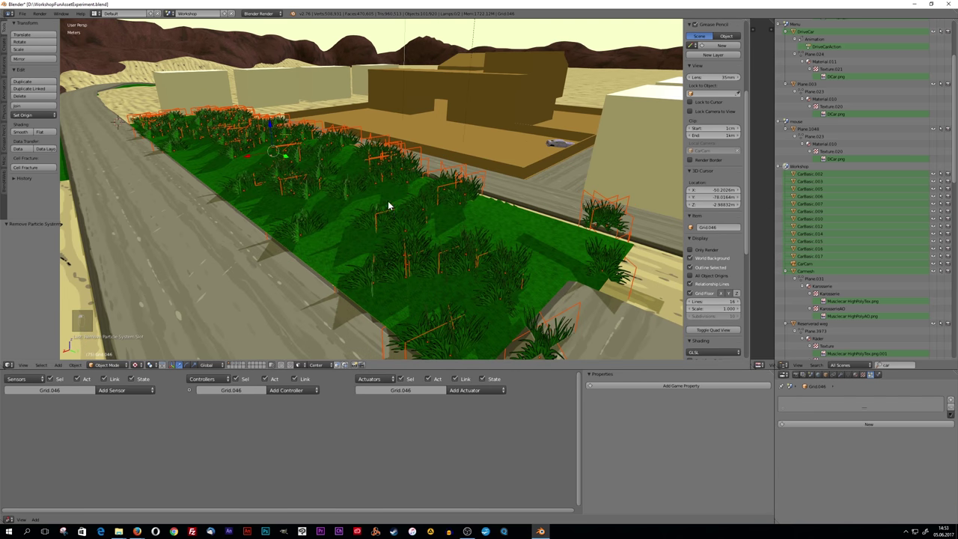
pyautogui.press('g')
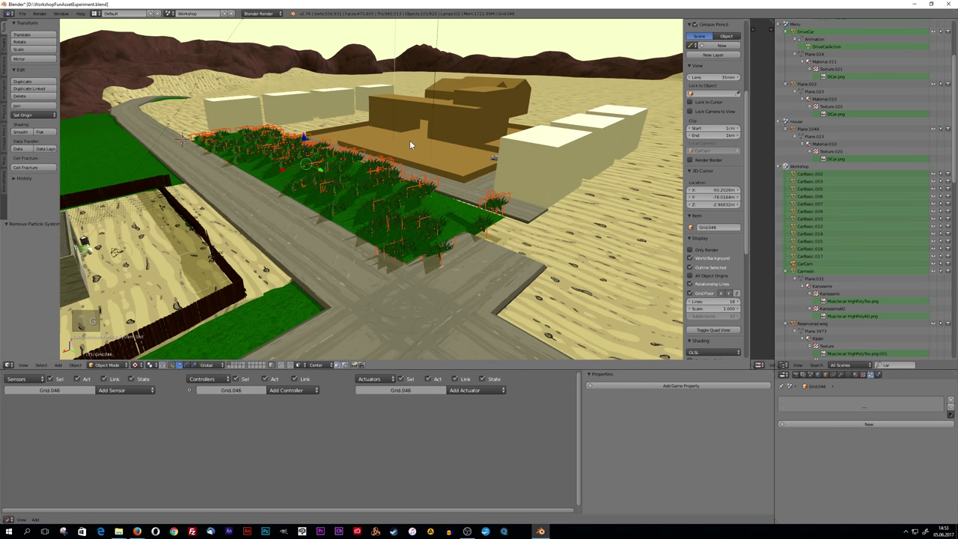
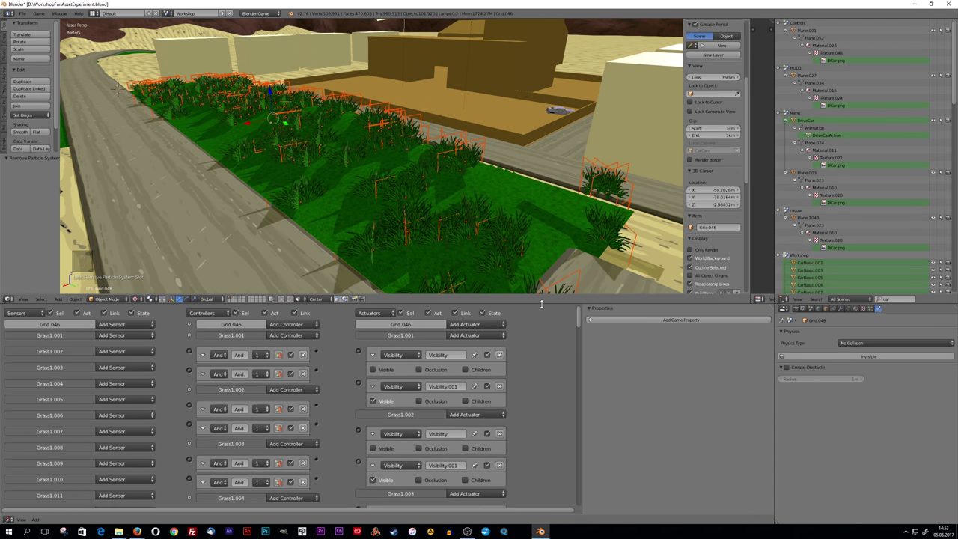
# - Move the grassy chunk to another layer beside a plain duplicate, naming it Grid.046LOD
pyautogui.press('g')
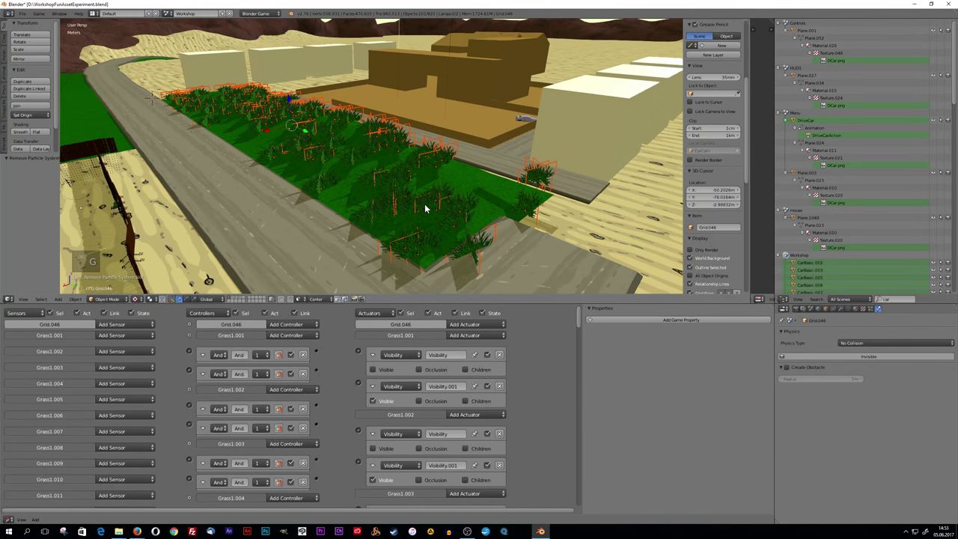
pyautogui.press('m')
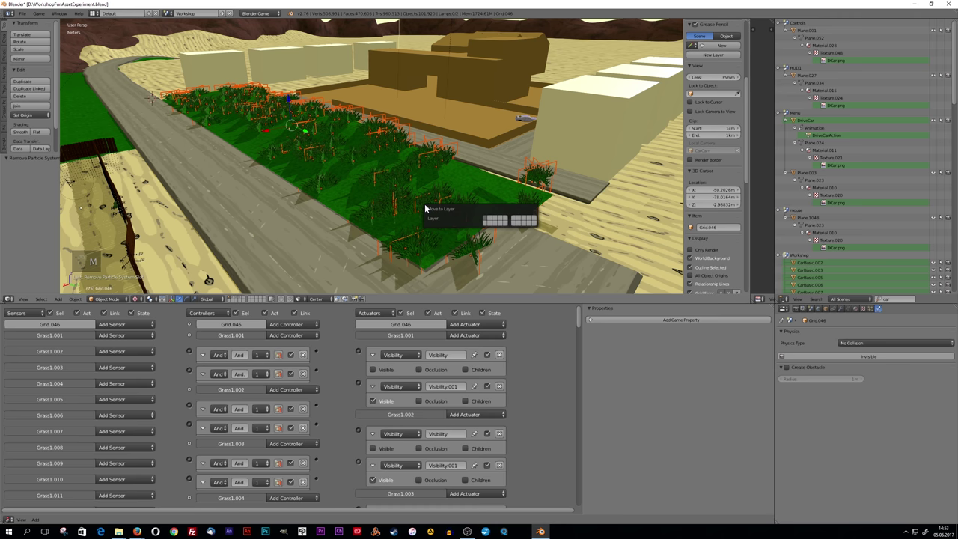
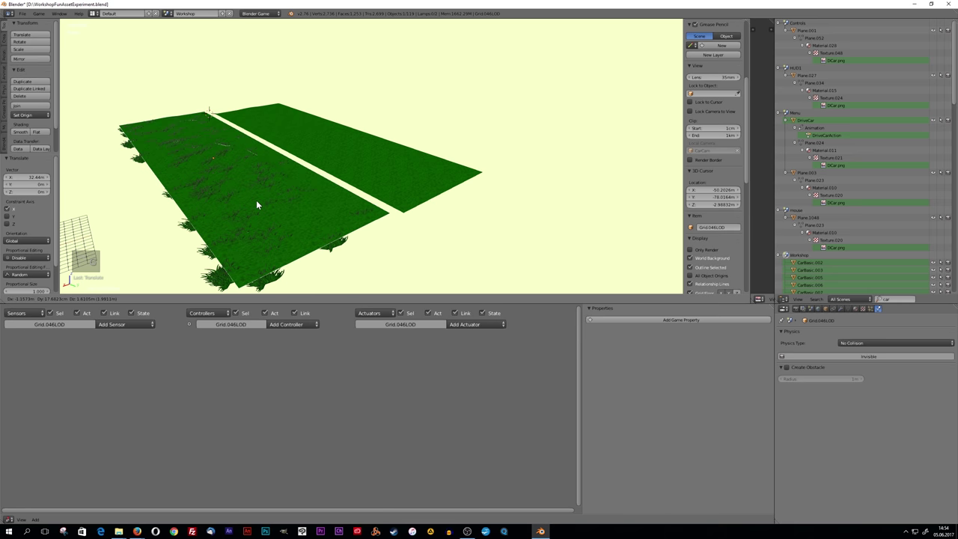
# - Join the loose grass clumps into Grid.046LOD with Ctrl+J and add a 25 m detail level
pyautogui.press('g')
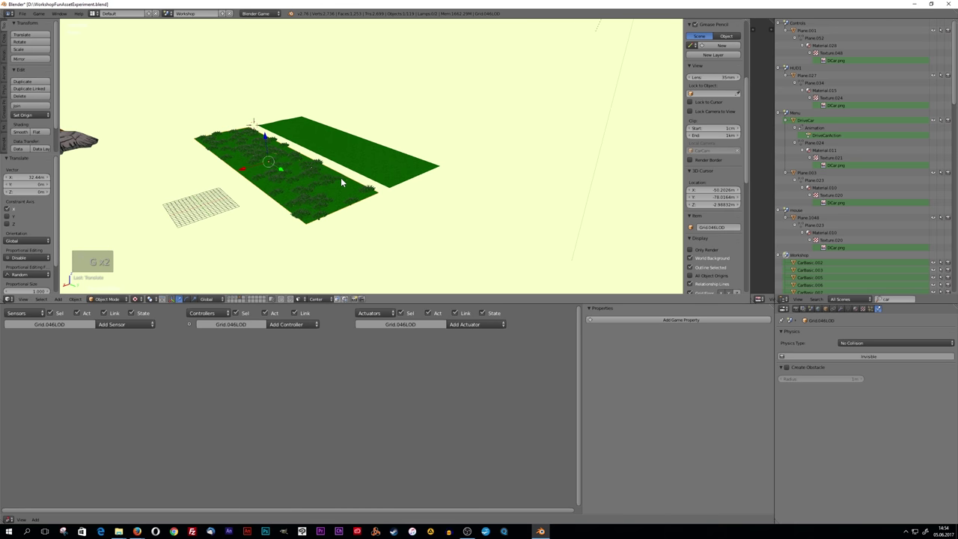
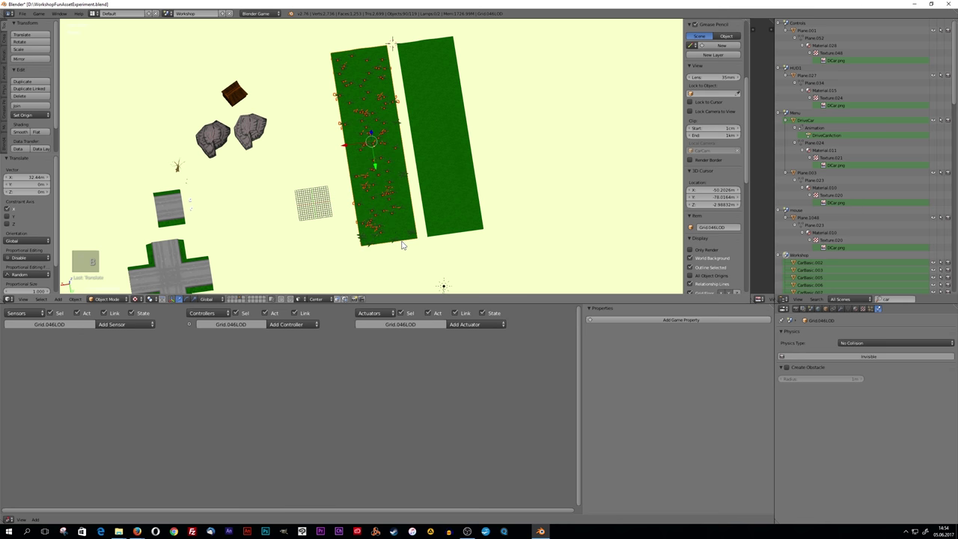
pyautogui.press('b')
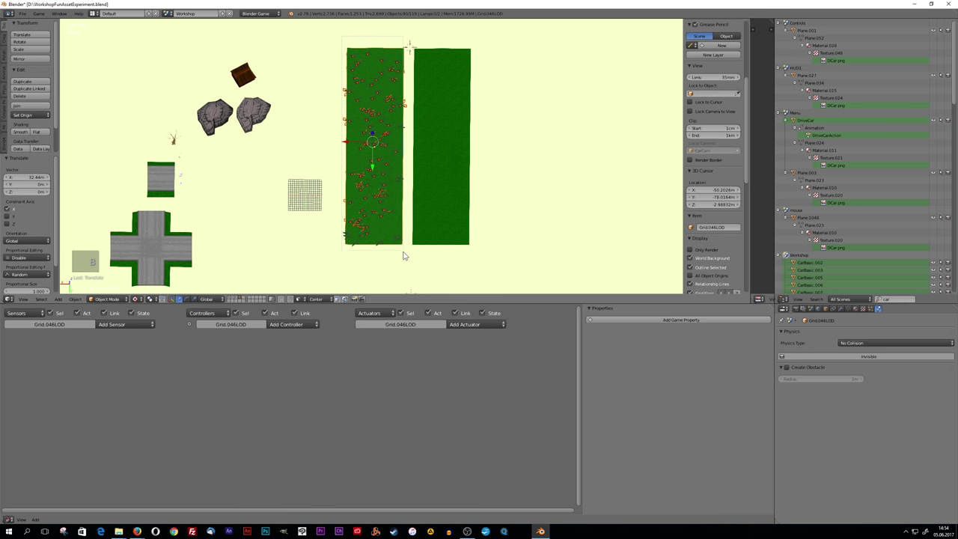
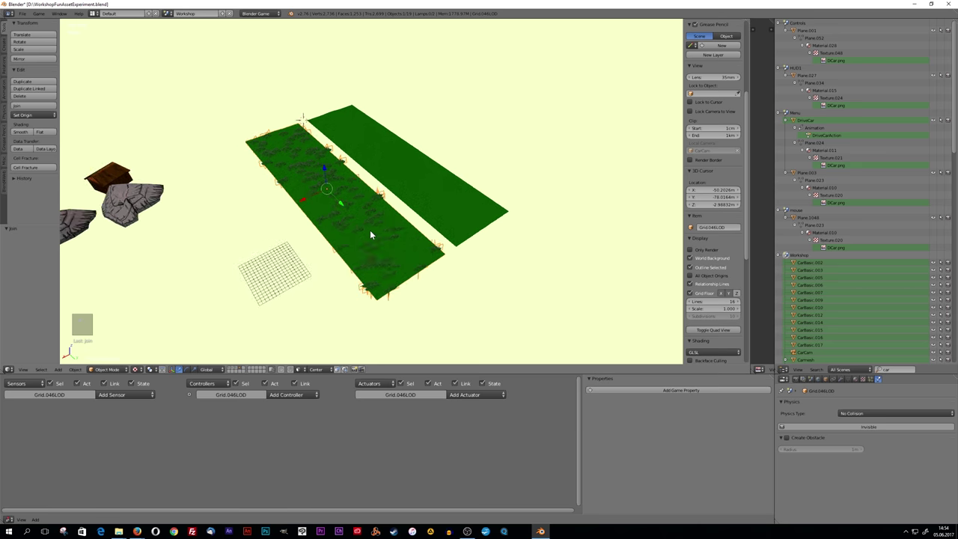
pyautogui.press('g')
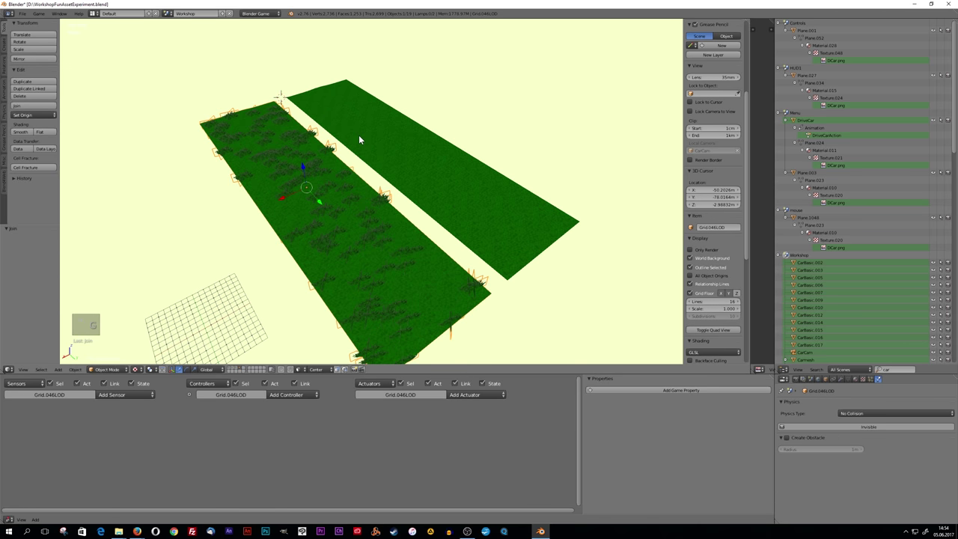
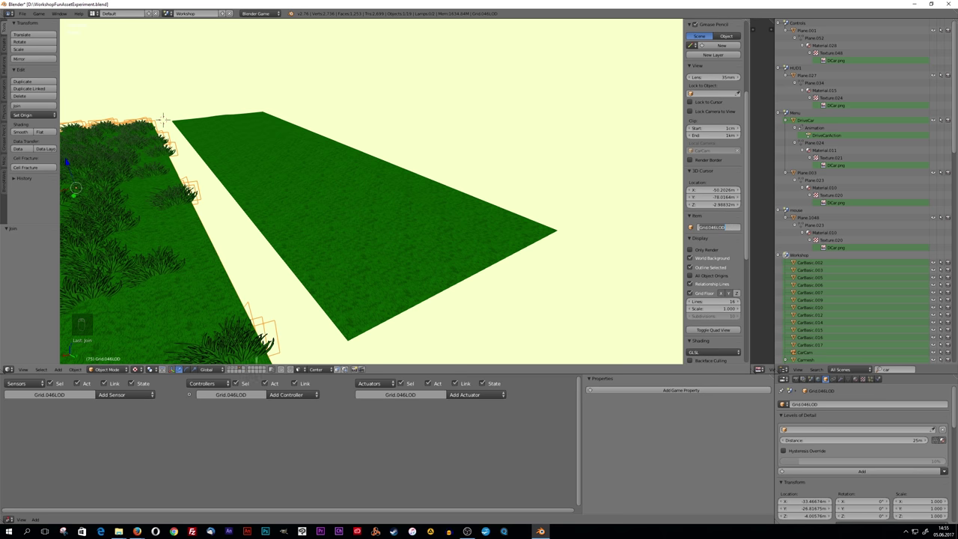
# - On layer 1, give Grid.003 detail levels Grid.046LOD at 25 m and Grid.046LOD2 at 50 m
pyautogui.click(232, 370)
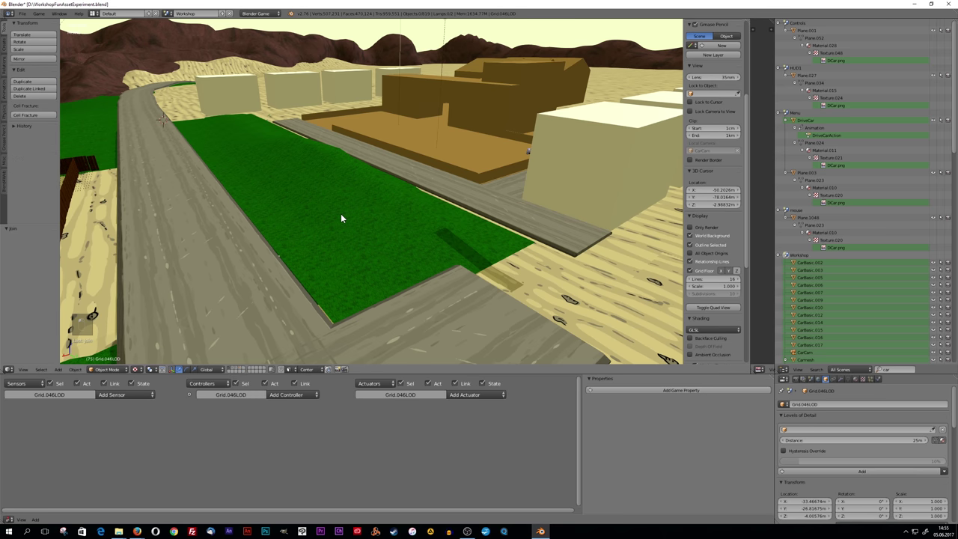
pyautogui.press('g')
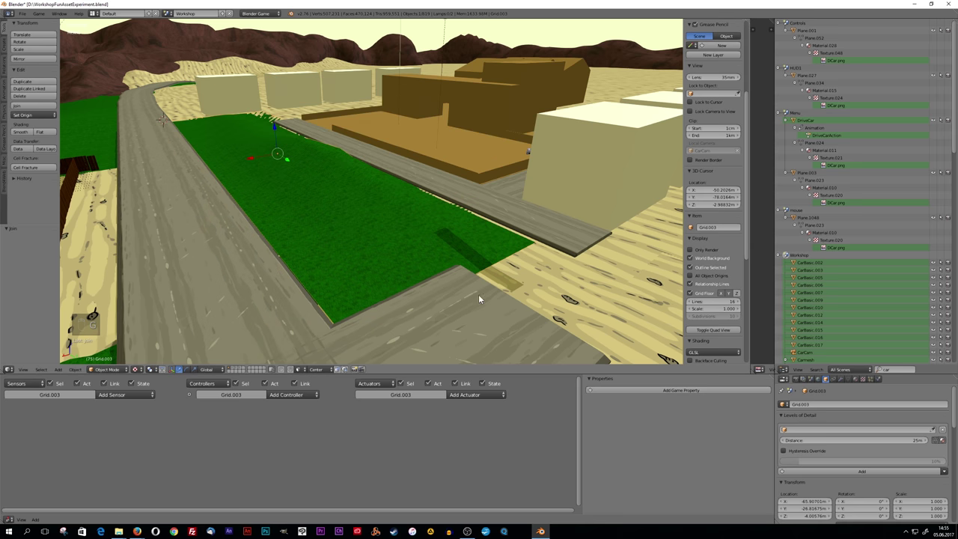
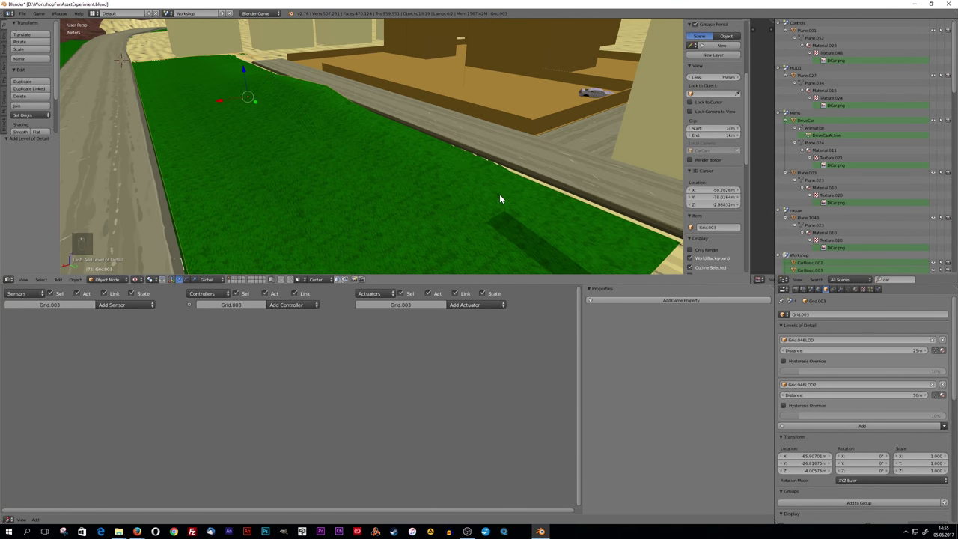
pyautogui.middleClick(502, 196)
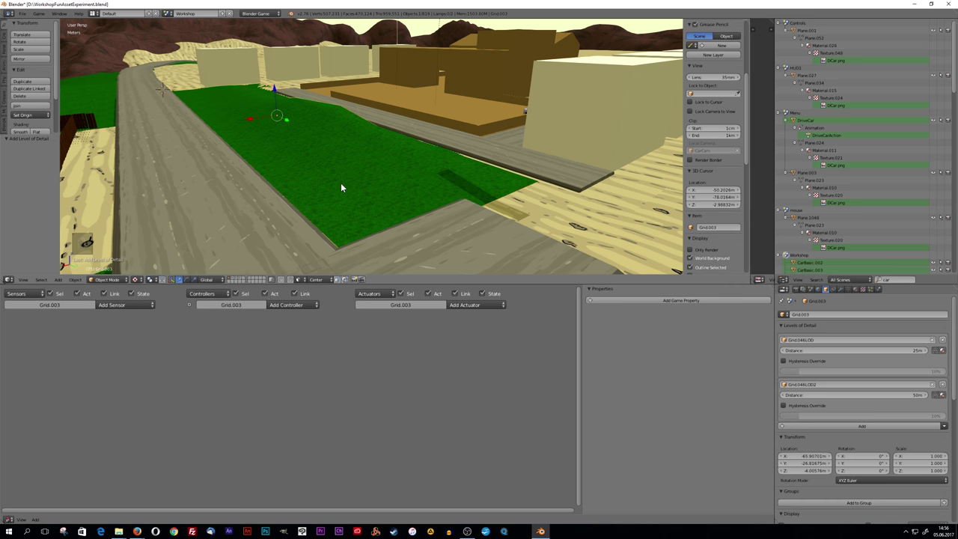
# - Change Grid.003's detail distances to 50 m for Grid.046LOD and 200 m for Grid.046LOD2
pyautogui.press('alt+h')
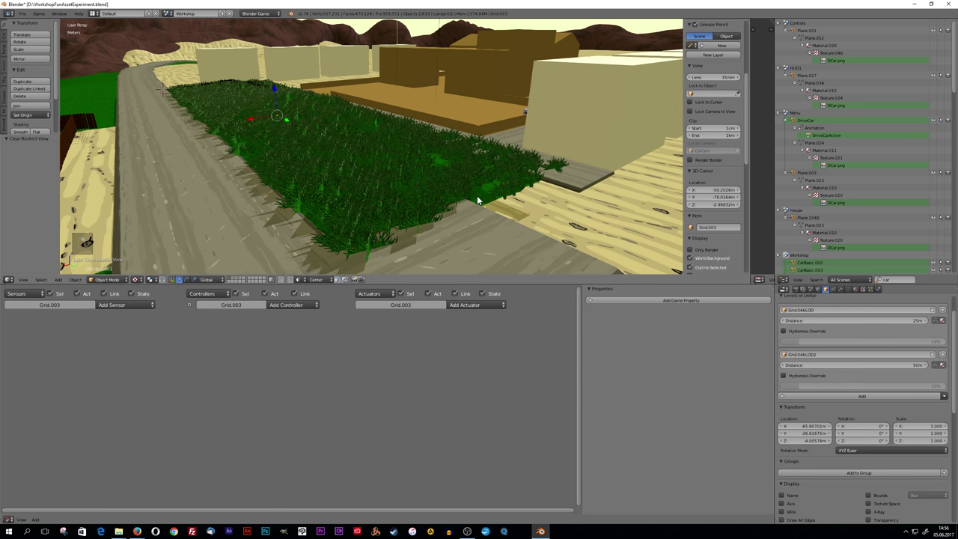
pyautogui.press('g')
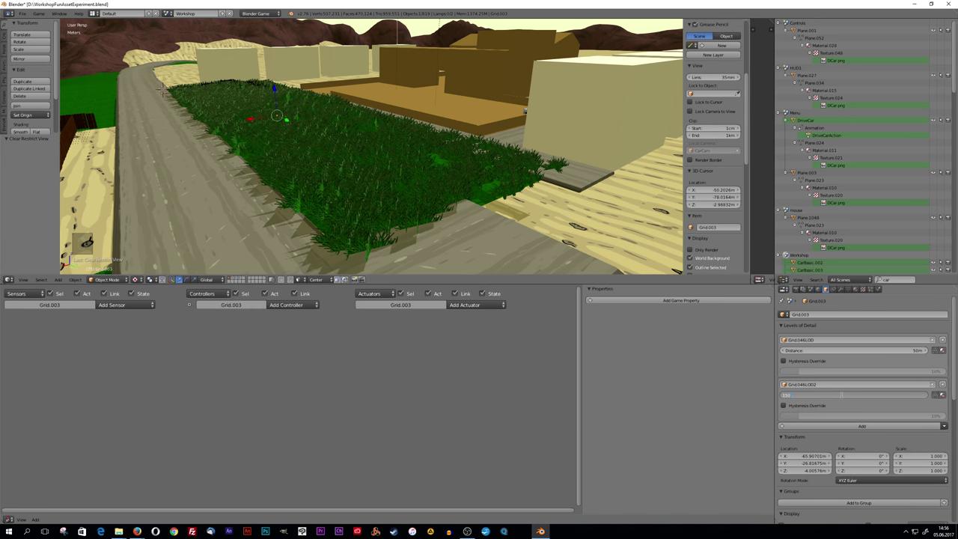
pyautogui.press('BackSpace')
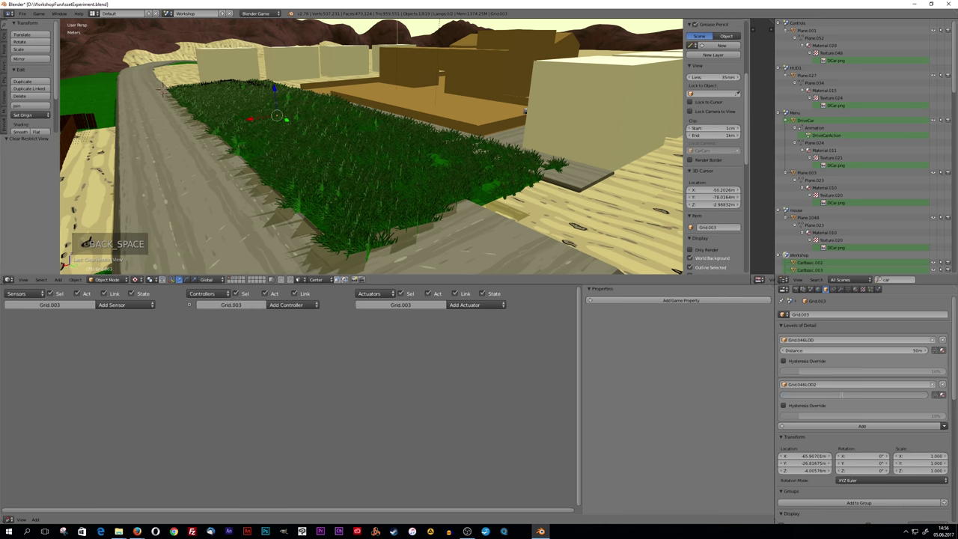
pyautogui.press('KP_0')
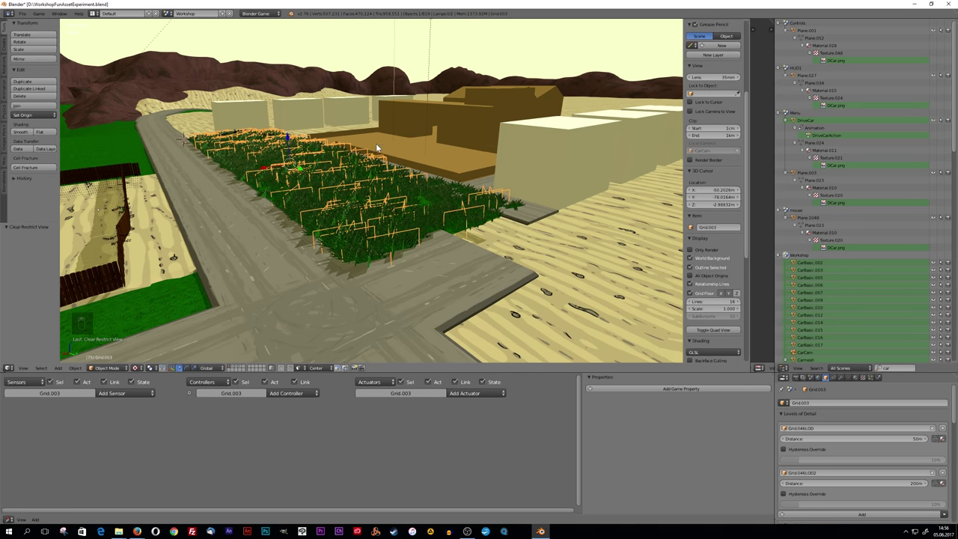
# - Switch to the game layout's Menu scene camera and start the game engine to drive
pyautogui.press('alt+h')
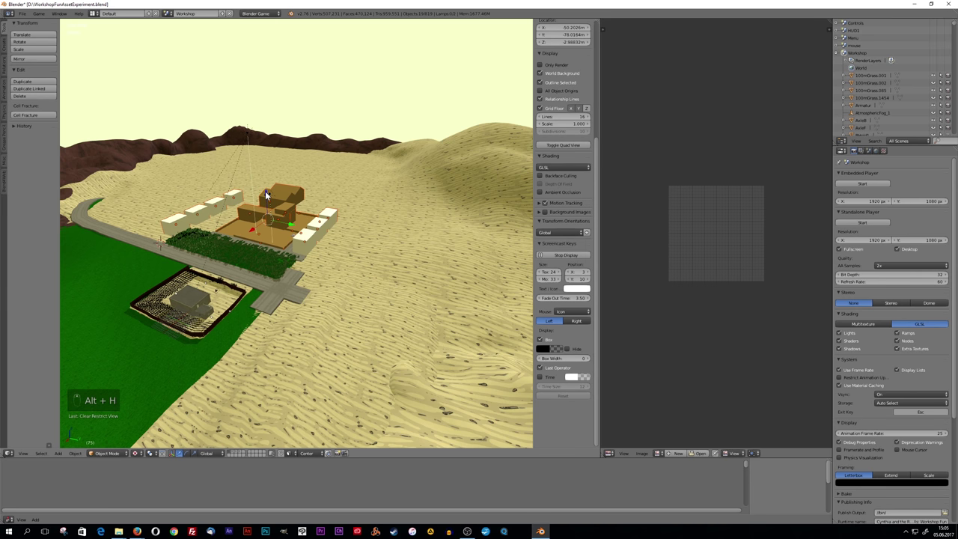
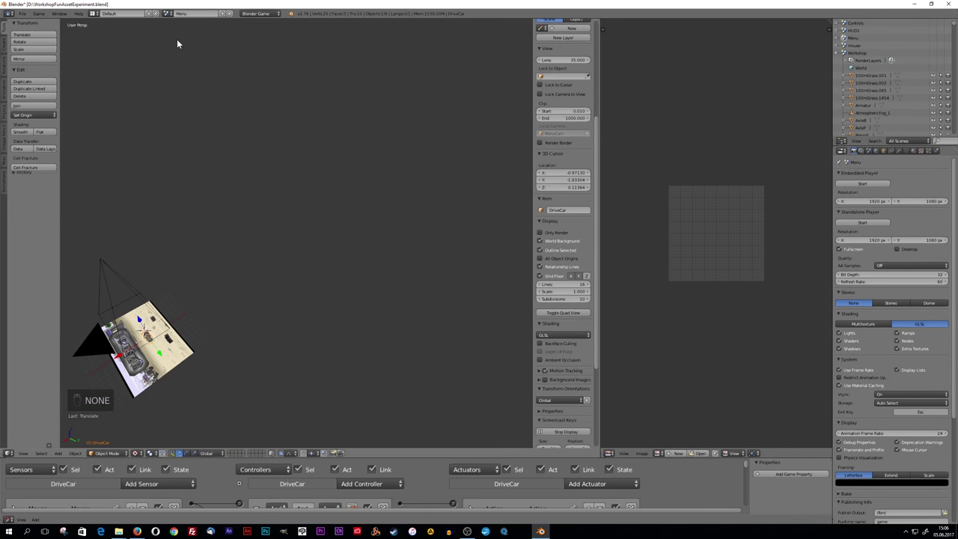
pyautogui.press('KP_0')
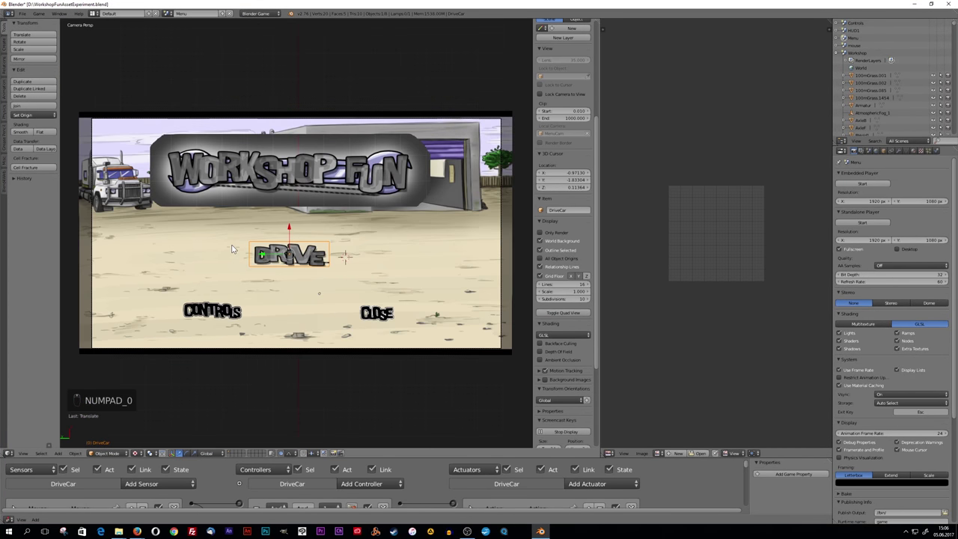
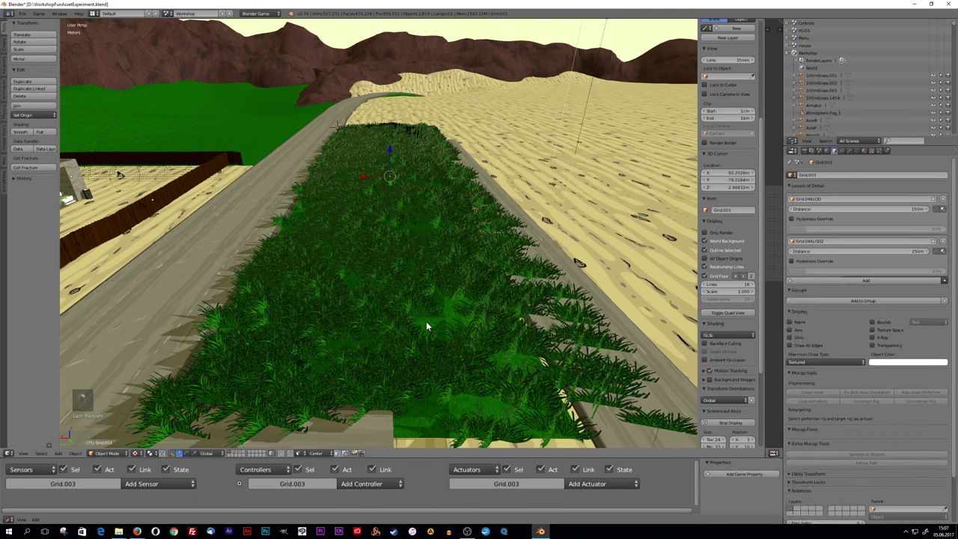
# - After exiting the game, set Grid.003's detail distances to 150 m and 250 m
pyautogui.press('g')
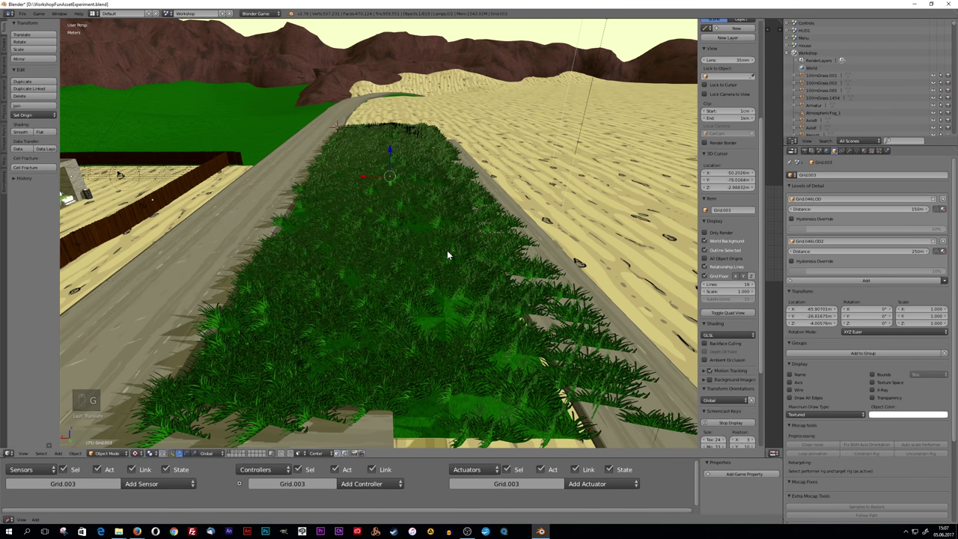